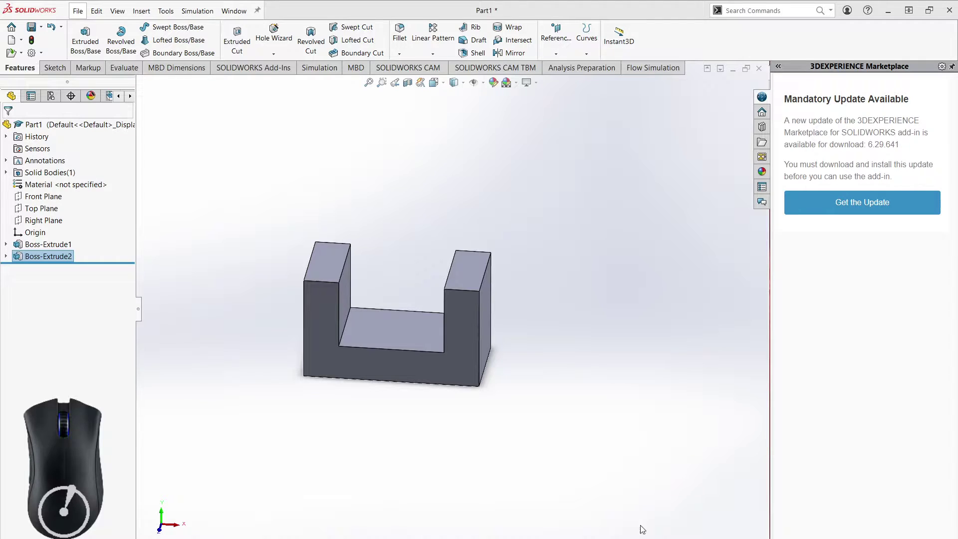
# - Orbit the U-shaped part to look at it from the side and from above
pyautogui.moveTo(586, 380); pyautogui.dragTo(571, 404)
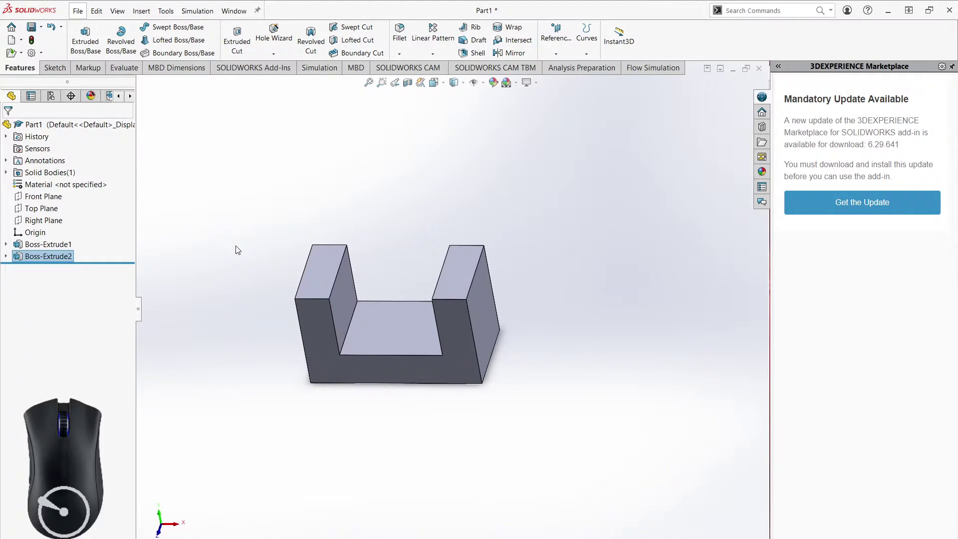
pyautogui.middleClick(290, 332)
pyautogui.click(310, 304)
pyautogui.click(241, 273)
pyautogui.moveTo(244, 251); pyautogui.dragTo(427, 362)
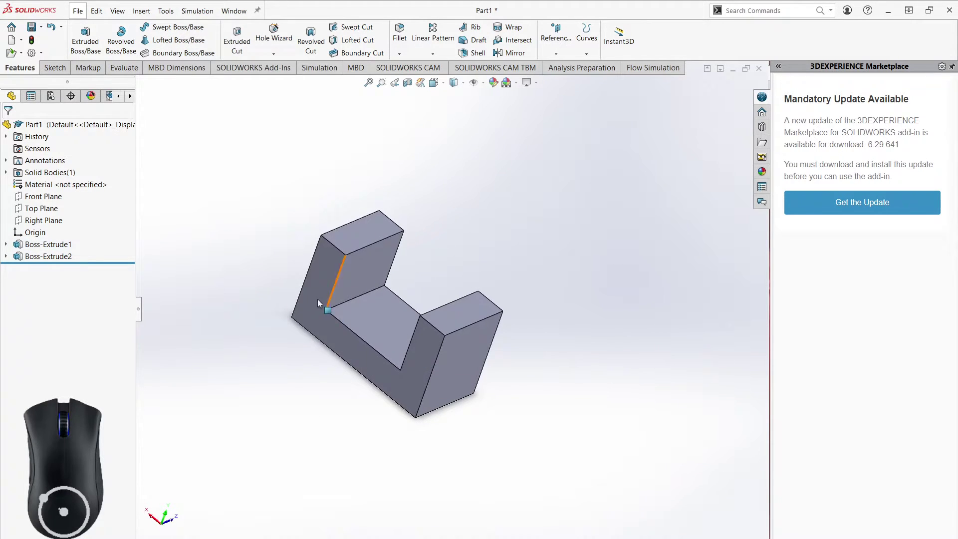
pyautogui.click(325, 274)
pyautogui.middleClick(516, 378)
pyautogui.click(465, 274)
pyautogui.click(518, 394)
pyautogui.middleClick(479, 393)
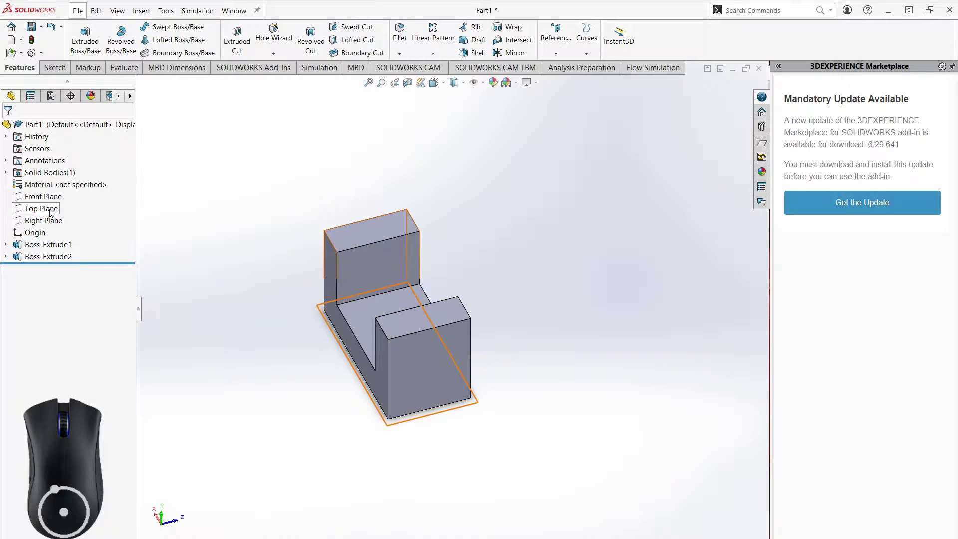
# - Highlight the Top, Right and Front planes in the tree, then bring up the sketching tools
pyautogui.click(47, 203)
pyautogui.click(39, 223)
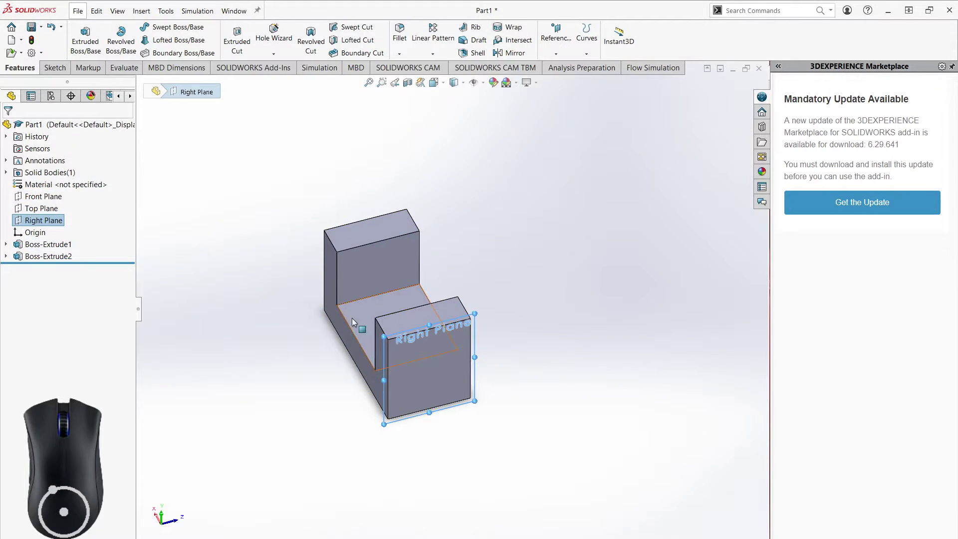
pyautogui.click(37, 211)
pyautogui.click(276, 379)
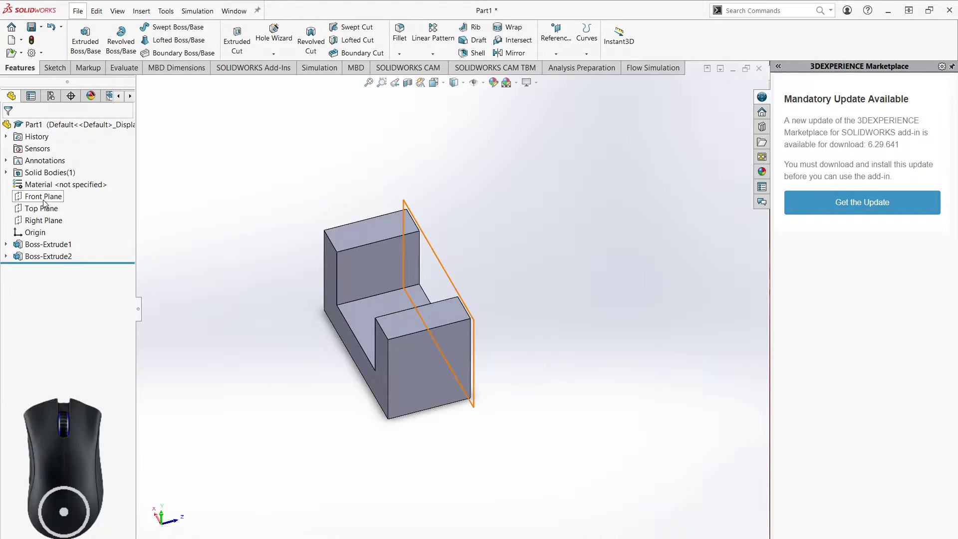
pyautogui.click(330, 261)
pyautogui.click(219, 248)
pyautogui.click(62, 72)
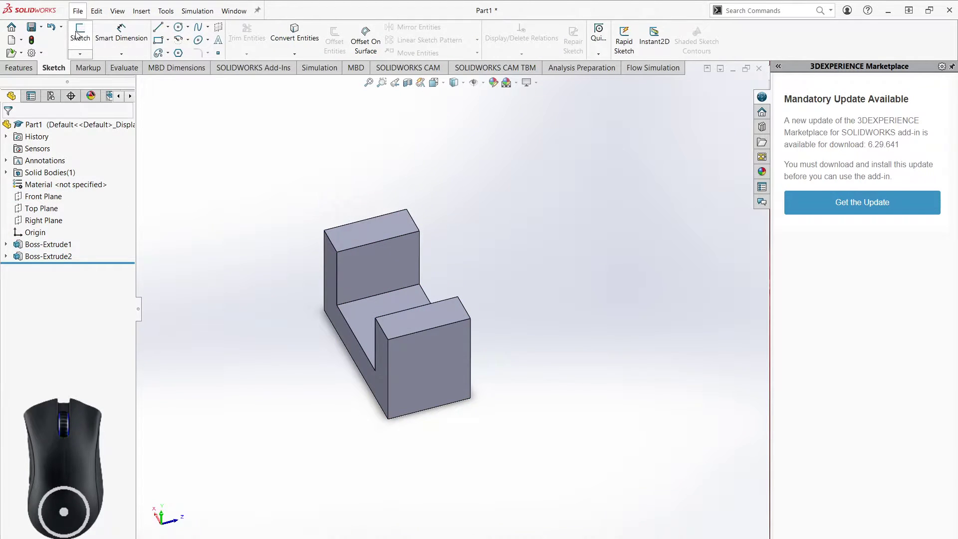
pyautogui.click(79, 35)
pyautogui.middleClick(291, 419)
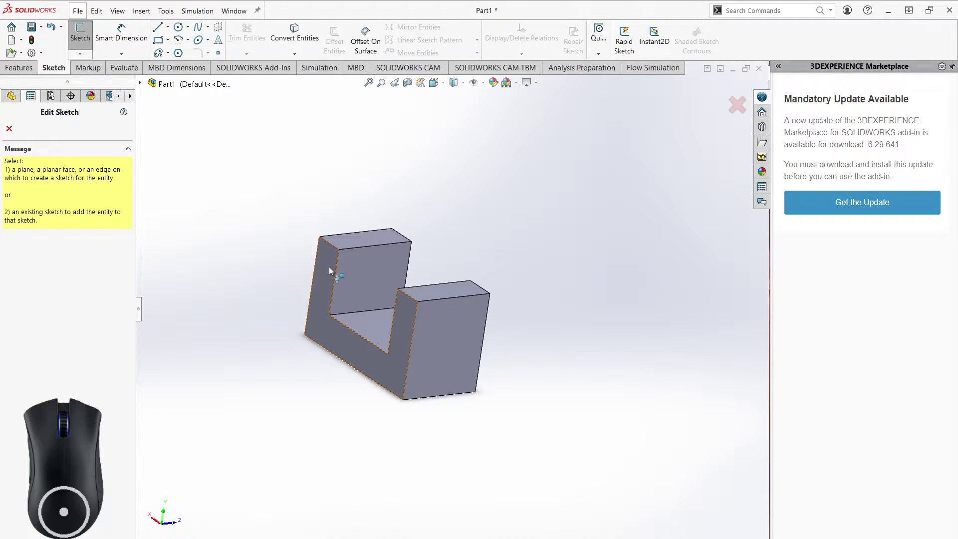
pyautogui.click(331, 267)
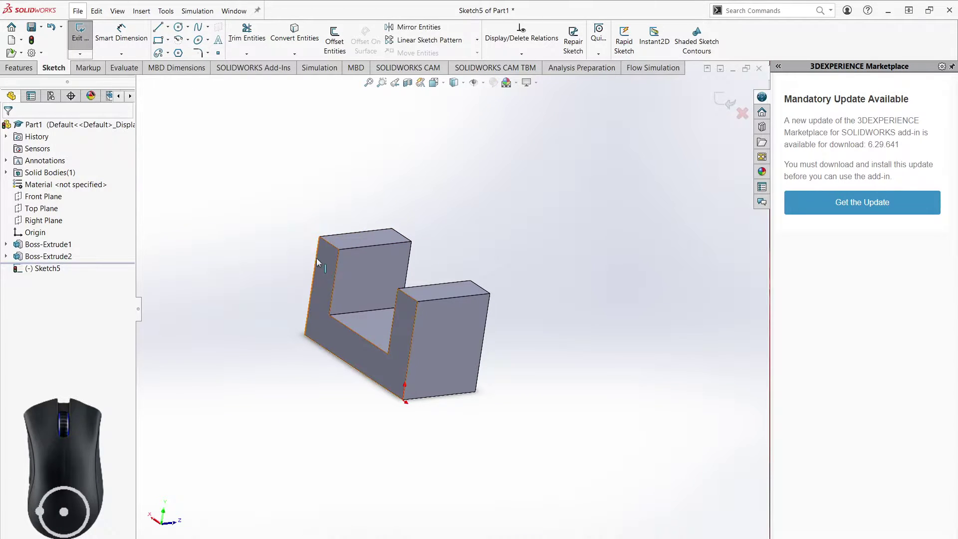
pyautogui.middleClick(325, 270)
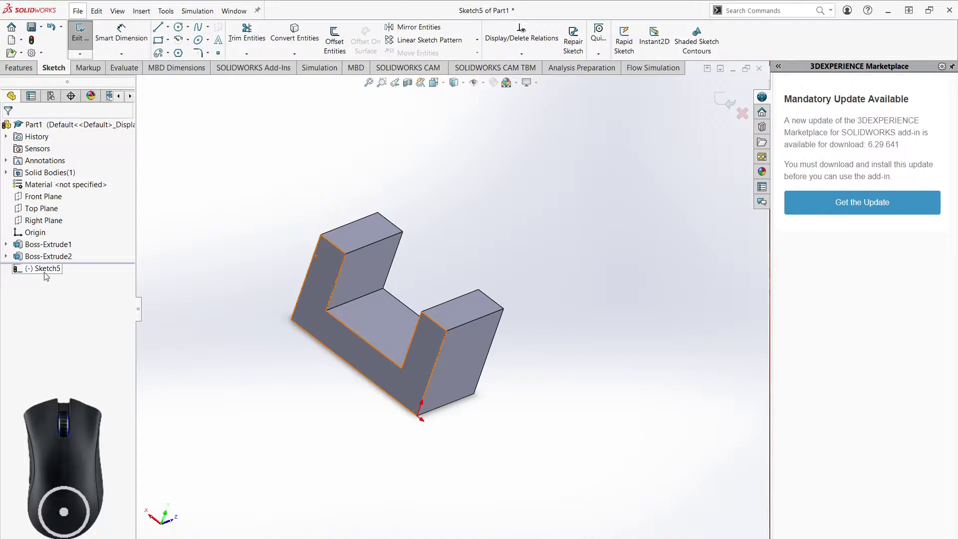
pyautogui.middleClick(457, 433)
pyautogui.scroll(-3)
pyautogui.middleClick(385, 392)
pyautogui.middleClick(241, 329)
pyautogui.scroll(3)
pyautogui.scroll(-3)
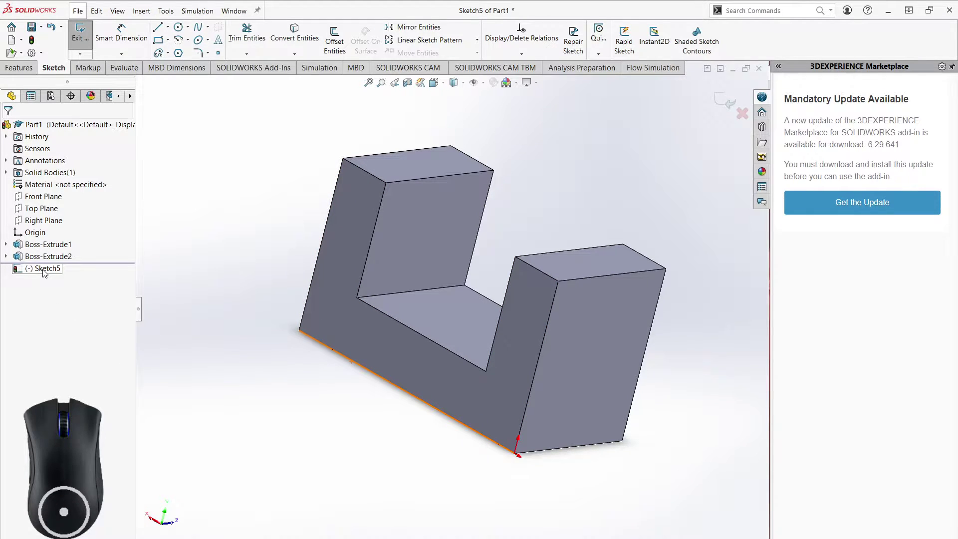
pyautogui.rightClick(46, 272)
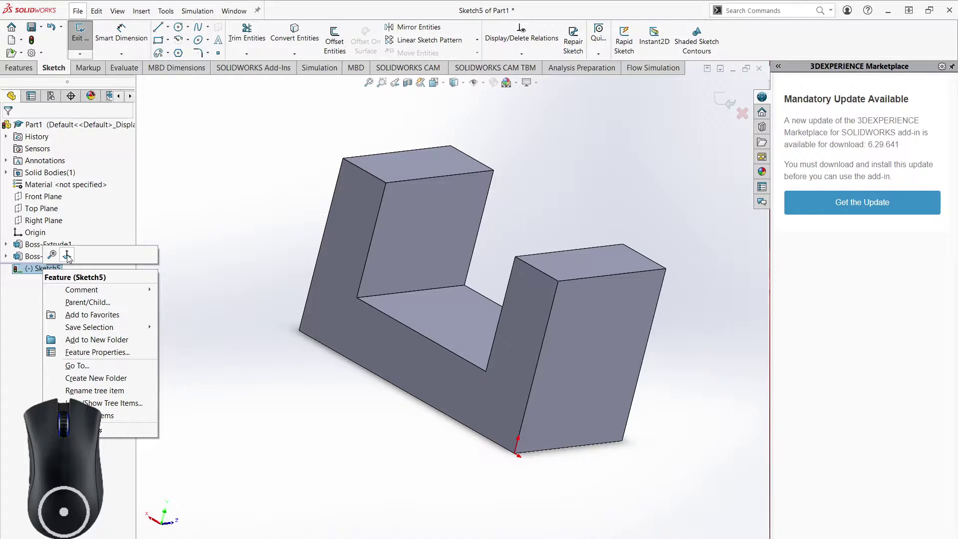
pyautogui.click(70, 256)
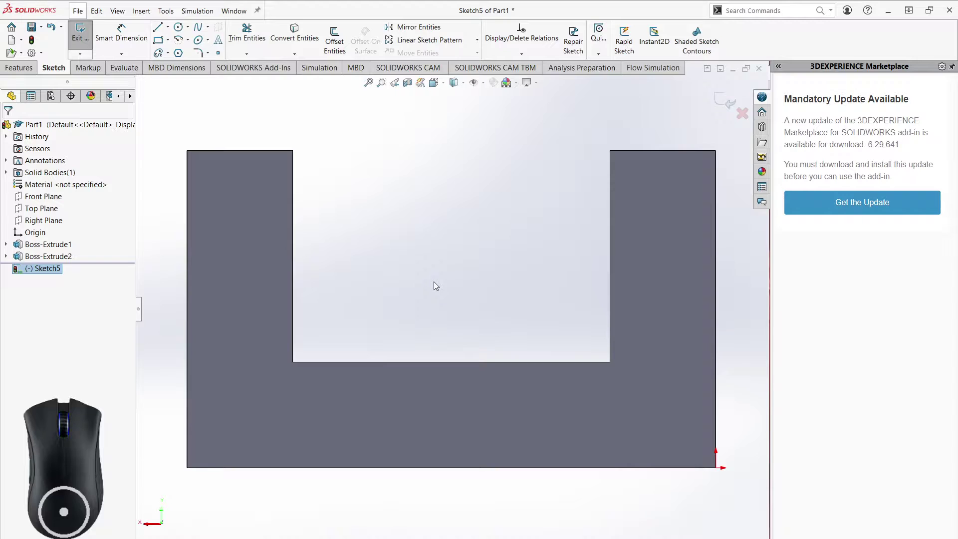
pyautogui.middleClick(479, 277)
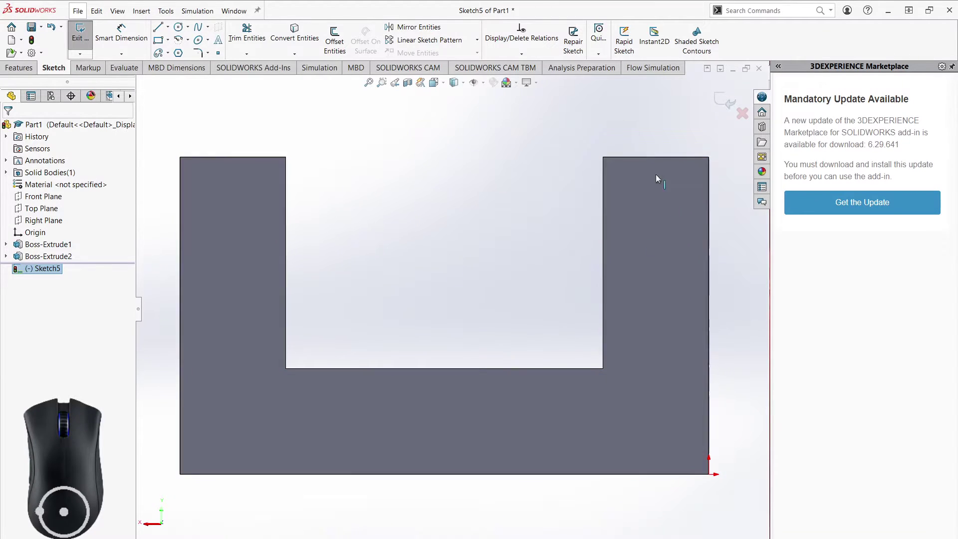
pyautogui.scroll(3)
pyautogui.click(742, 120)
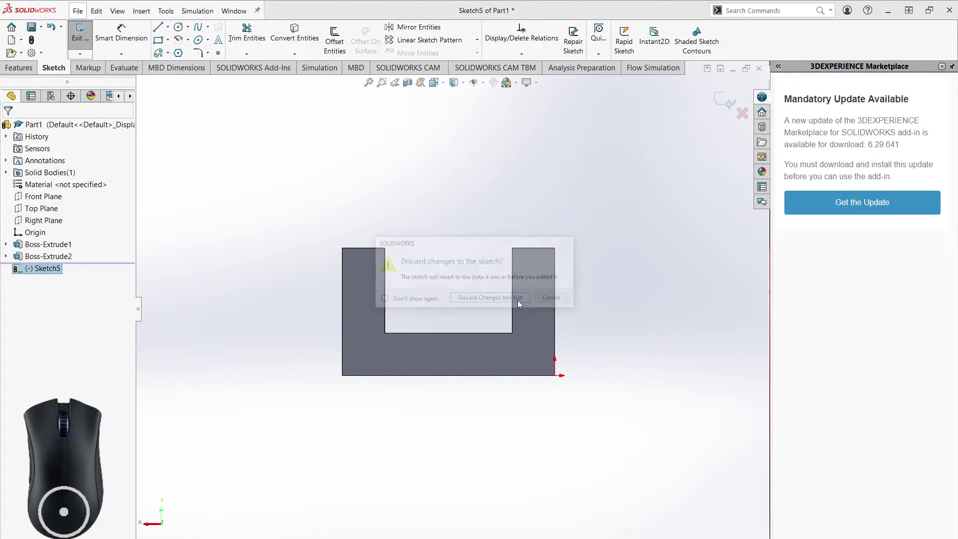
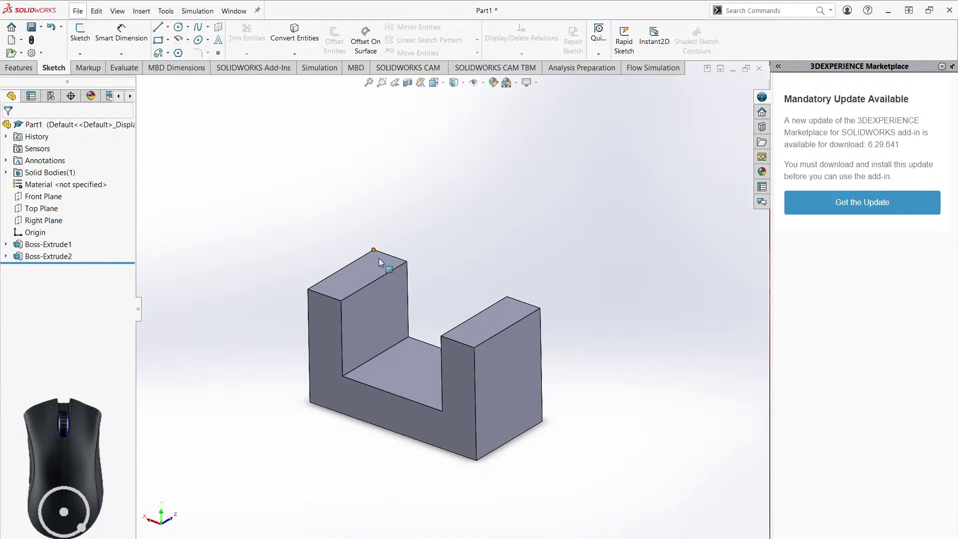
# - Orbit the part and inspect a face of the second extrusion from several angles
pyautogui.moveTo(455, 212); pyautogui.dragTo(492, 204)
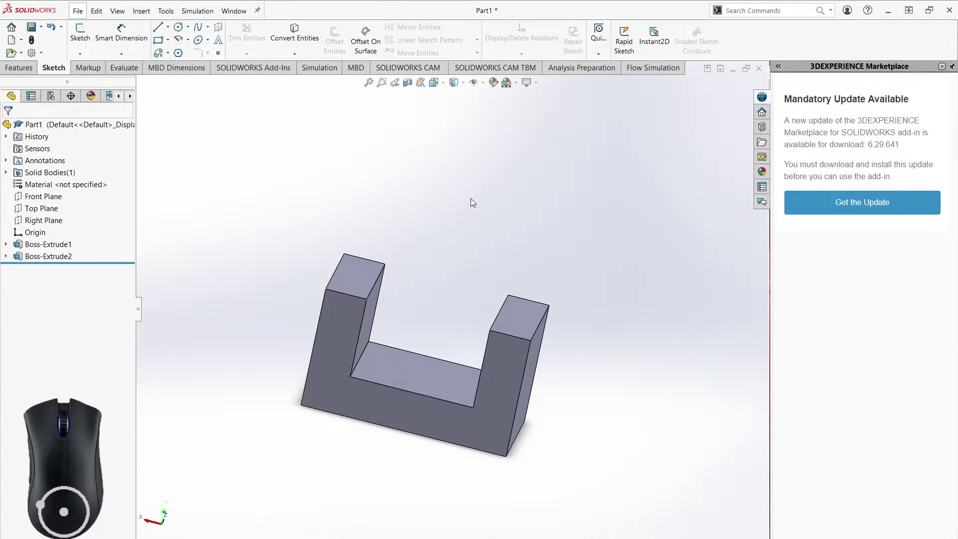
pyautogui.middleClick(473, 204)
pyautogui.middleClick(463, 244)
pyautogui.click(385, 324)
pyautogui.moveTo(443, 289); pyautogui.dragTo(455, 315)
pyautogui.middleClick(402, 368)
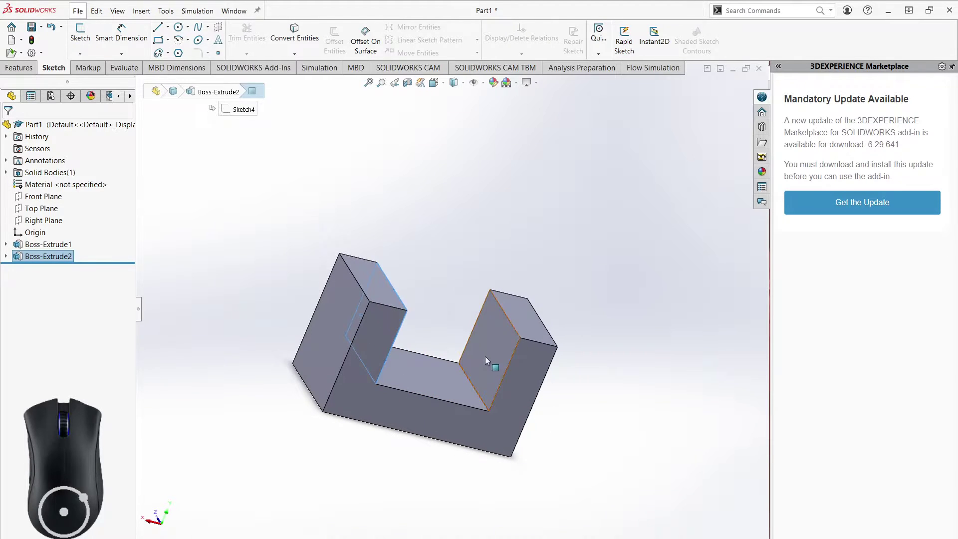
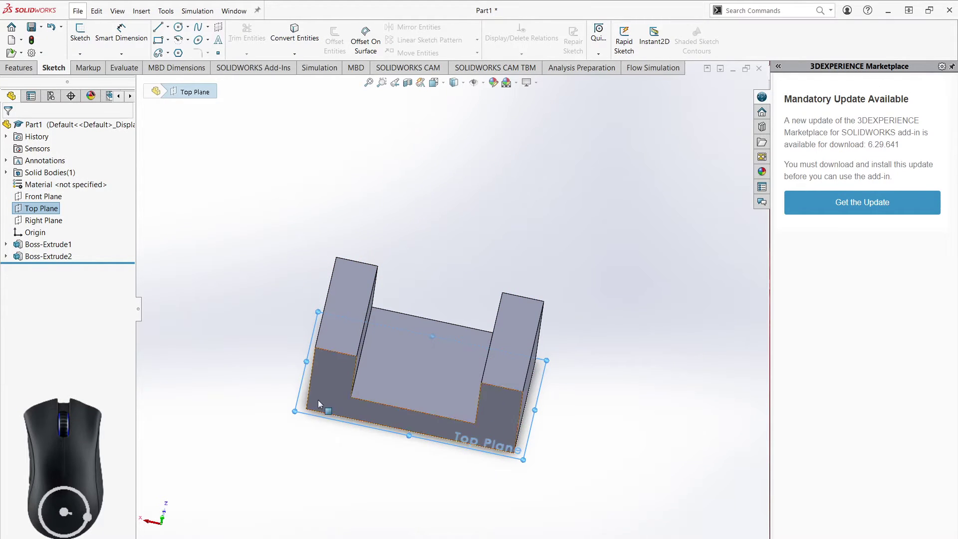
pyautogui.click(37, 226)
pyautogui.click(622, 450)
pyautogui.middleClick(607, 360)
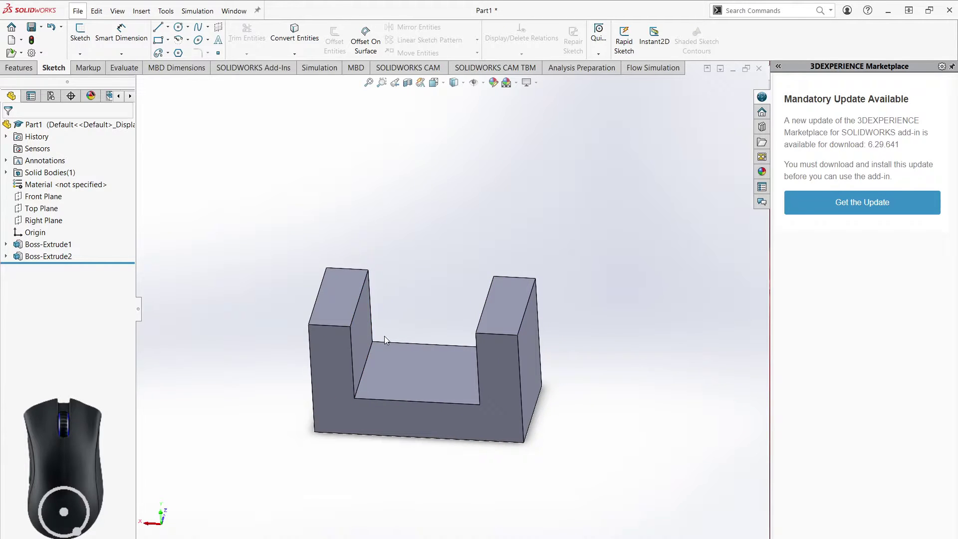
# - Start a sketch, cancel the Edit Sketch prompt and return to the Features tools
pyautogui.click(80, 39)
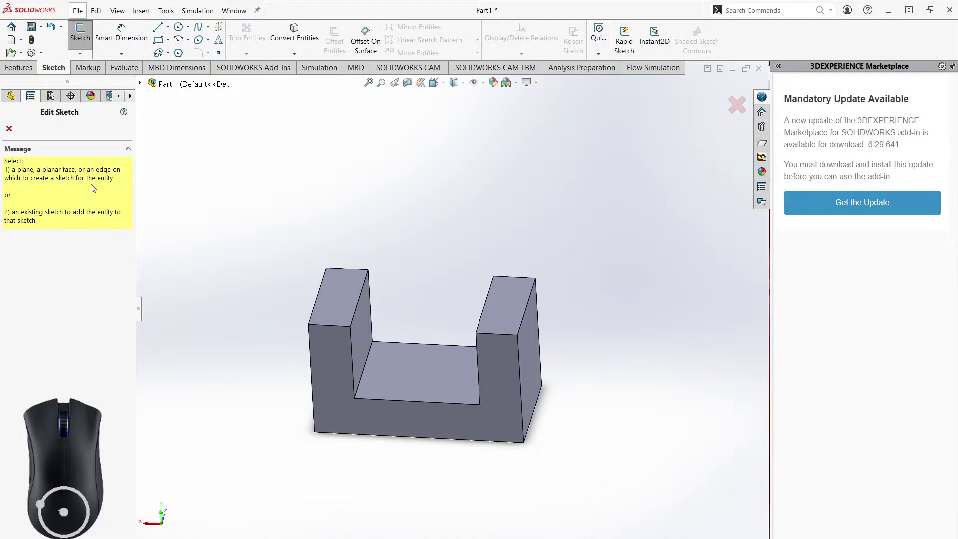
pyautogui.click(13, 130)
pyautogui.click(23, 68)
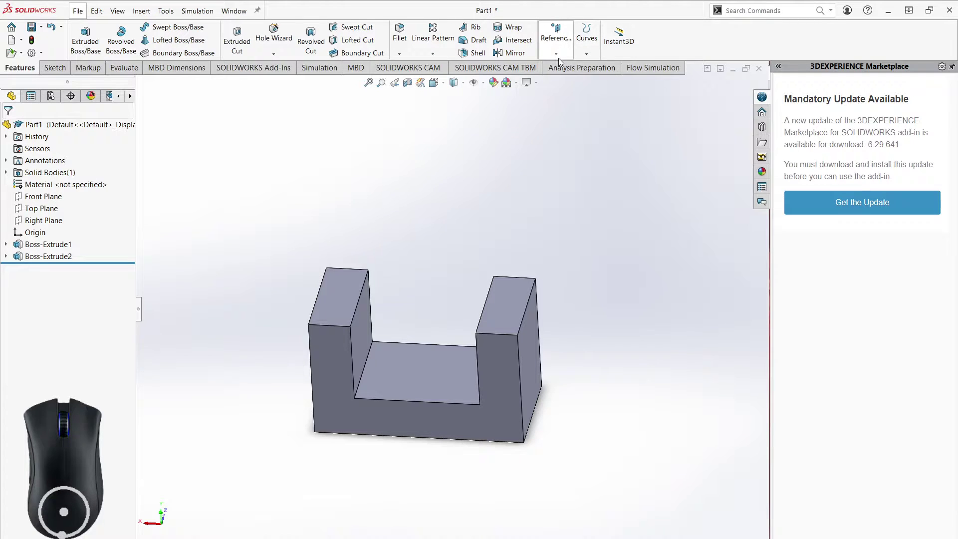
# - Create Plane1 as a Mid Plane between the two inner faces of the uprights
pyautogui.click(562, 61)
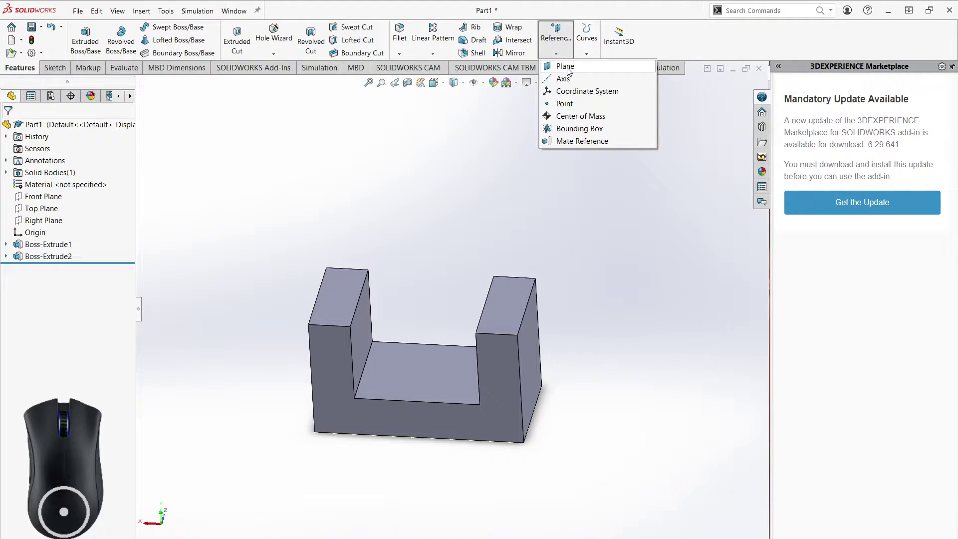
pyautogui.click(571, 71)
pyautogui.middleClick(640, 361)
pyautogui.click(359, 334)
pyautogui.middleClick(233, 281)
pyautogui.click(506, 340)
pyautogui.middleClick(643, 389)
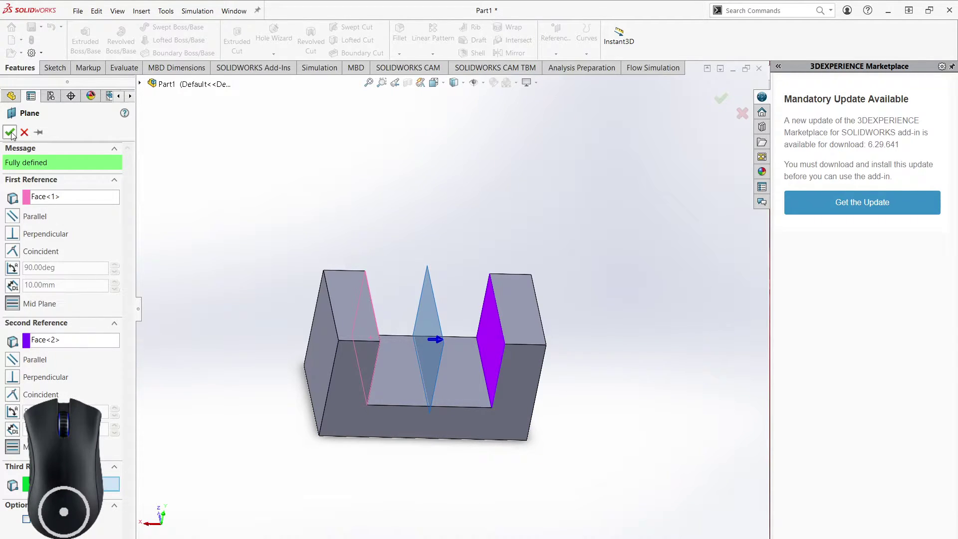
pyautogui.click(15, 136)
# - Zoom and orbit to check Plane1 sits midway between the inner faces
pyautogui.scroll(-3)
pyautogui.scroll(-3)
pyautogui.middleClick(358, 329)
pyautogui.click(362, 331)
pyautogui.middleClick(452, 377)
pyautogui.click(494, 335)
pyautogui.click(610, 396)
pyautogui.middleClick(616, 411)
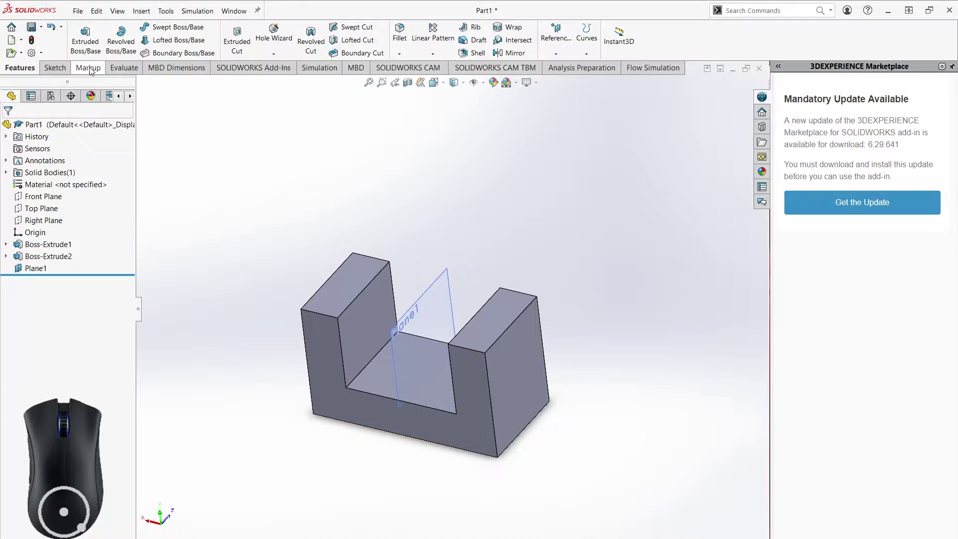
# - Start a sketch on Plane1 viewed straight on, then switch to Part2's Sketch1 with the circles and rectangle
pyautogui.click(62, 68)
pyautogui.click(78, 34)
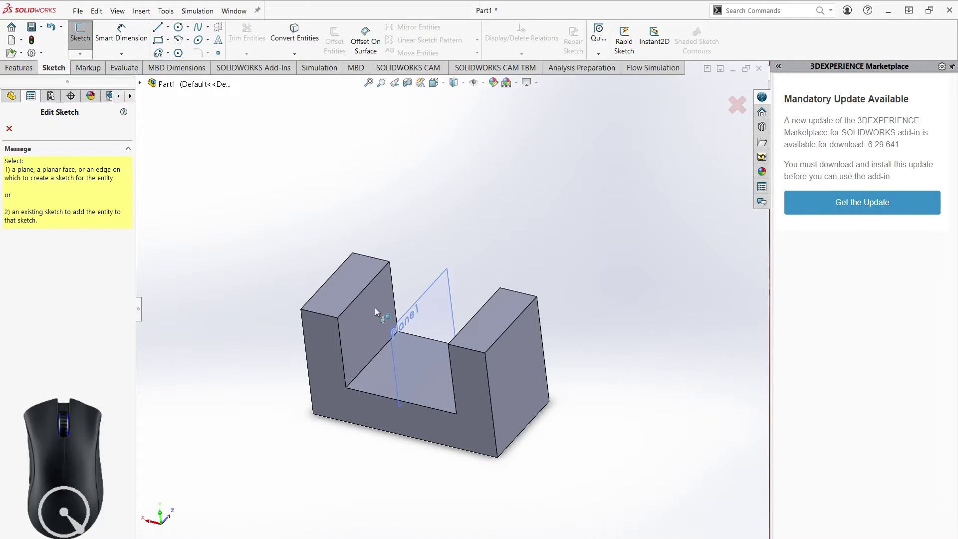
pyautogui.click(439, 285)
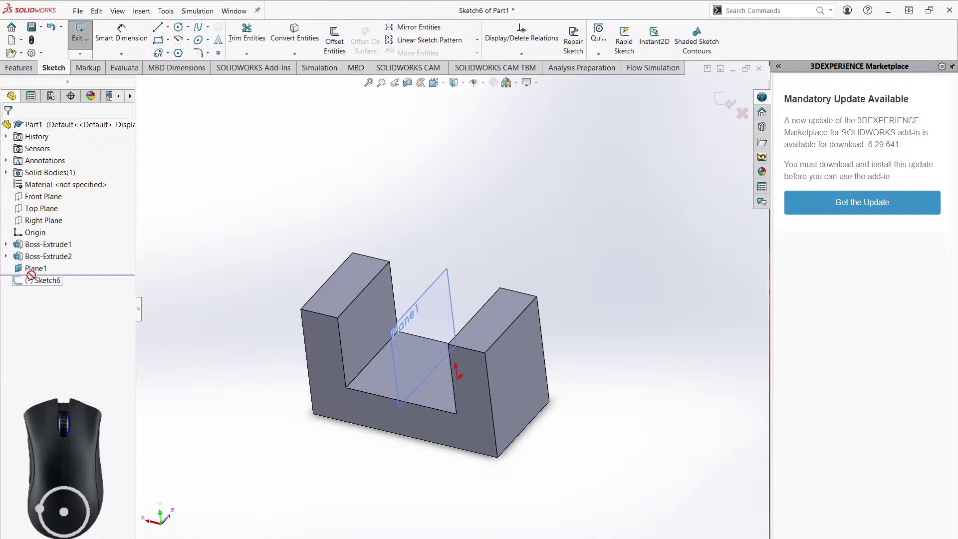
pyautogui.rightClick(46, 286)
pyautogui.click(74, 272)
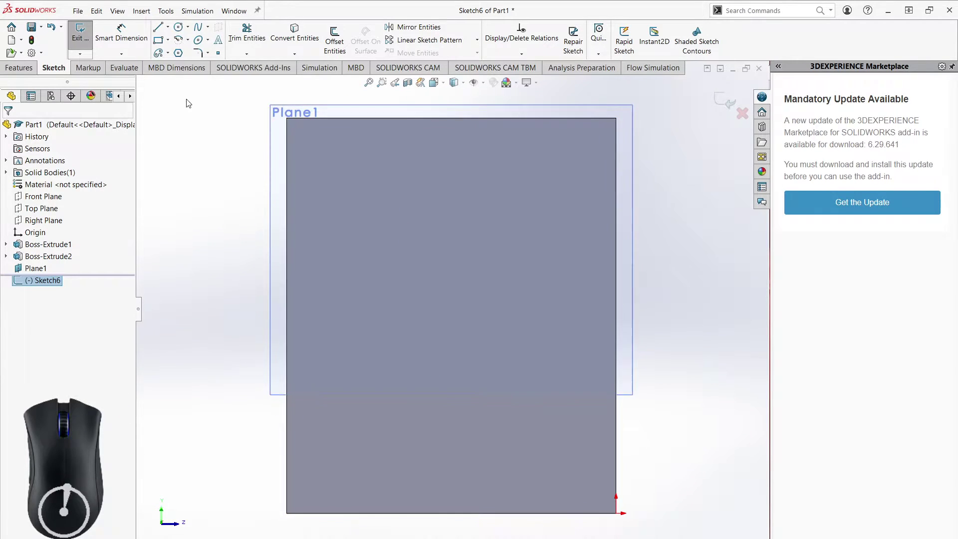
pyautogui.moveTo(215, 207); pyautogui.dragTo(254, 300)
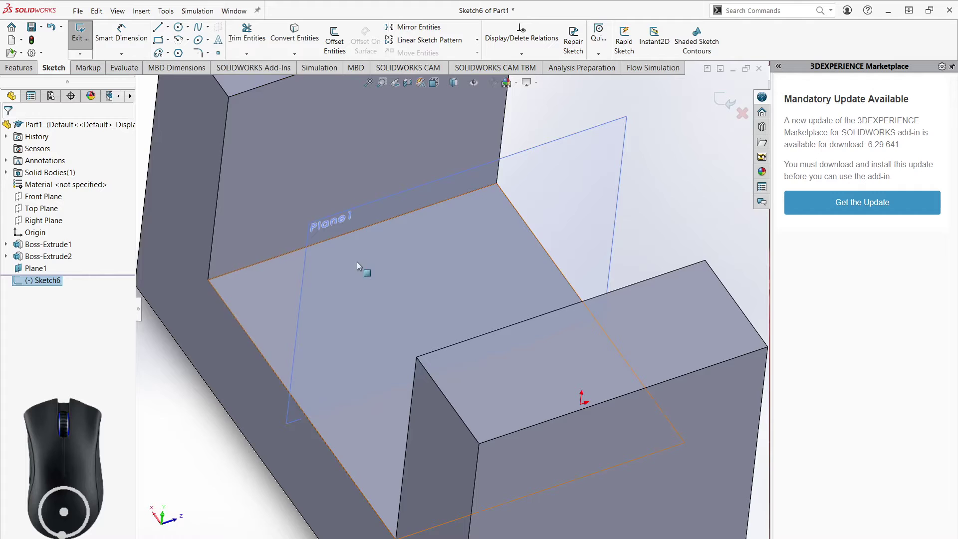
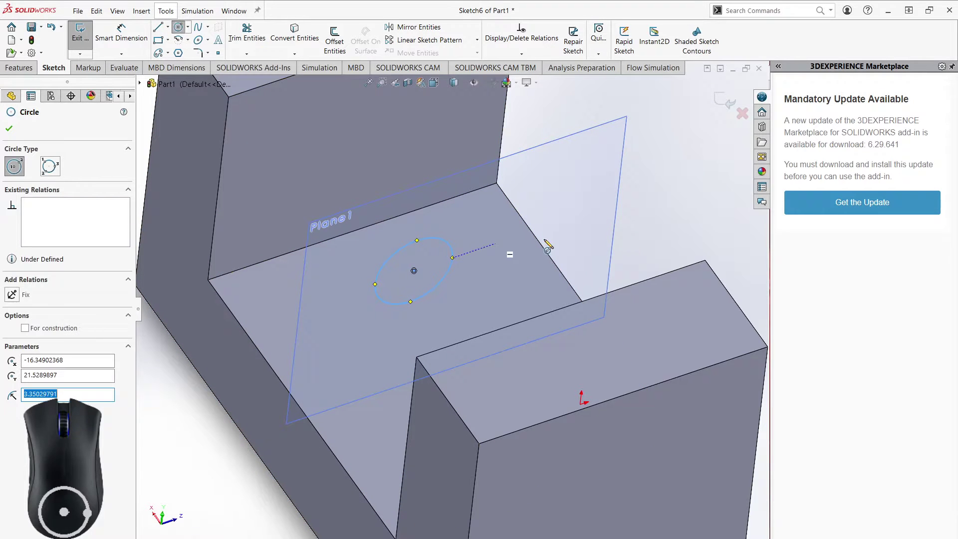
pyautogui.rightClick(627, 252)
pyautogui.click(628, 255)
pyautogui.moveTo(523, 268); pyautogui.dragTo(519, 241)
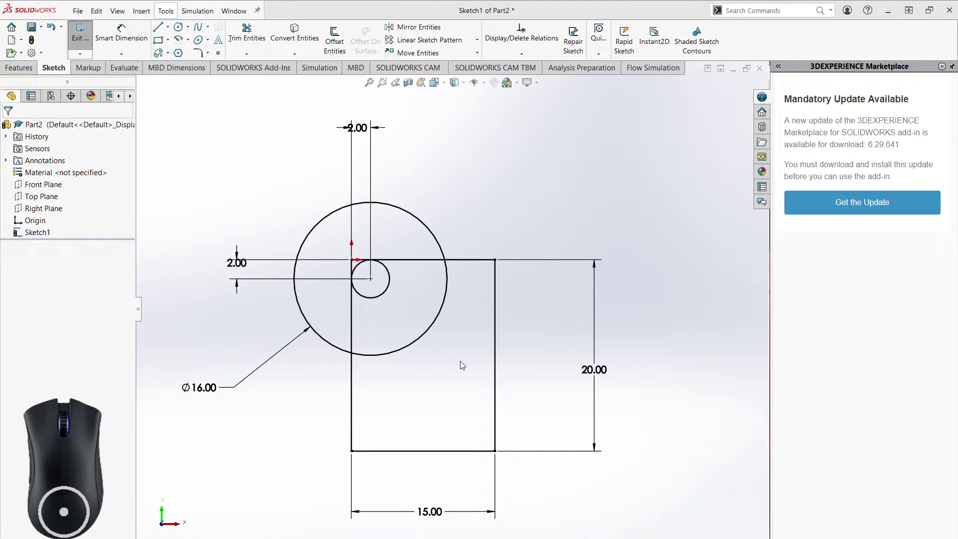
pyautogui.scroll(-3)
pyautogui.scroll(3)
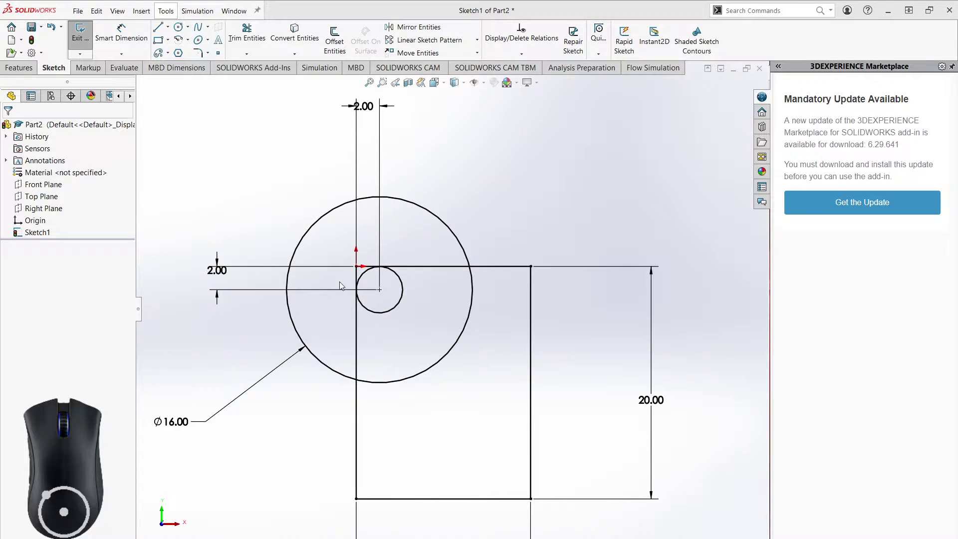
pyautogui.middleClick(509, 360)
pyautogui.middleClick(508, 359)
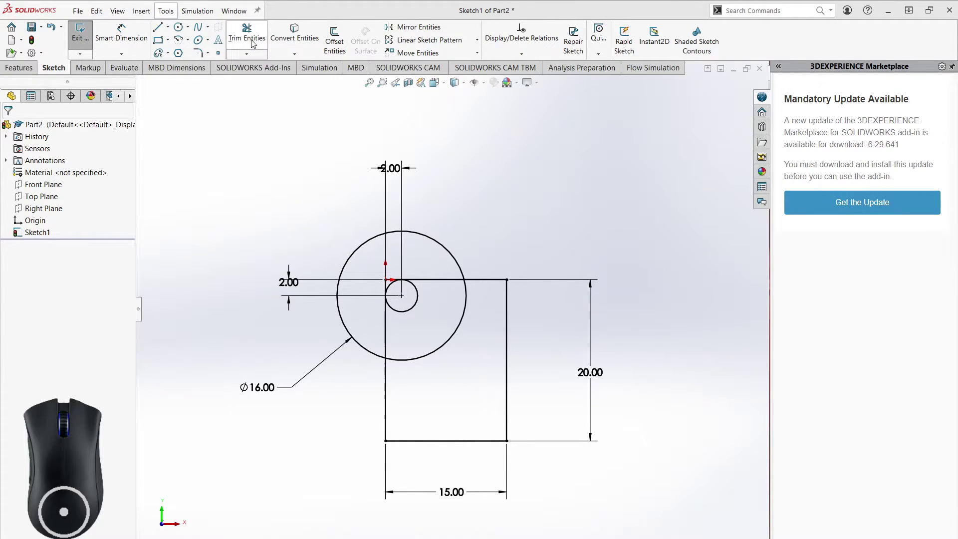
# - With Power trim, cut off the Ø16.00 circle segment sticking out above the rectangle
pyautogui.click(255, 38)
pyautogui.click(240, 37)
pyautogui.middleClick(492, 235)
pyautogui.middleClick(487, 223)
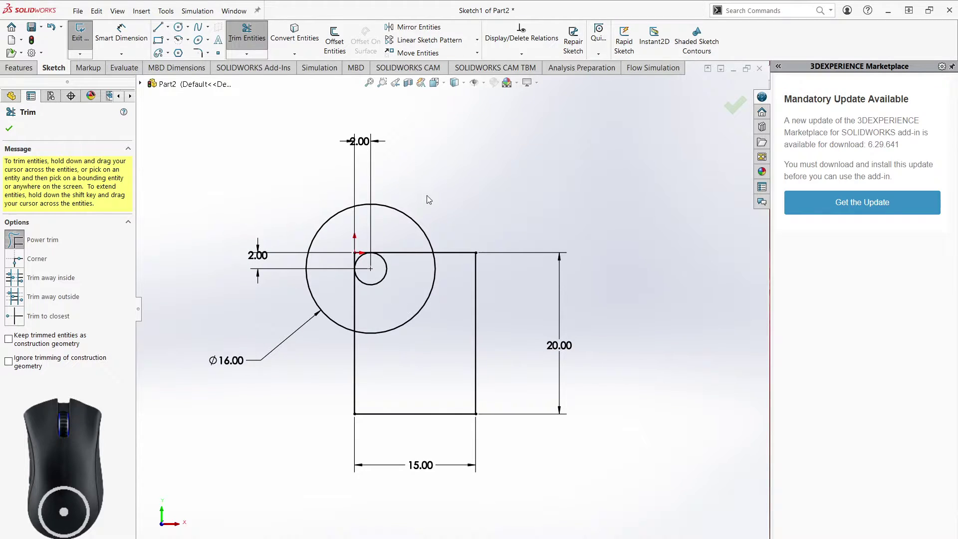
pyautogui.moveTo(432, 194); pyautogui.dragTo(403, 236)
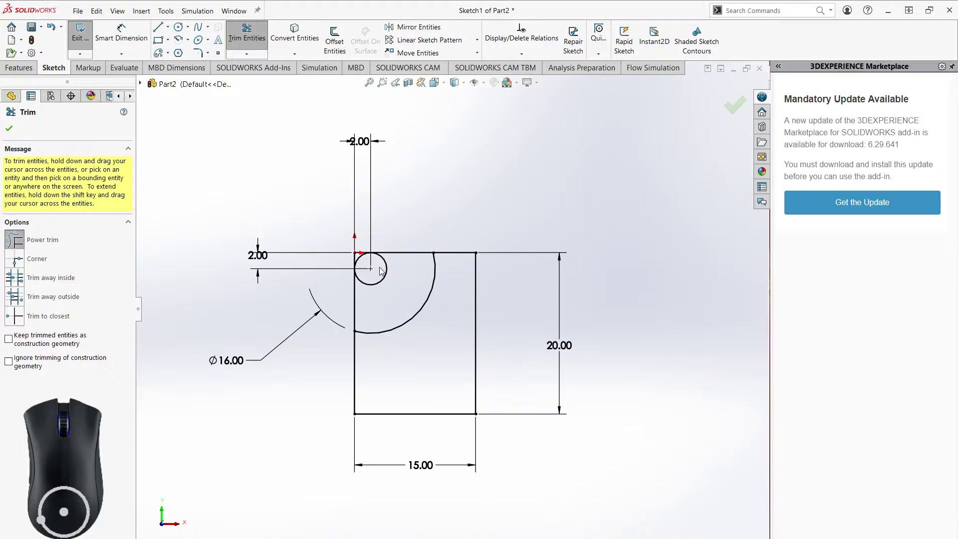
# - Trim the remaining circle portions outside the rectangle and the stray lines
pyautogui.scroll(-3)
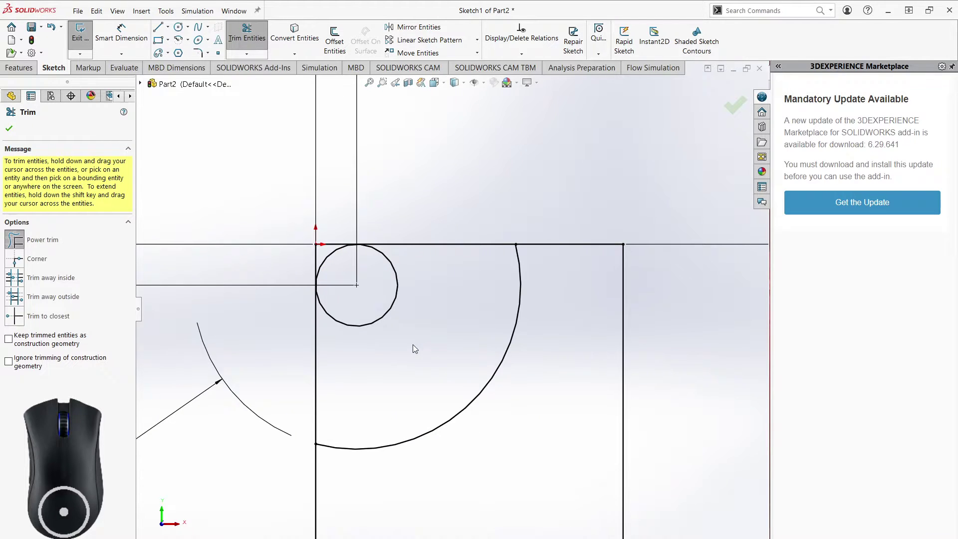
pyautogui.middleClick(416, 346)
pyautogui.scroll(3)
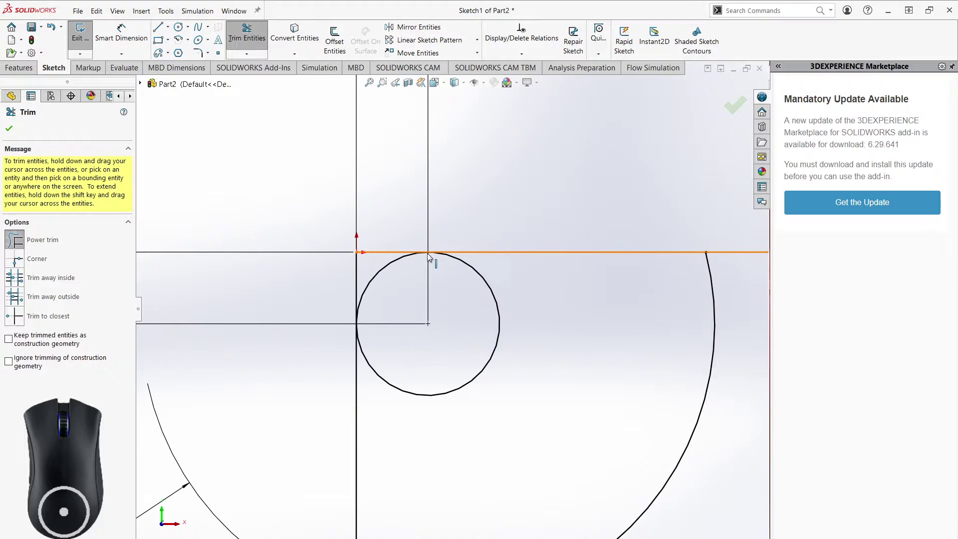
pyautogui.moveTo(400, 220); pyautogui.dragTo(383, 260)
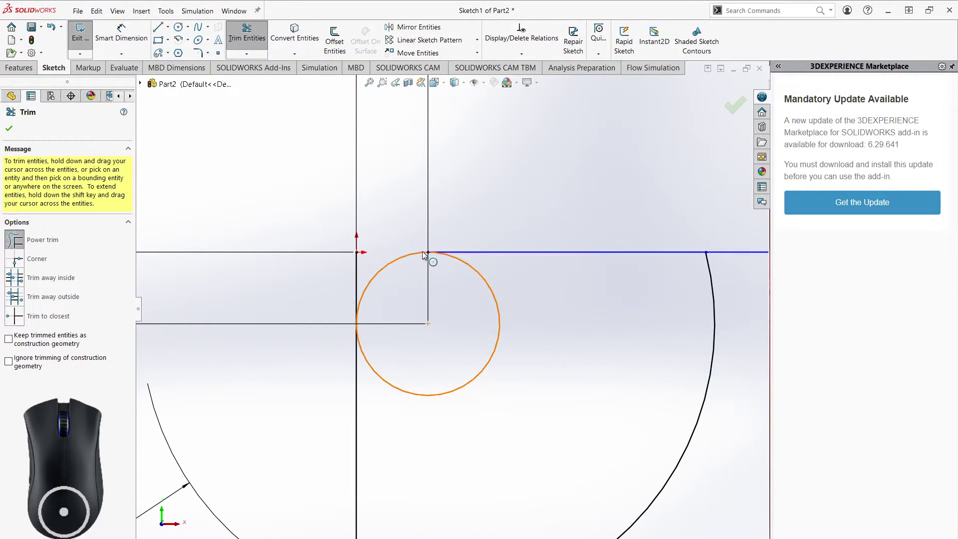
pyautogui.moveTo(343, 277); pyautogui.dragTo(370, 271)
pyautogui.scroll(3)
pyautogui.middleClick(531, 377)
pyautogui.scroll(3)
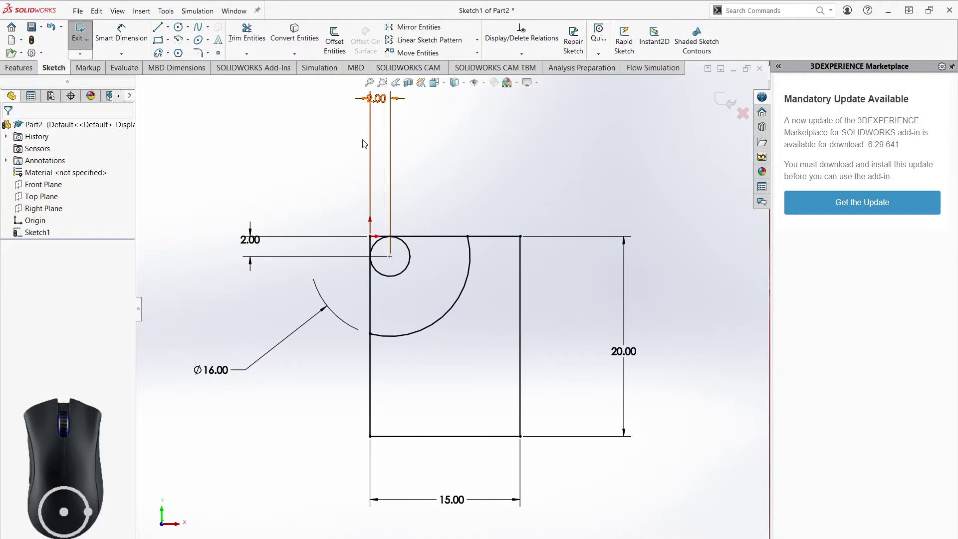
# - Trim the rectangle's right and bottom edges and the small circle into a rounded corner, then finish trimming
pyautogui.click(371, 237)
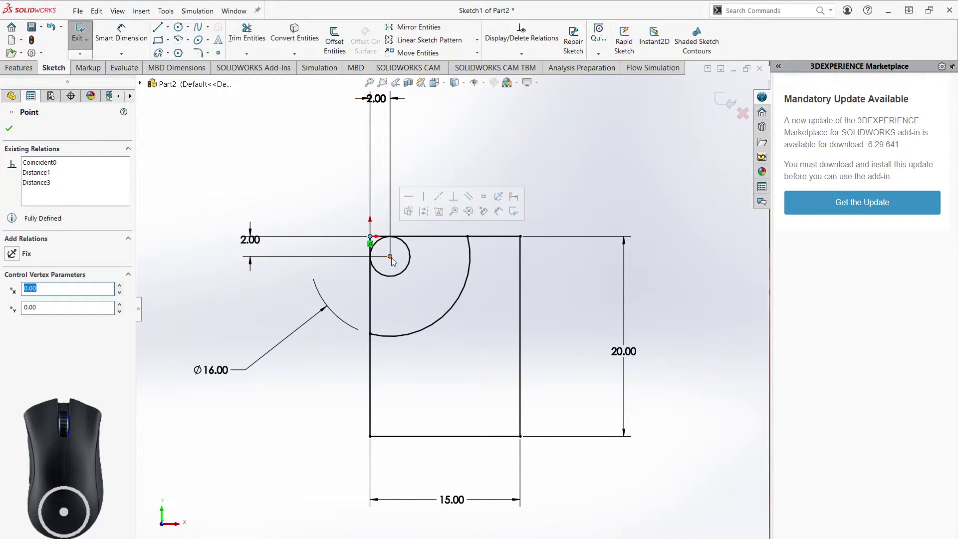
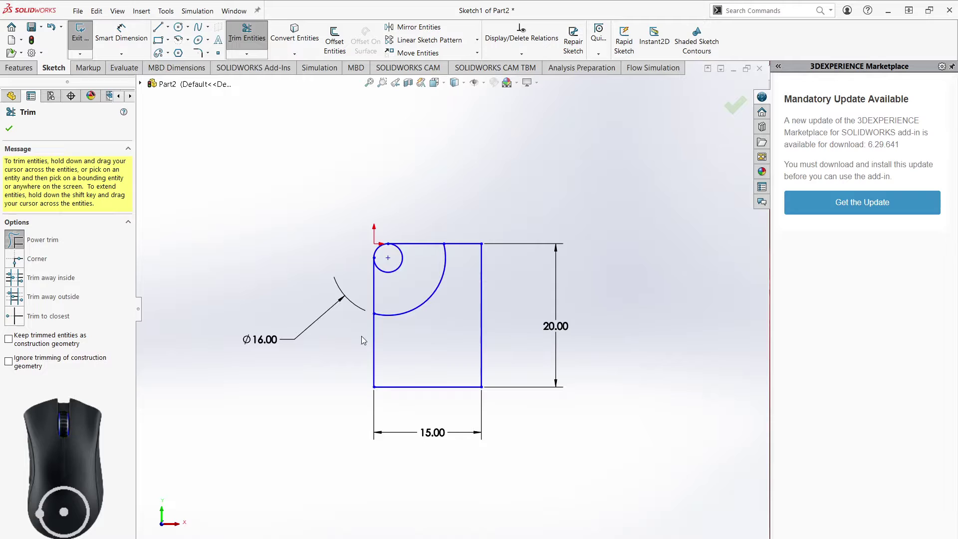
pyautogui.moveTo(354, 348); pyautogui.dragTo(466, 233)
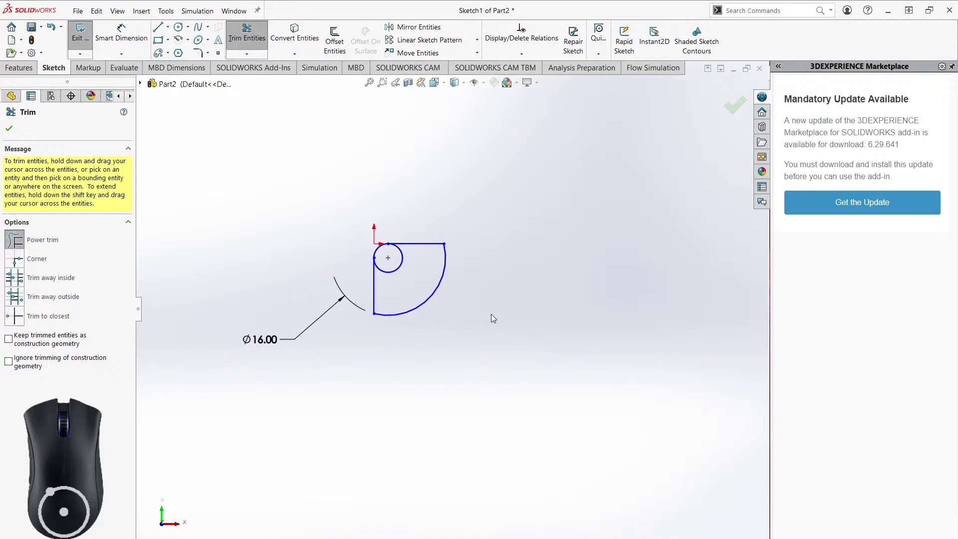
pyautogui.middleClick(474, 307)
pyautogui.moveTo(429, 313); pyautogui.dragTo(407, 296)
pyautogui.rightClick(521, 314)
pyautogui.click(527, 341)
pyautogui.middleClick(481, 366)
pyautogui.scroll(-3)
pyautogui.middleClick(465, 347)
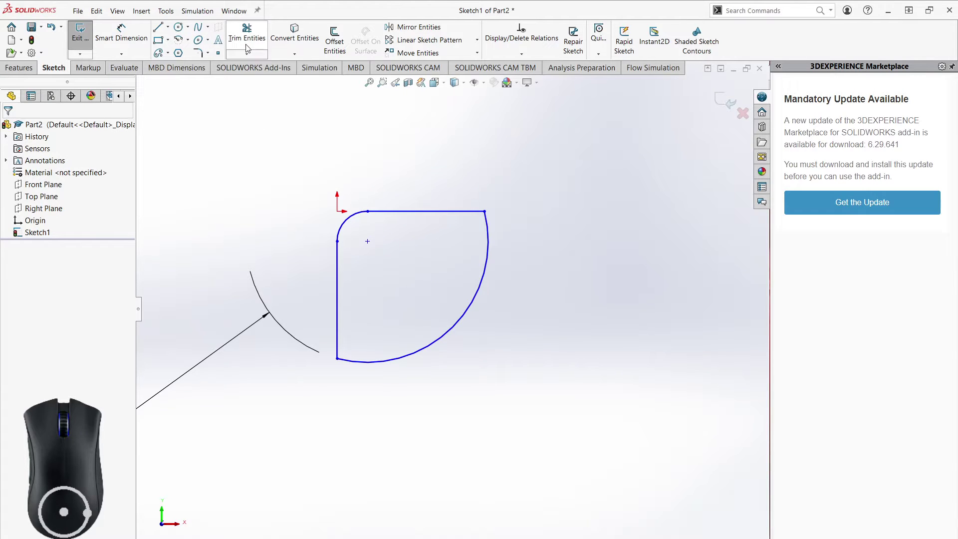
# - Dimension the corner arc R2.00 and its centre 2.00 horizontally and vertically from the origin
pyautogui.click(126, 36)
pyautogui.click(358, 216)
pyautogui.click(228, 151)
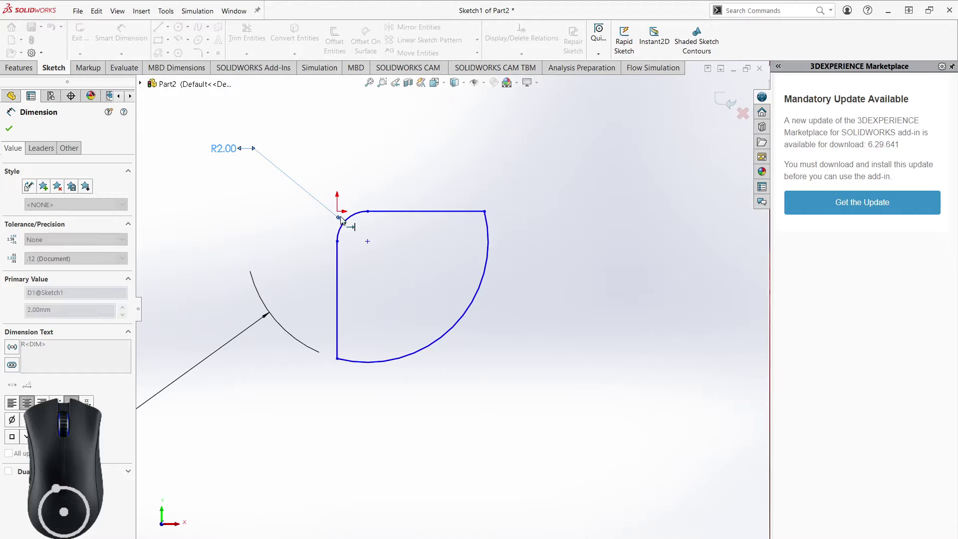
pyautogui.click(343, 214)
pyautogui.click(370, 242)
pyautogui.click(353, 147)
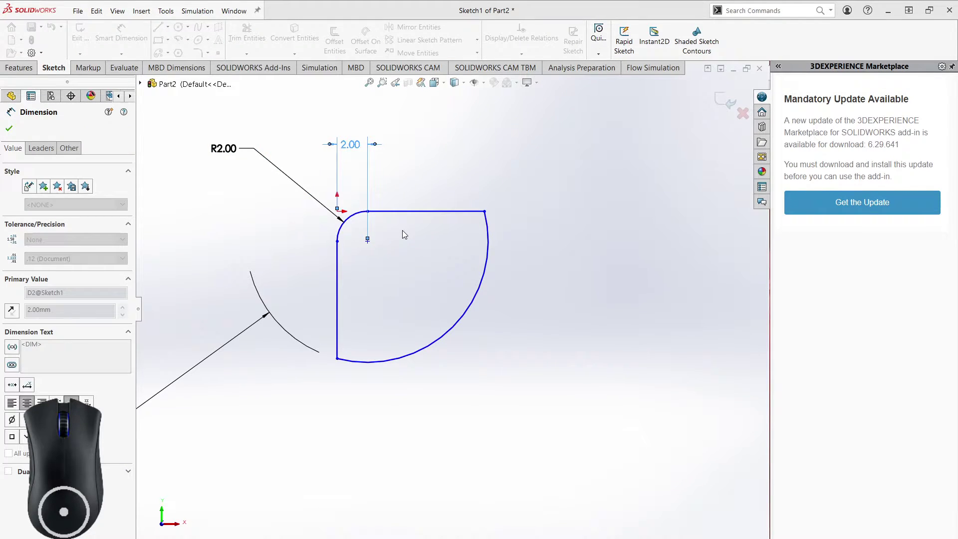
pyautogui.click(369, 242)
pyautogui.click(341, 211)
pyautogui.click(244, 238)
# - Dimension the left edge 7.75, stop dimensioning and fit the full profile in view
pyautogui.click(341, 277)
pyautogui.click(190, 300)
pyautogui.rightClick(320, 424)
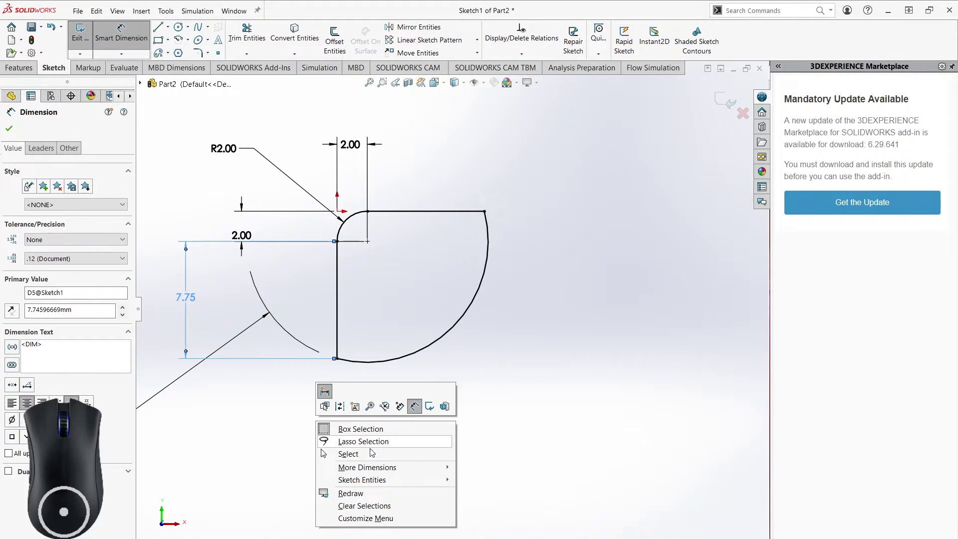
pyautogui.click(374, 453)
pyautogui.click(411, 396)
pyautogui.middleClick(473, 398)
pyautogui.middleClick(618, 368)
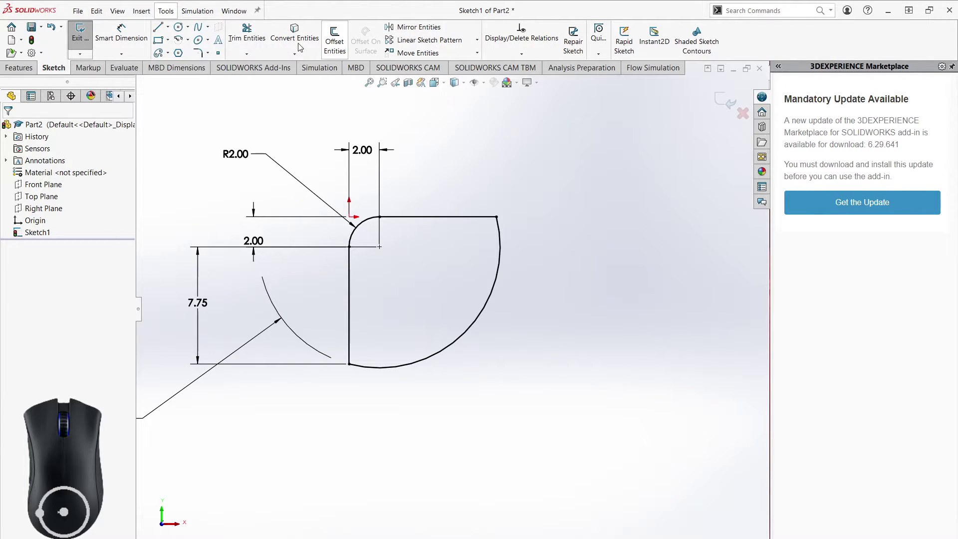
pyautogui.scroll(3)
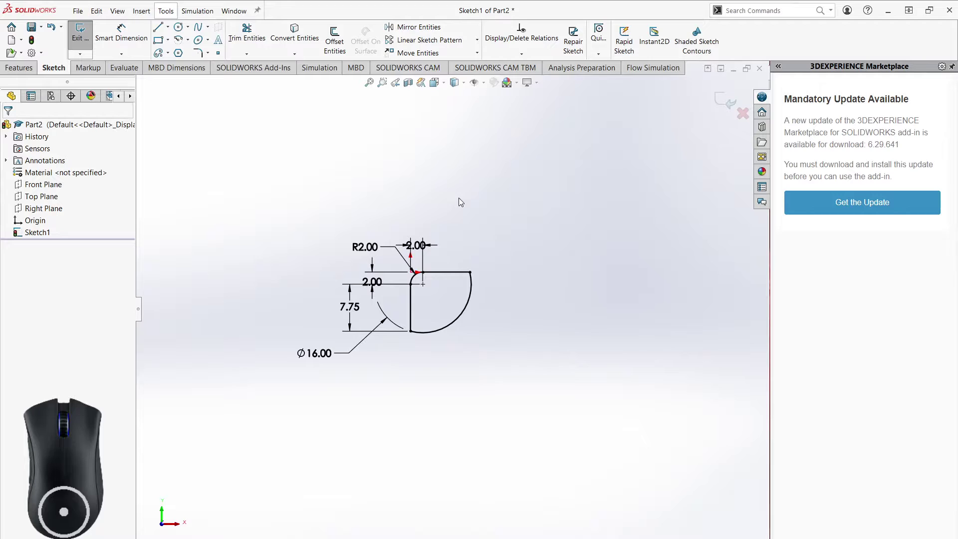
pyautogui.middleClick(502, 234)
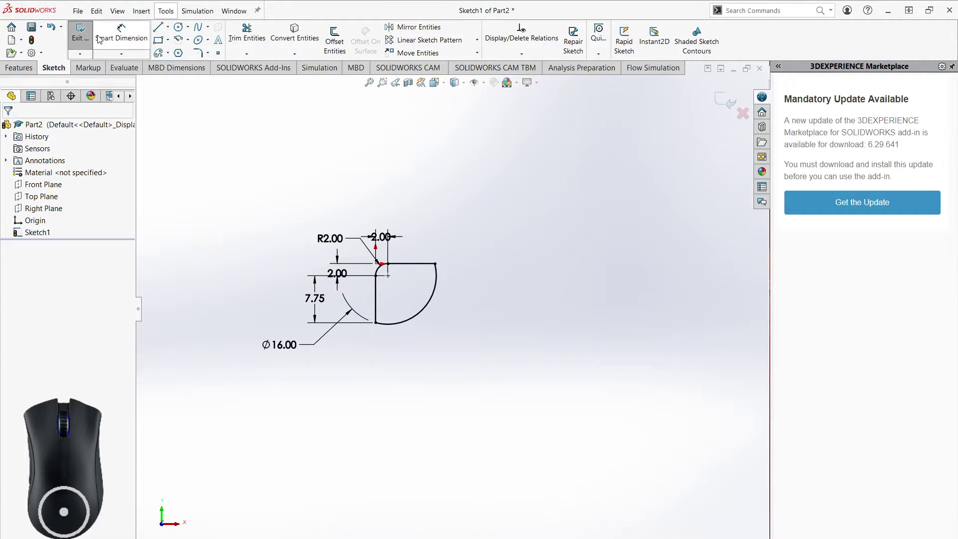
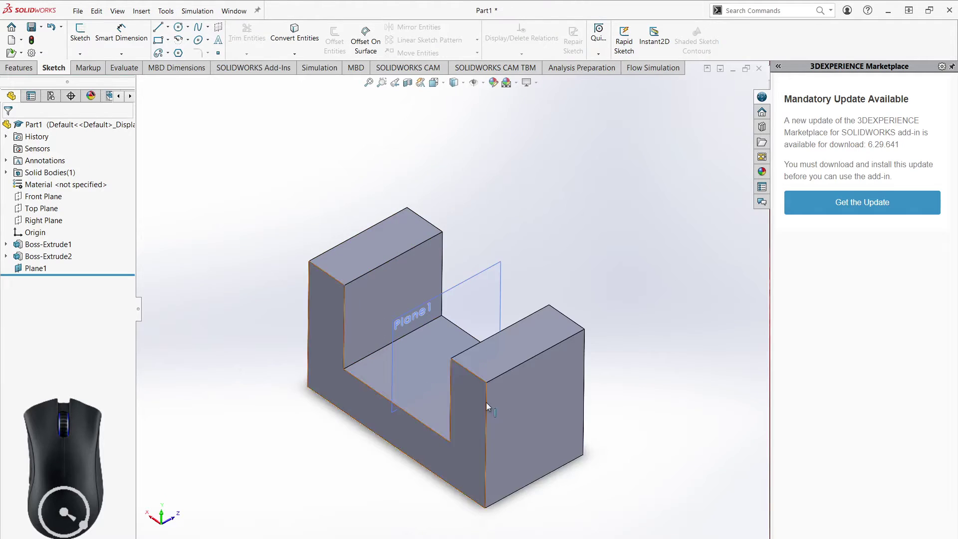
# - Sketch on Plane1 and project the U-part's end-face edges into it with Convert Entities
pyautogui.moveTo(642, 402); pyautogui.dragTo(621, 354)
pyautogui.click(85, 30)
pyautogui.click(524, 410)
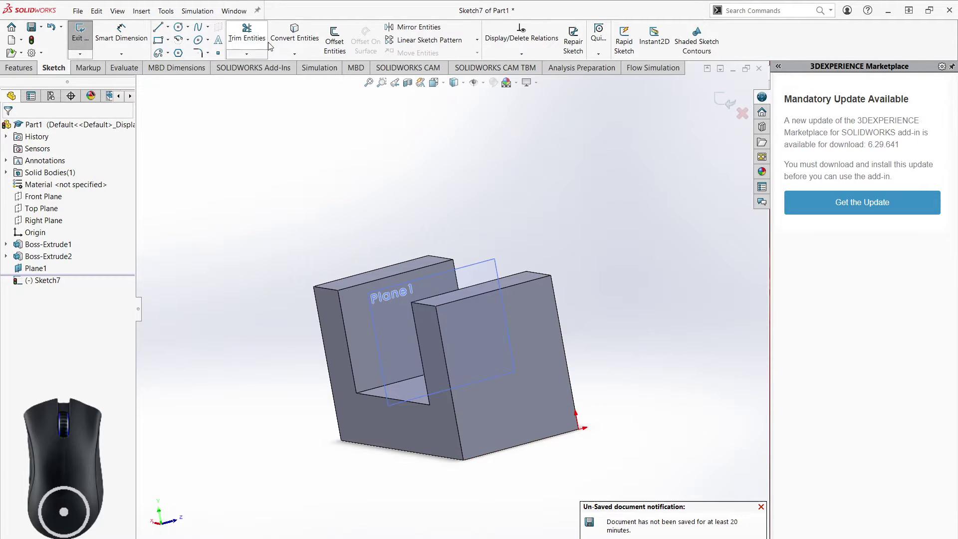
pyautogui.click(296, 42)
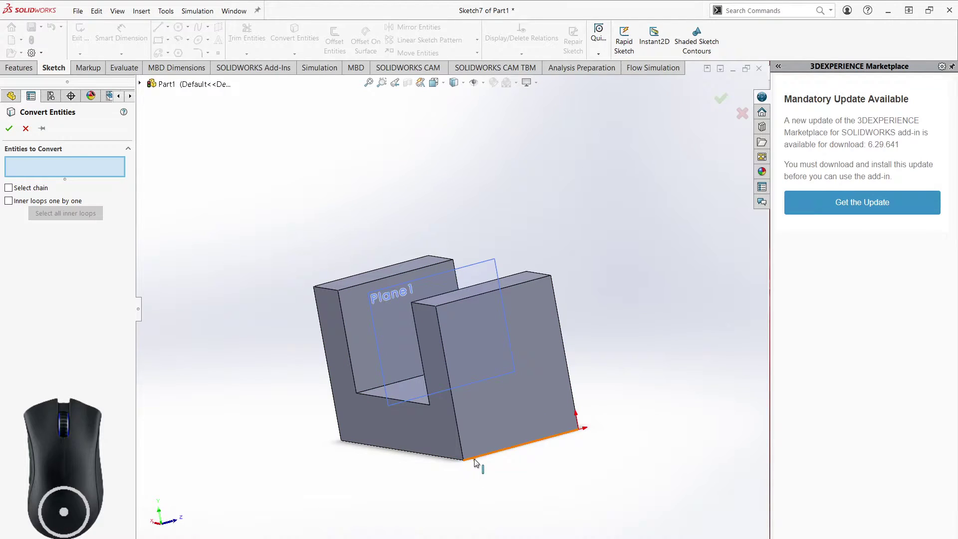
pyautogui.click(531, 410)
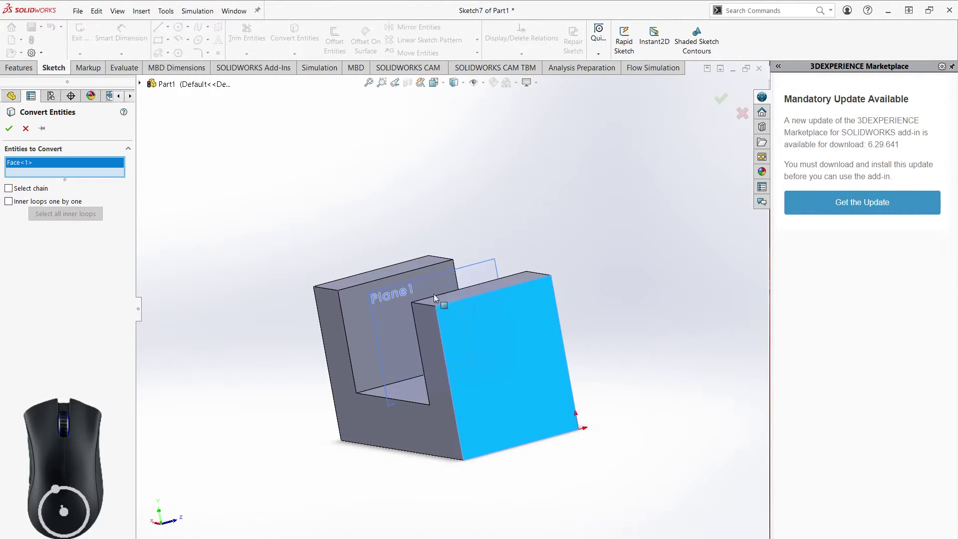
pyautogui.click(11, 191)
pyautogui.click(12, 206)
pyautogui.click(9, 187)
pyautogui.click(15, 203)
pyautogui.click(11, 131)
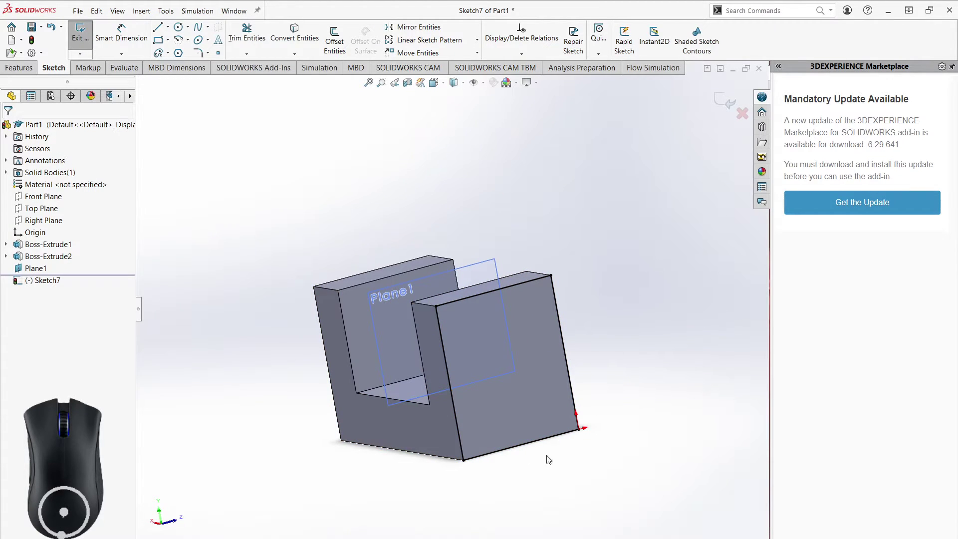
# - Leave that sketch and start a new Sketch7 on the part
pyautogui.middleClick(620, 399)
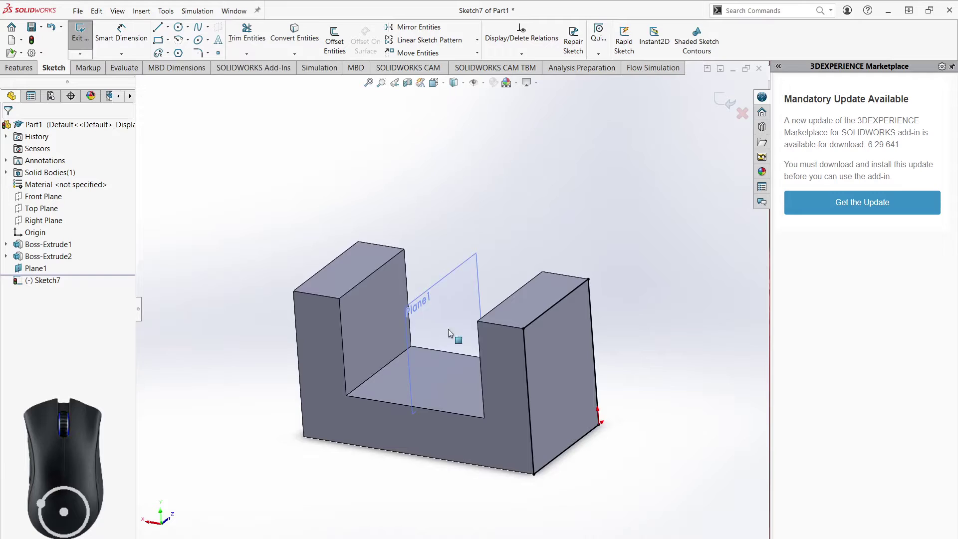
pyautogui.click(727, 106)
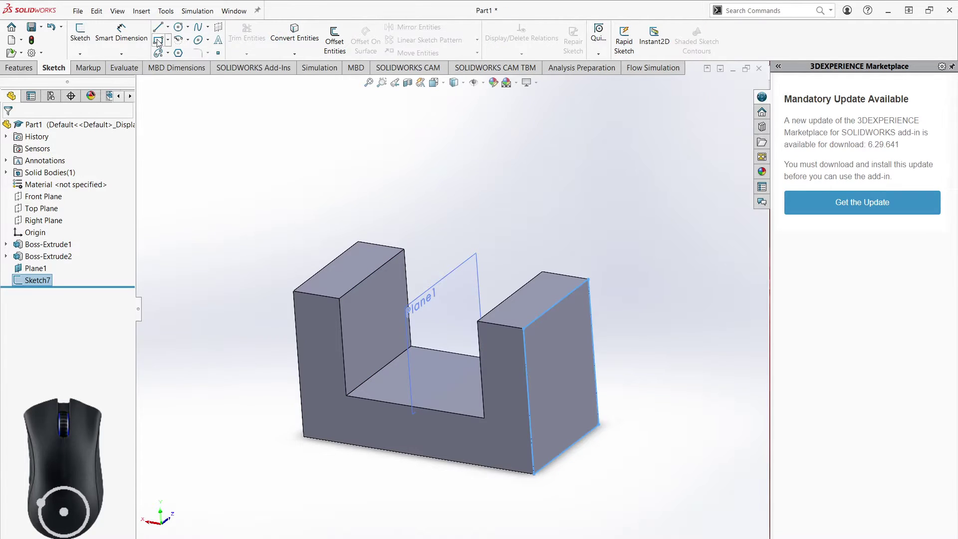
pyautogui.click(89, 39)
pyautogui.click(324, 349)
pyautogui.middleClick(647, 453)
pyautogui.click(213, 164)
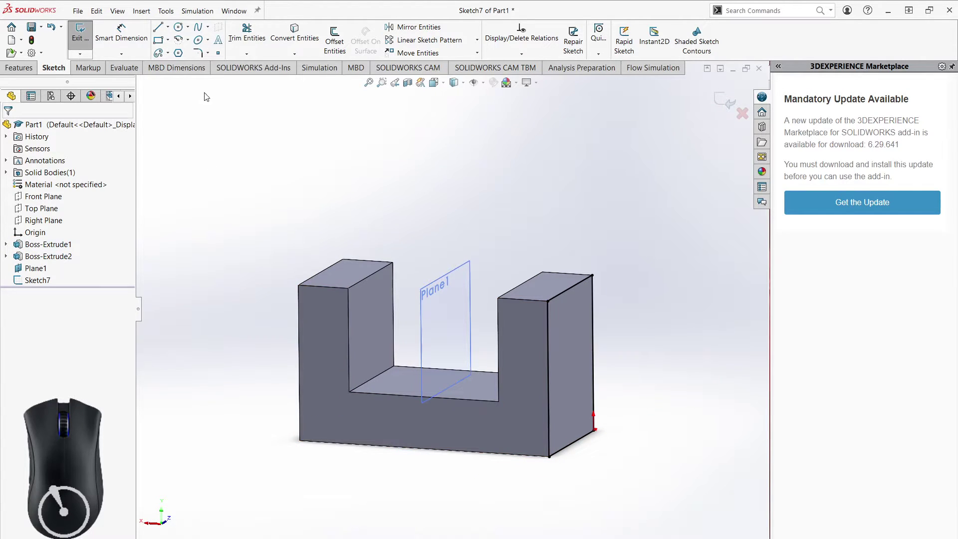
# - Exit Sketch7, start Sketch8 on the front face and view it face-on
pyautogui.click(733, 99)
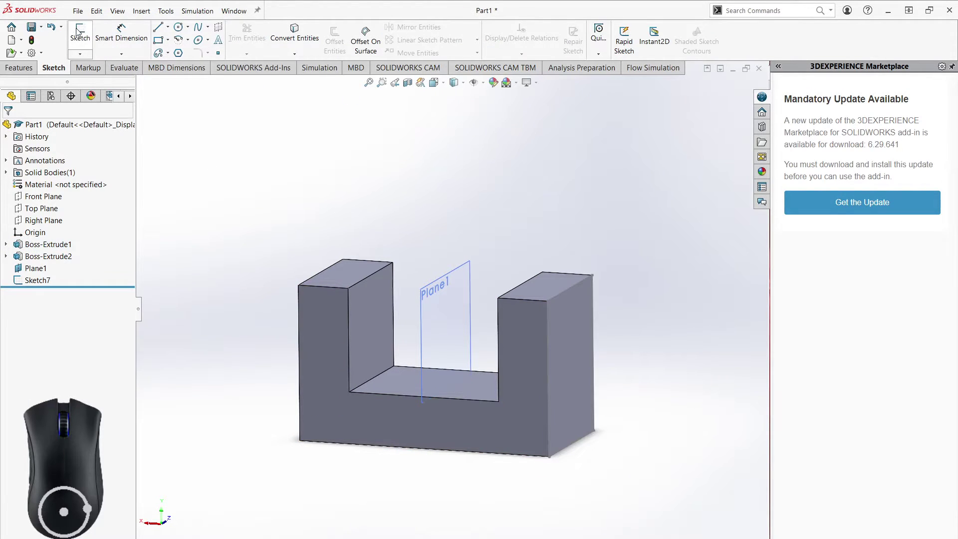
pyautogui.click(79, 36)
pyautogui.click(317, 355)
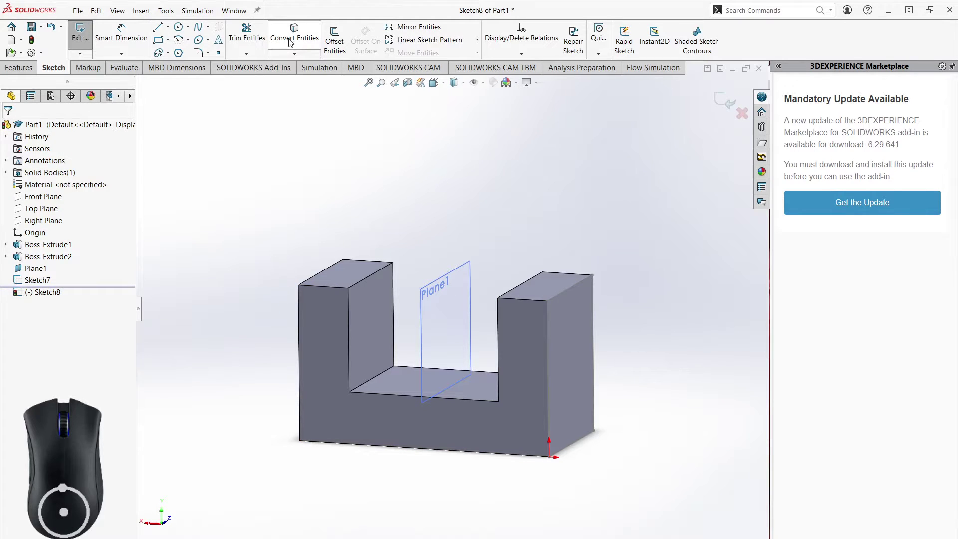
pyautogui.click(298, 38)
pyautogui.click(319, 332)
pyautogui.click(16, 132)
pyautogui.rightClick(269, 294)
pyautogui.click(230, 305)
# - Begin Offset Entities and pick the U-profile outline and its inner edge
pyautogui.click(327, 290)
pyautogui.click(350, 324)
pyautogui.click(259, 290)
pyautogui.moveTo(421, 258); pyautogui.dragTo(421, 246)
pyautogui.click(358, 295)
pyautogui.click(252, 270)
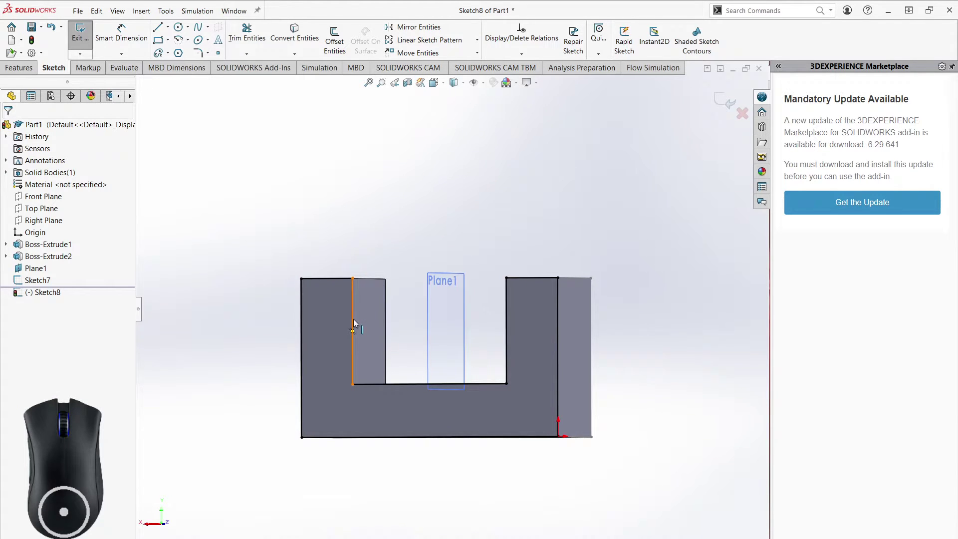
pyautogui.click(332, 36)
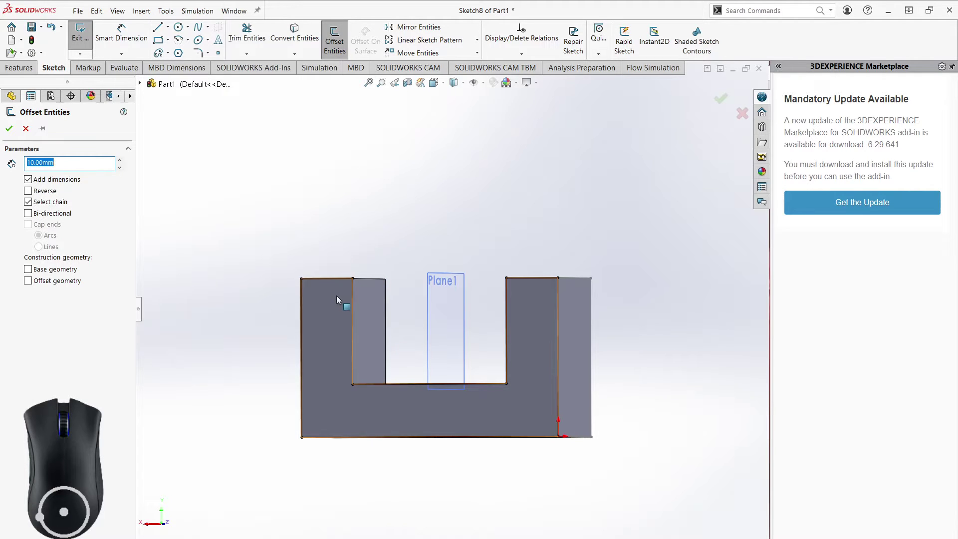
pyautogui.click(321, 283)
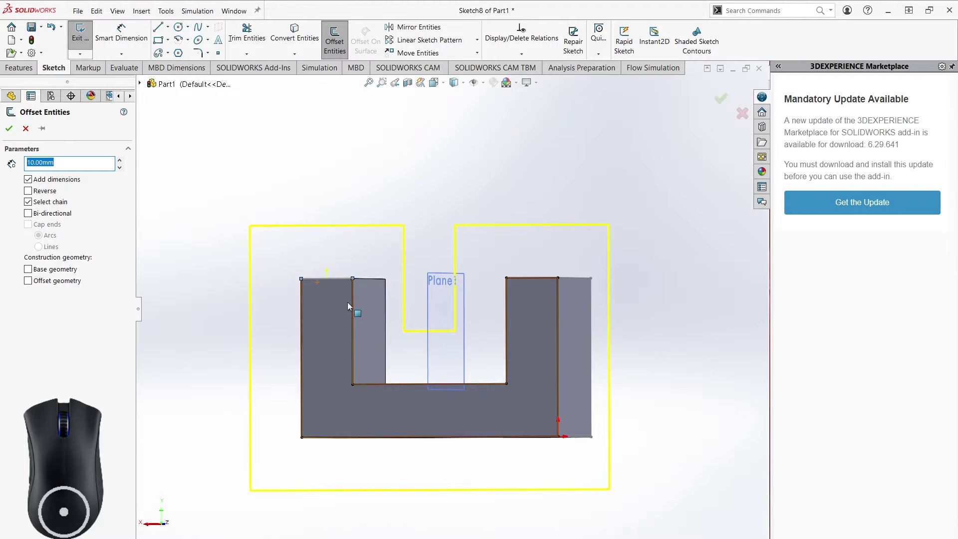
pyautogui.click(353, 293)
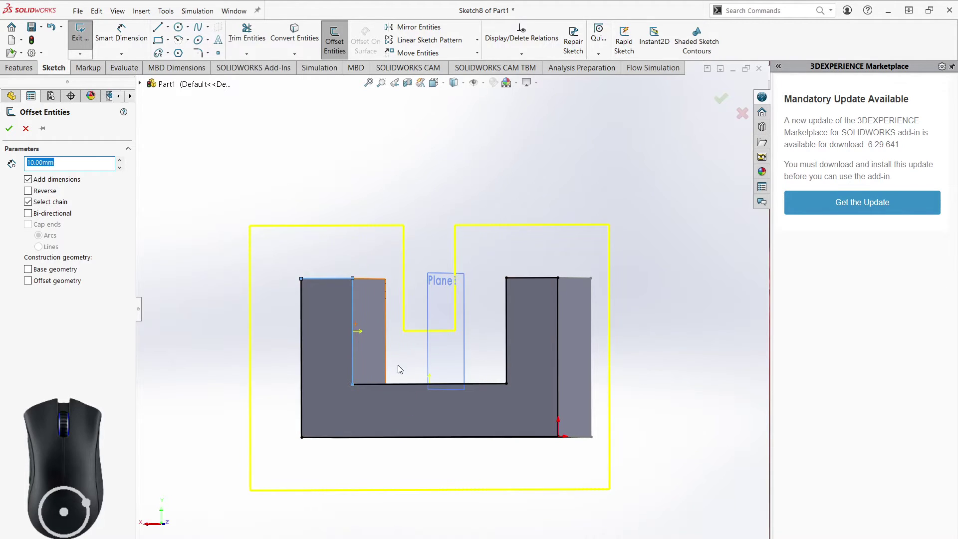
# - Set the offset to Select chain with a 2 mm distance
pyautogui.middleClick(403, 372)
pyautogui.click(376, 411)
pyautogui.click(517, 357)
pyautogui.click(533, 327)
pyautogui.click(572, 354)
pyautogui.click(479, 464)
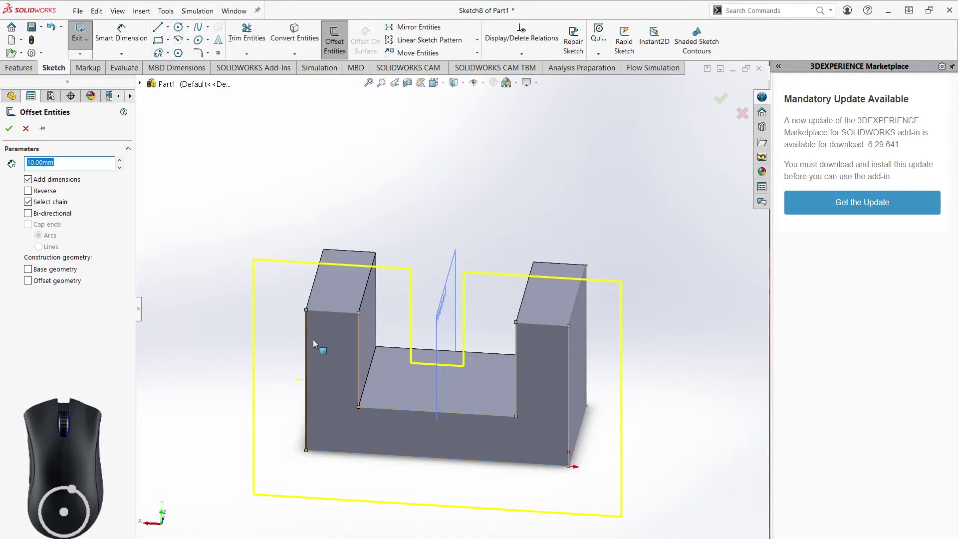
pyautogui.click(310, 329)
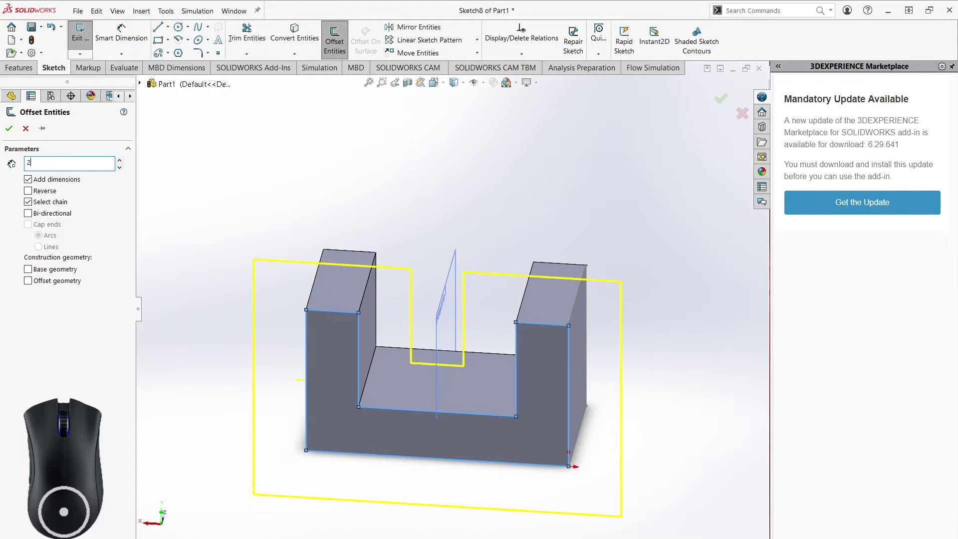
# - Accept the 2 mm offset outline around the U face and close Sketch8
pyautogui.moveTo(517, 337); pyautogui.dragTo(531, 265)
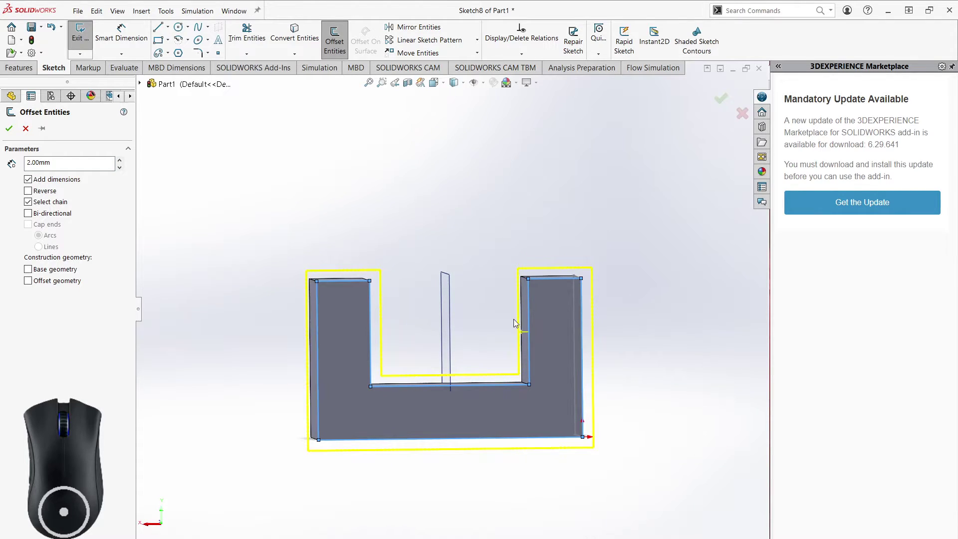
pyautogui.click(7, 131)
pyautogui.middleClick(602, 263)
pyautogui.moveTo(326, 270); pyautogui.dragTo(326, 274)
pyautogui.click(699, 30)
pyautogui.middleClick(643, 443)
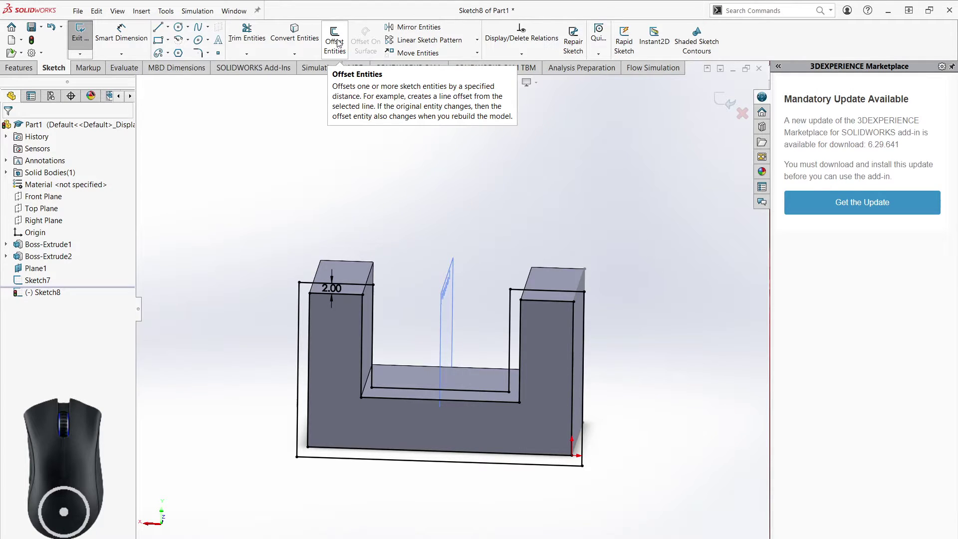
pyautogui.click(88, 40)
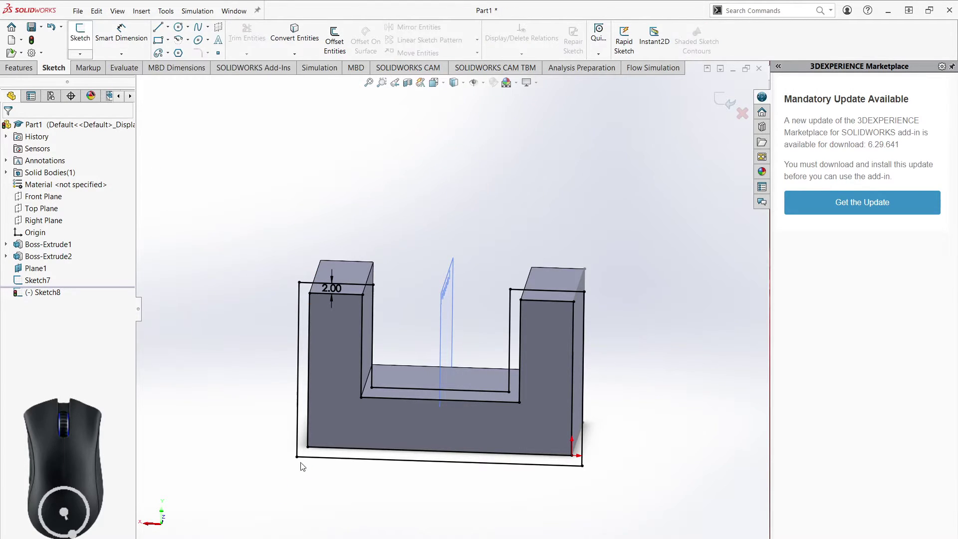
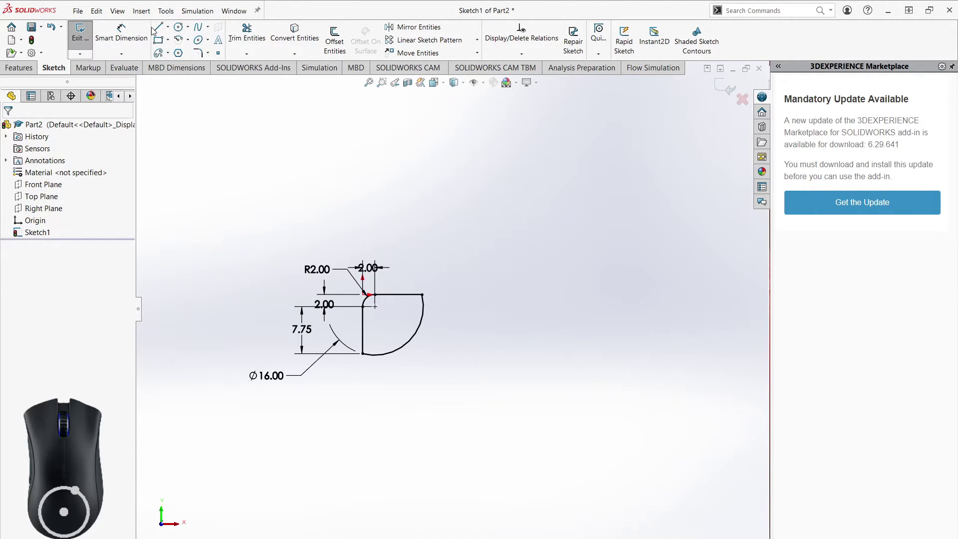
# - Draw a vertical line and dimension it 20 mm right of the profile's left edge
pyautogui.click(158, 32)
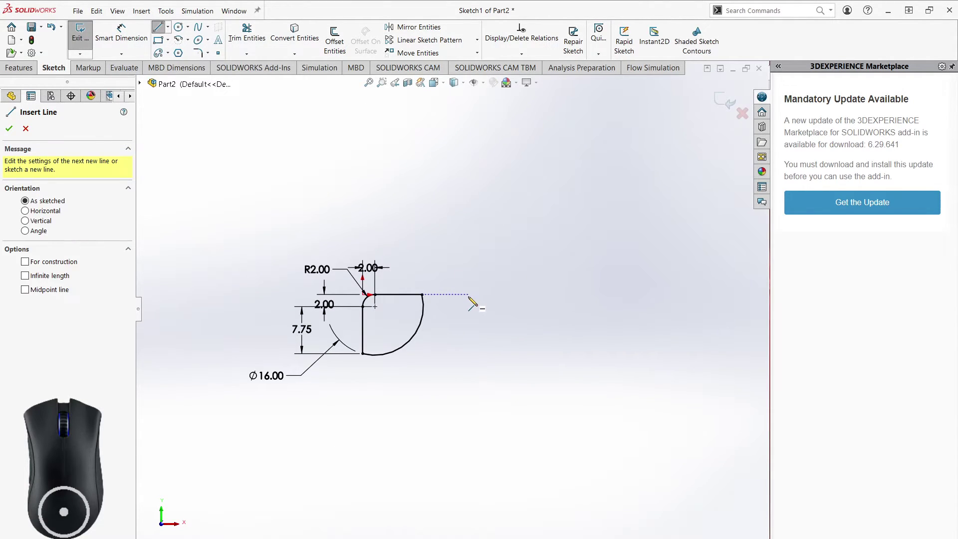
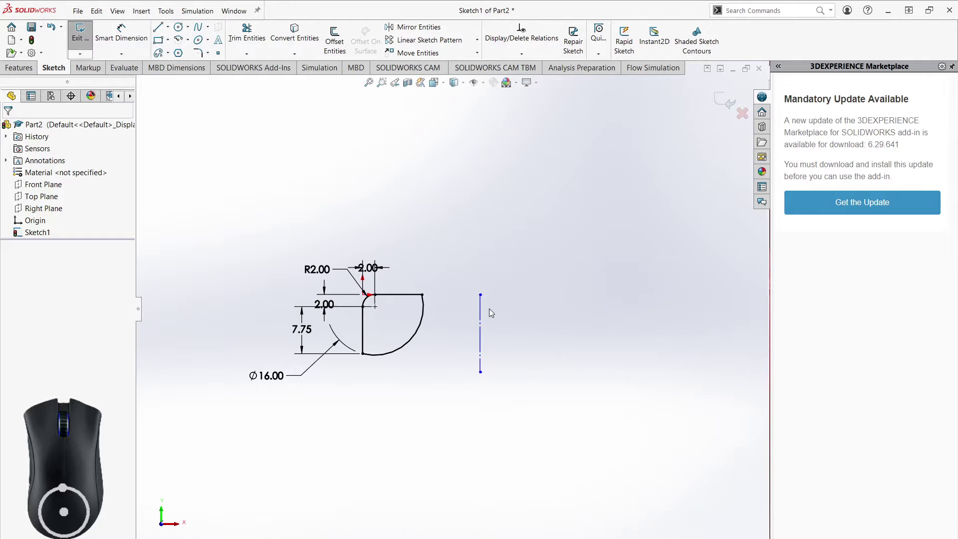
pyautogui.click(126, 36)
pyautogui.click(367, 296)
pyautogui.click(481, 309)
pyautogui.click(432, 197)
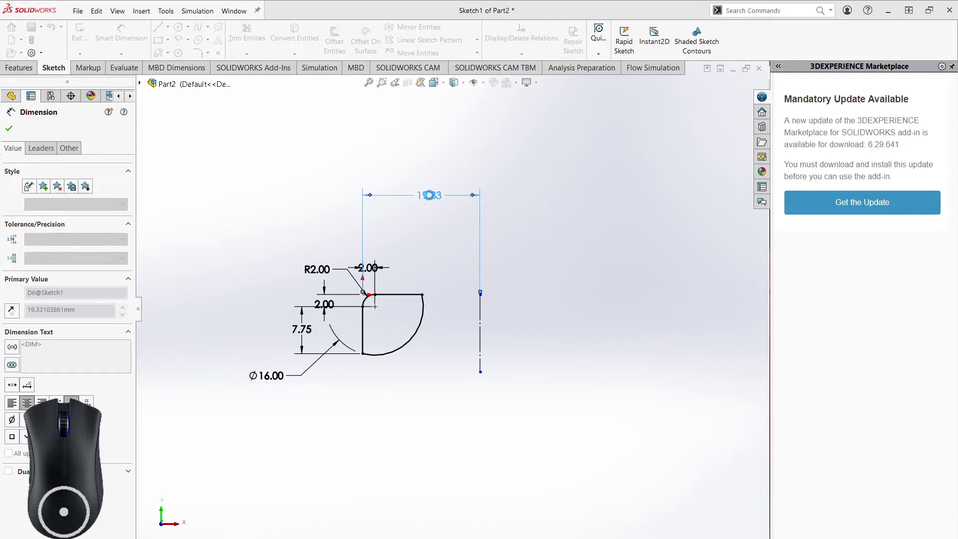
pyautogui.click(489, 319)
# - Set the vertical line's length to 15 mm and pull its bottom end lower
pyautogui.click(557, 327)
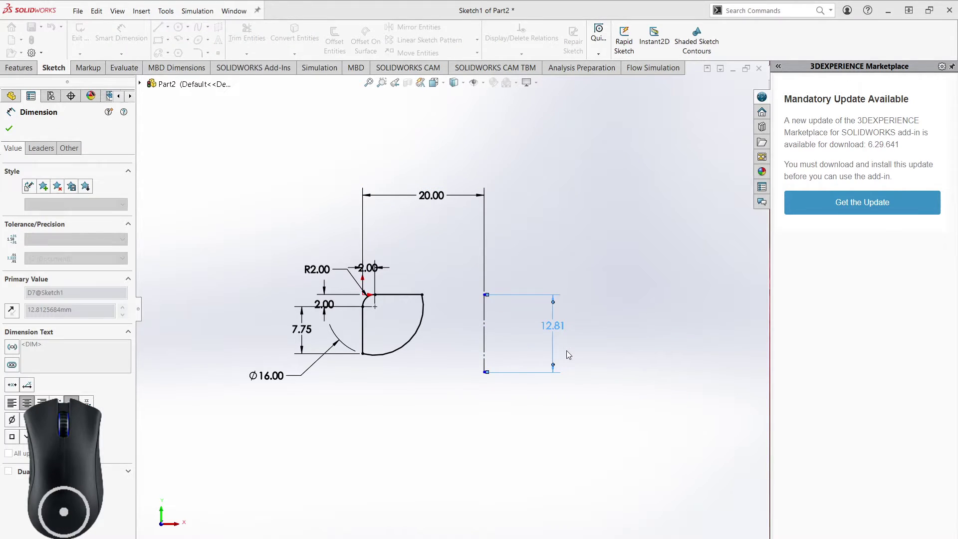
pyautogui.rightClick(546, 413)
pyautogui.click(552, 441)
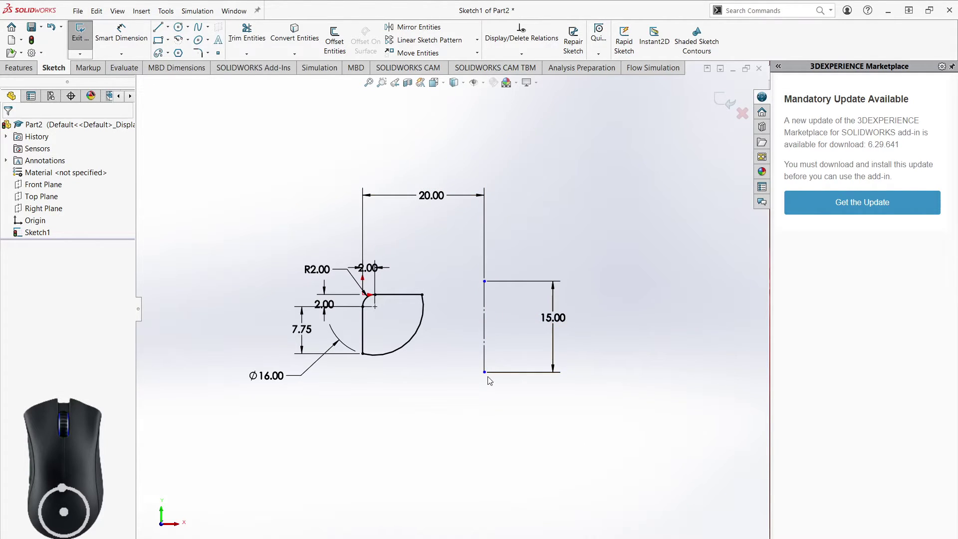
pyautogui.moveTo(490, 377); pyautogui.dragTo(479, 404)
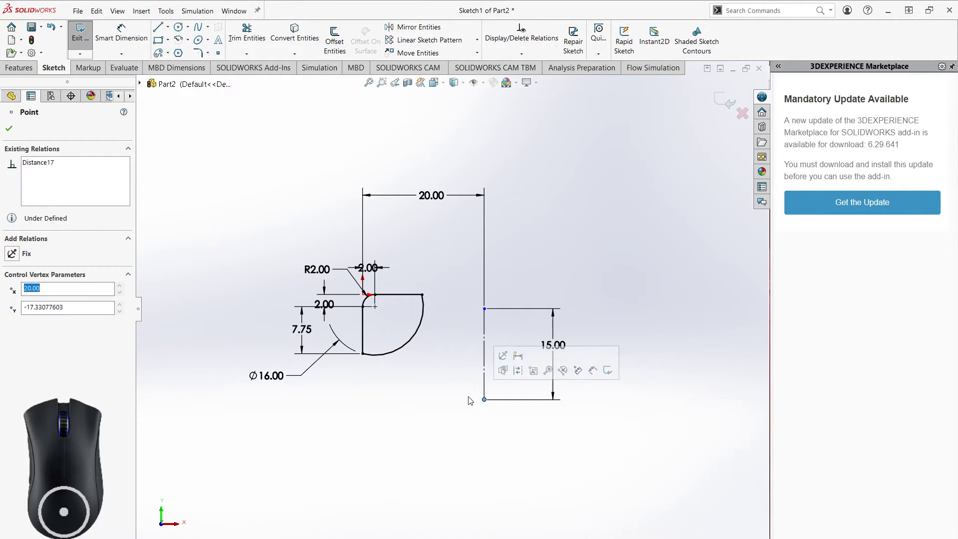
pyautogui.scroll(3)
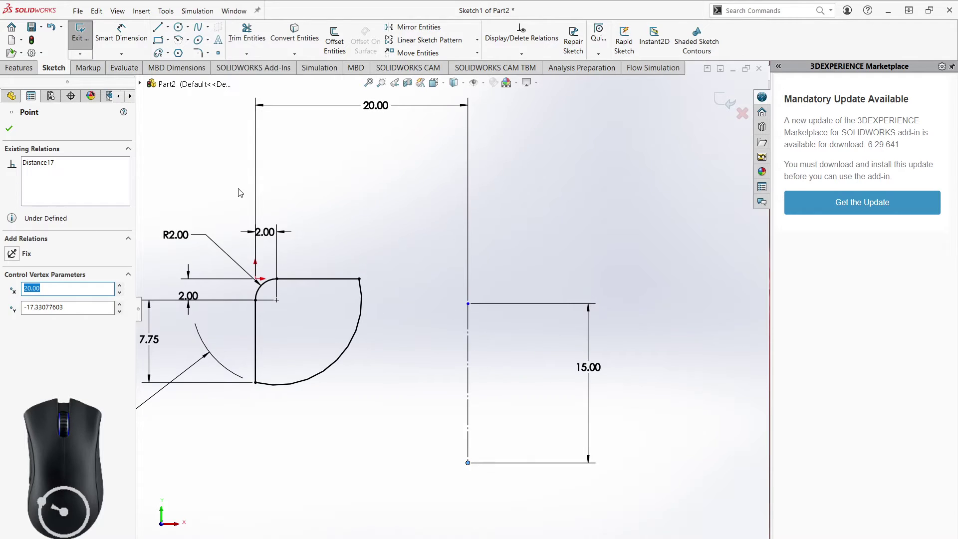
# - Dimension the line's bottom end 15 mm below the profile's horizontal edge
pyautogui.click(121, 29)
pyautogui.click(281, 301)
pyautogui.click(471, 468)
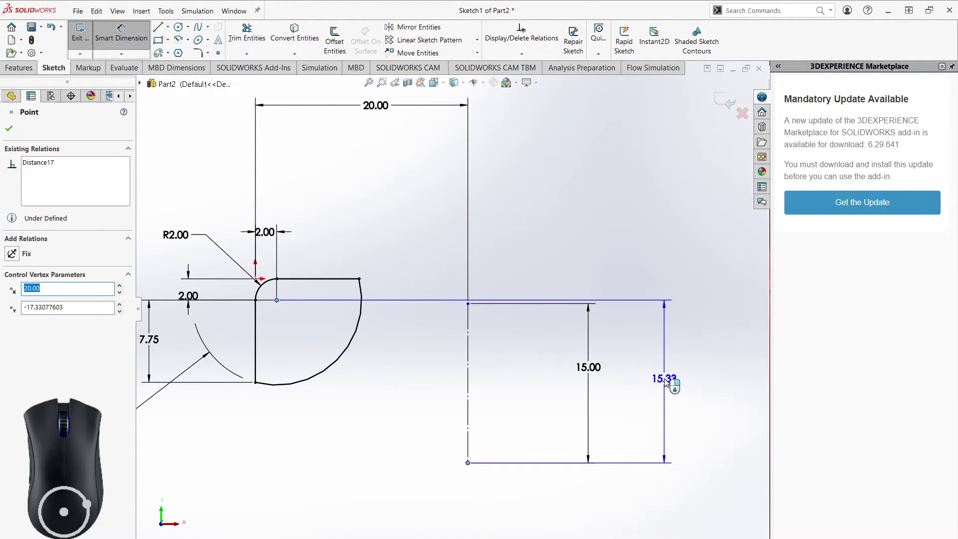
pyautogui.click(668, 382)
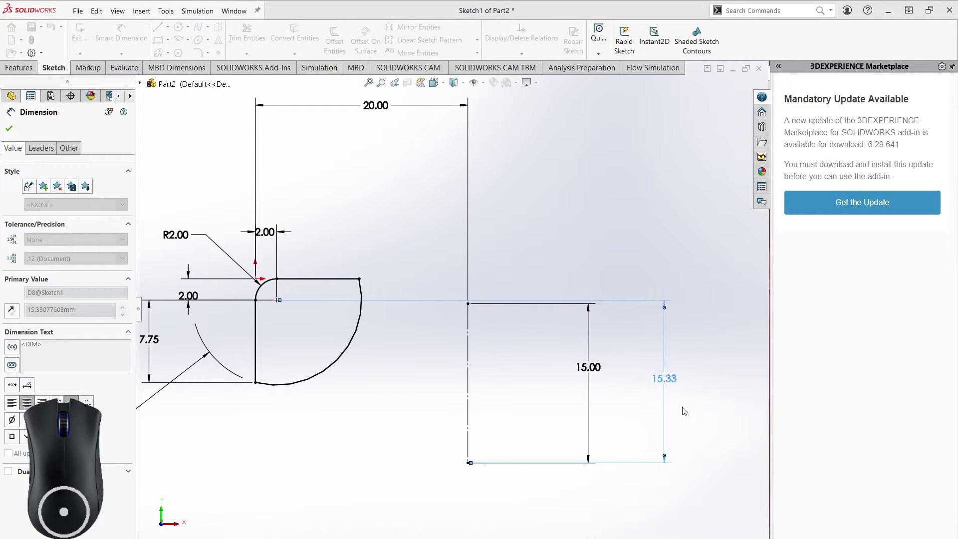
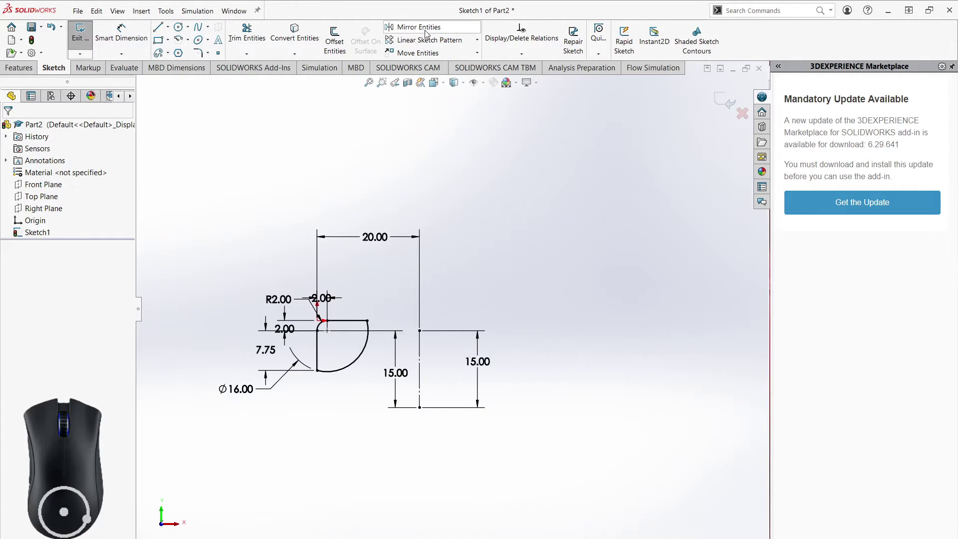
# - Start Mirror Entities and select Line1, Arc2, Line2 and Arc1 of the rounded profile
pyautogui.click(419, 29)
pyautogui.scroll(-3)
pyautogui.click(377, 313)
pyautogui.click(331, 320)
pyautogui.click(318, 360)
pyautogui.click(379, 437)
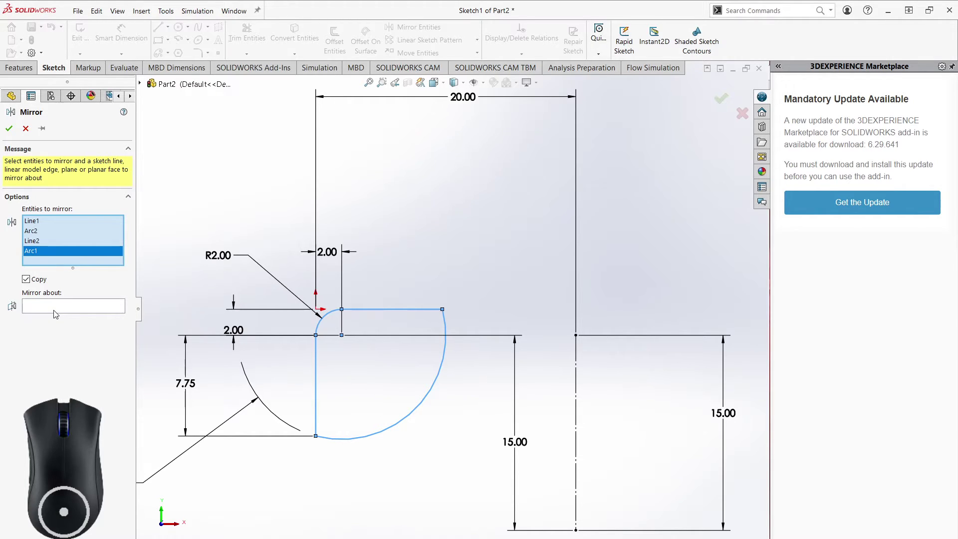
# - Mirror the profile about the vertical Line5 with Copy checked and confirm
pyautogui.click(56, 311)
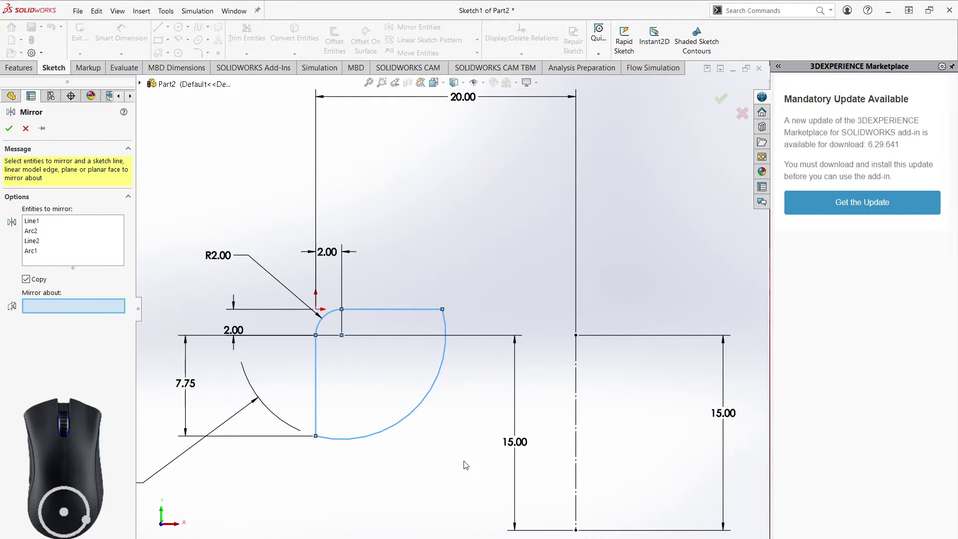
pyautogui.middleClick(474, 470)
pyautogui.click(492, 340)
pyautogui.scroll(-3)
pyautogui.middleClick(521, 405)
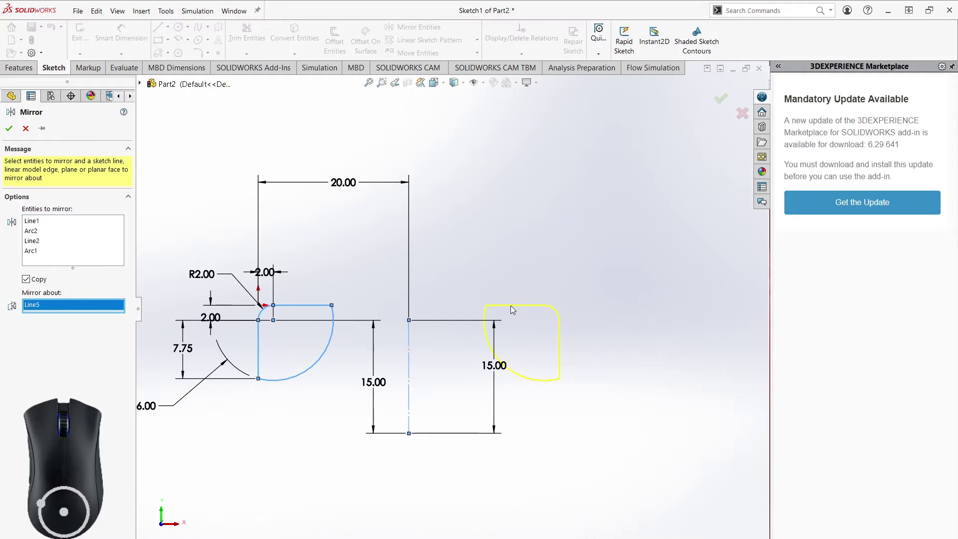
pyautogui.click(8, 135)
pyautogui.moveTo(567, 403); pyautogui.dragTo(543, 379)
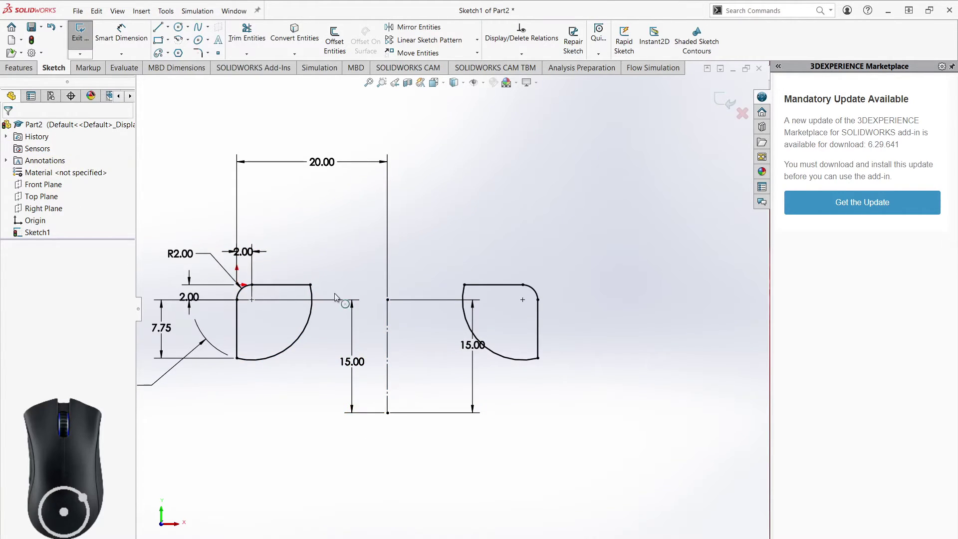
pyautogui.middleClick(496, 416)
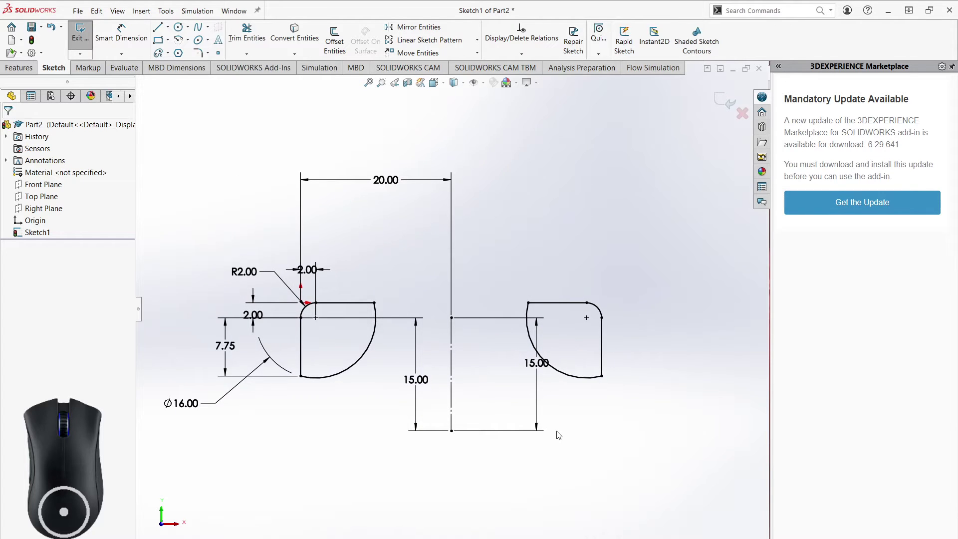
# - Preview a 3×3 linear sketch pattern of the profile edge, then cancel it
pyautogui.middleClick(574, 418)
pyautogui.click(443, 41)
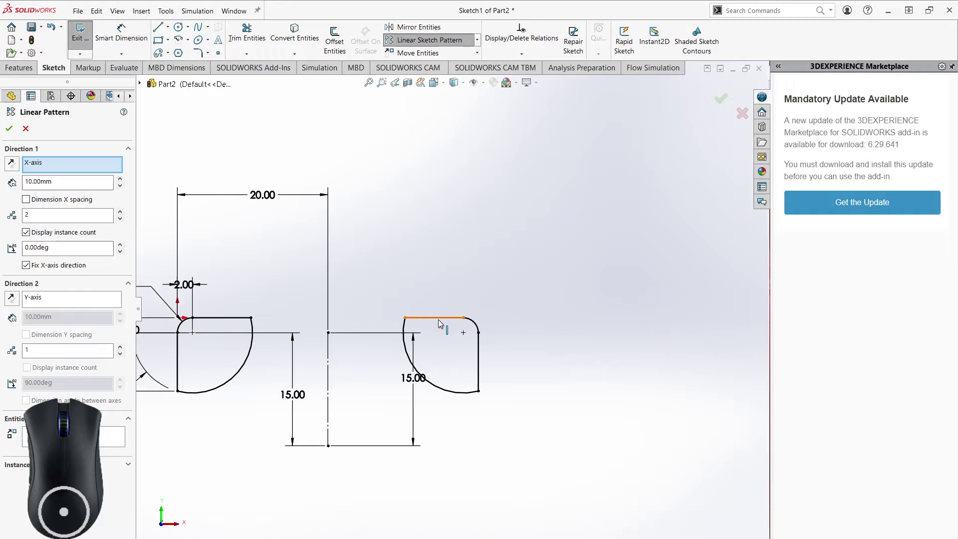
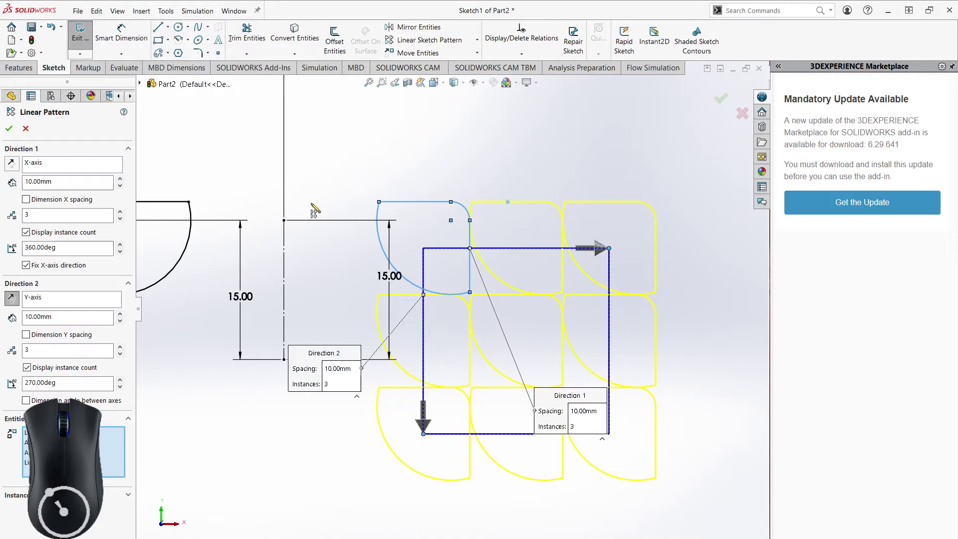
pyautogui.click(31, 136)
pyautogui.middleClick(308, 404)
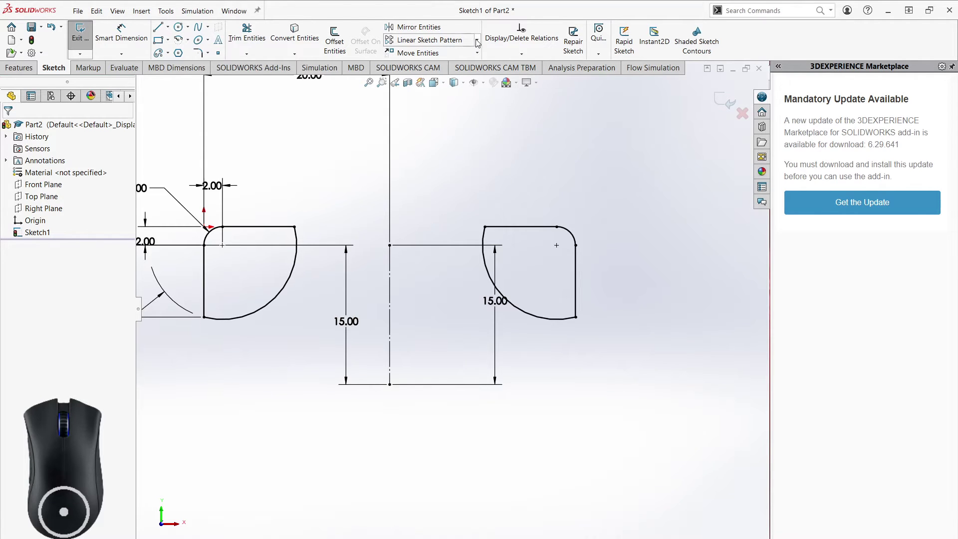
pyautogui.click(485, 43)
pyautogui.click(421, 72)
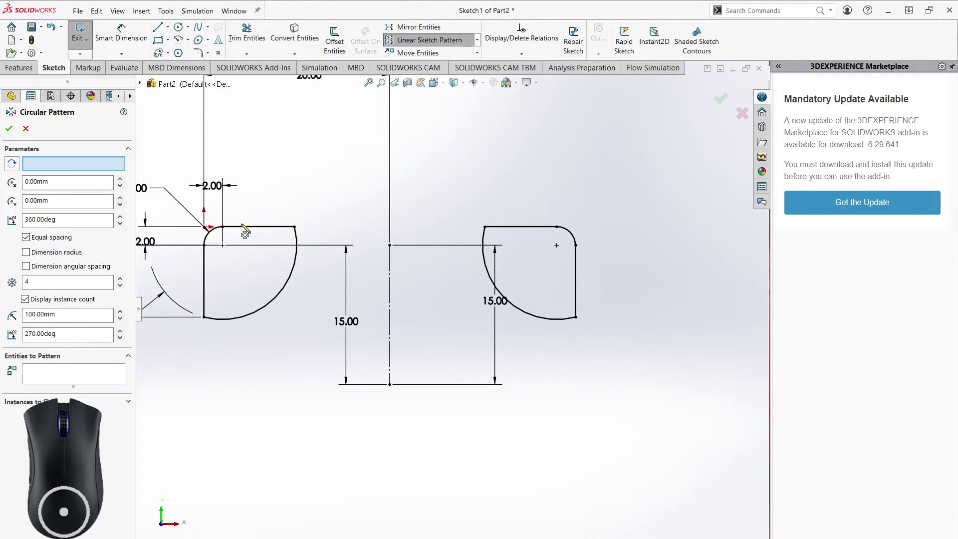
pyautogui.click(245, 231)
pyautogui.click(213, 238)
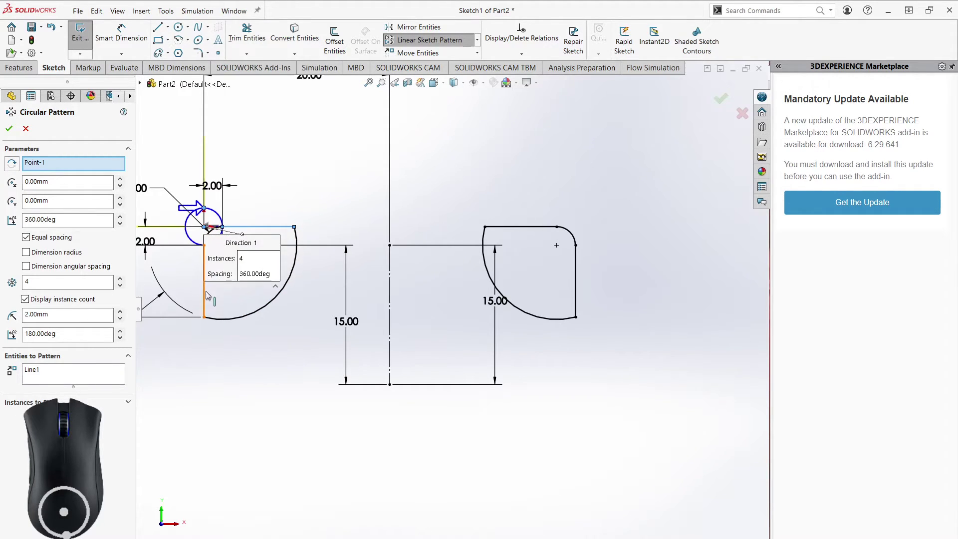
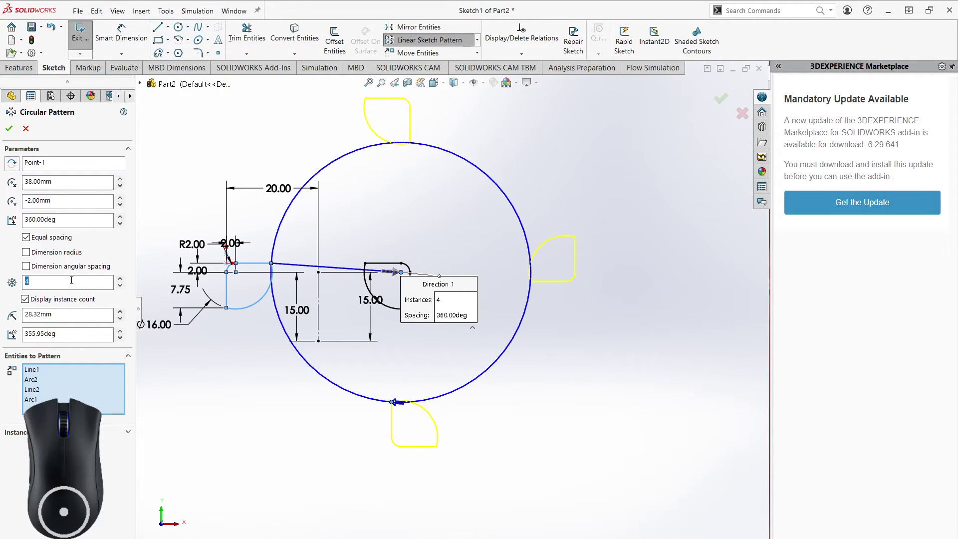
pyautogui.click(31, 125)
pyautogui.middleClick(446, 203)
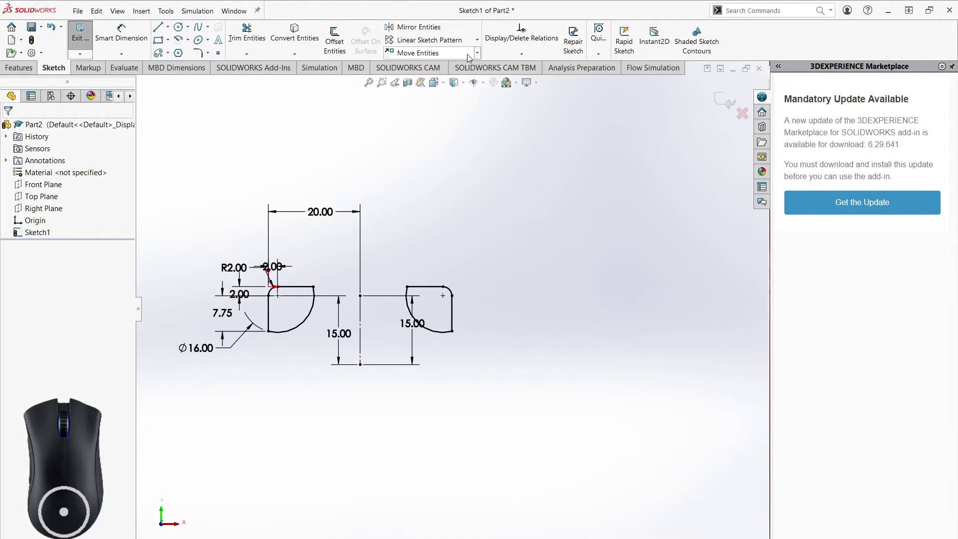
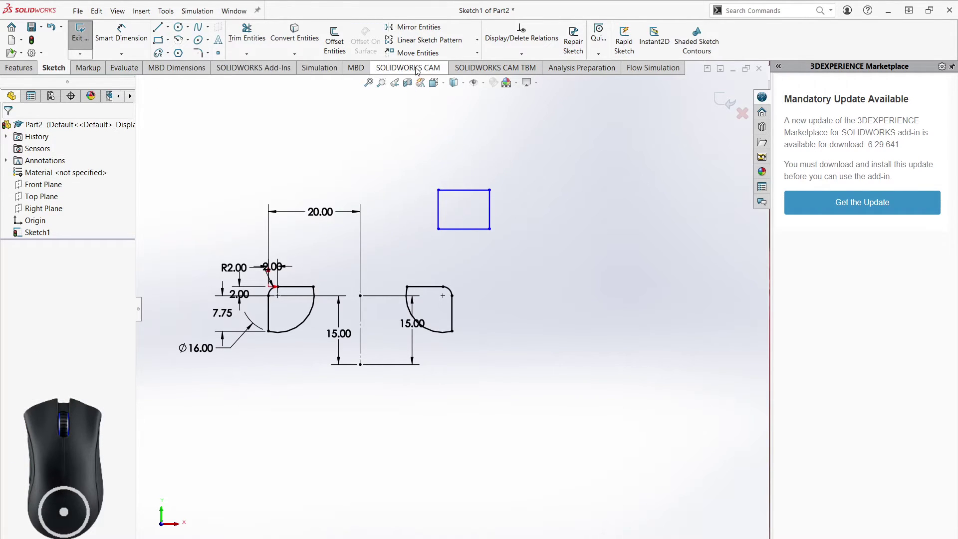
# - Move the small rectangle by its corner onto the right profile's top corner
pyautogui.click(403, 176)
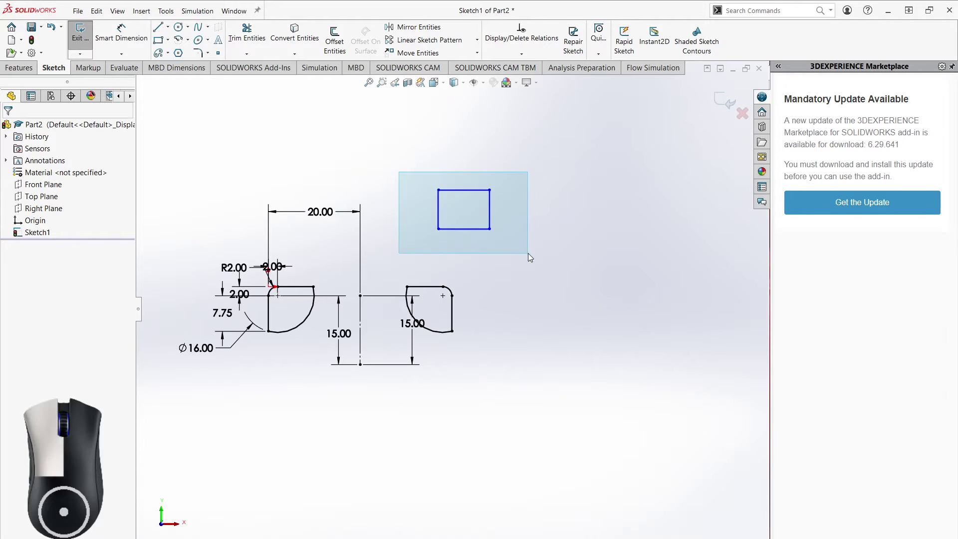
pyautogui.click(434, 54)
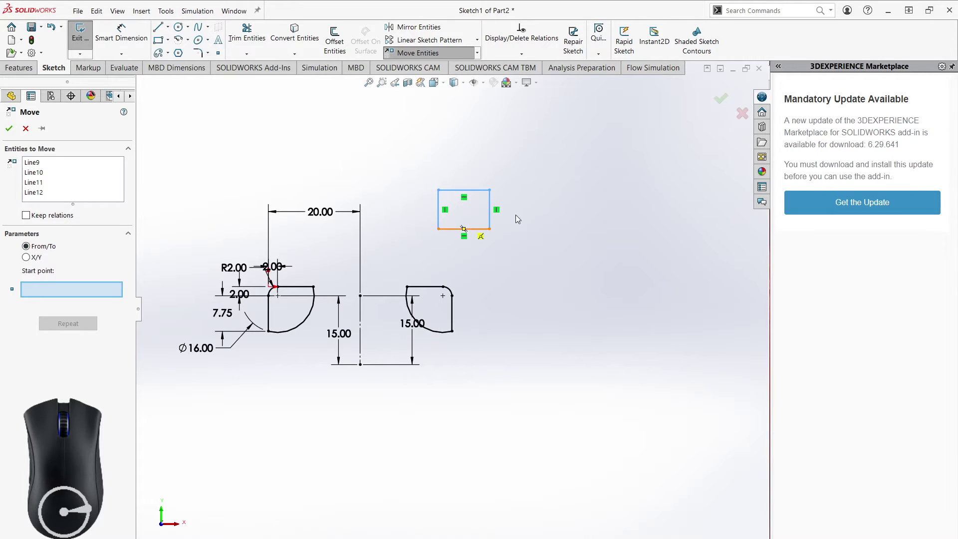
pyautogui.click(442, 232)
pyautogui.click(446, 300)
pyautogui.scroll(3)
pyautogui.scroll(-3)
pyautogui.middleClick(468, 371)
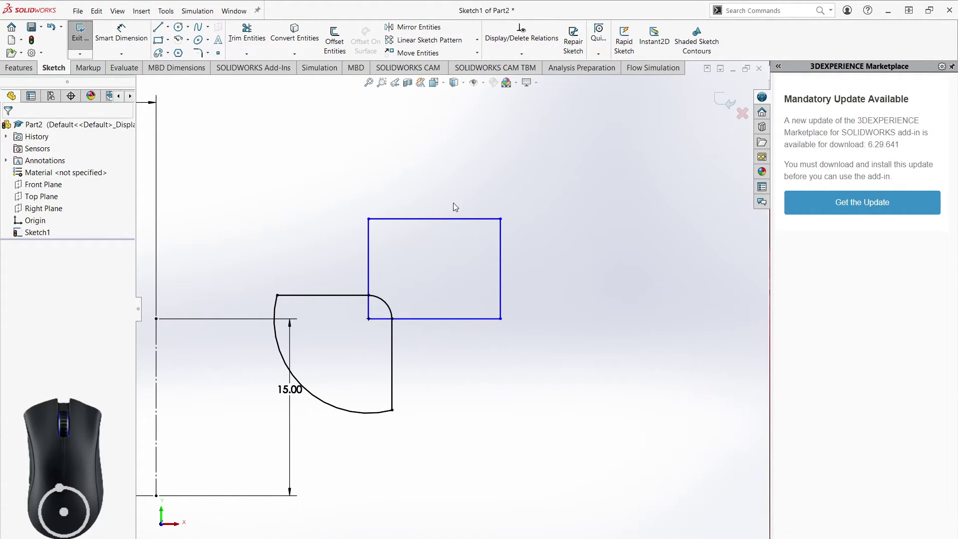
# - Switch to the Part3 window and frame its circle-and-rectangle sketch
pyautogui.rightClick(583, 202)
pyautogui.click(546, 211)
pyautogui.middleClick(564, 275)
pyautogui.scroll(3)
pyautogui.scroll(-3)
pyautogui.middleClick(477, 349)
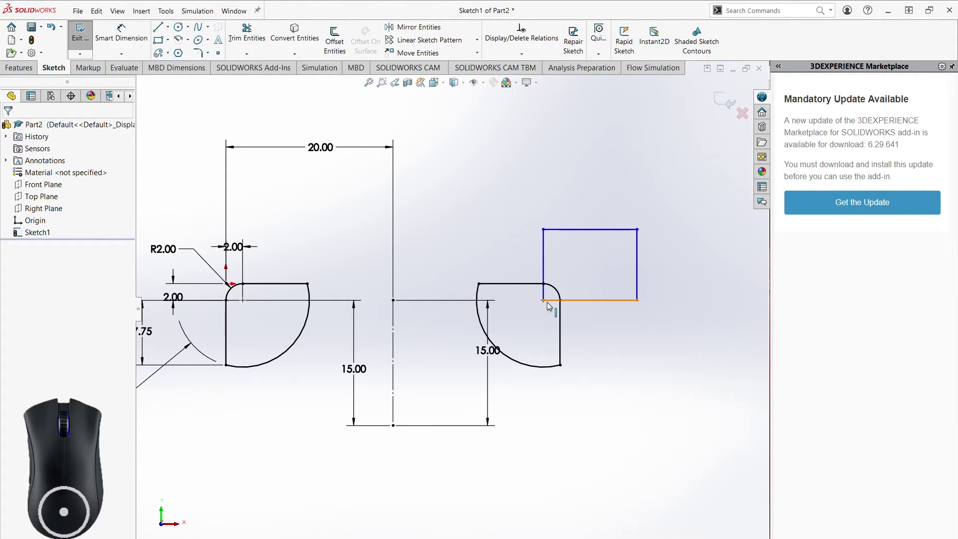
pyautogui.middleClick(621, 354)
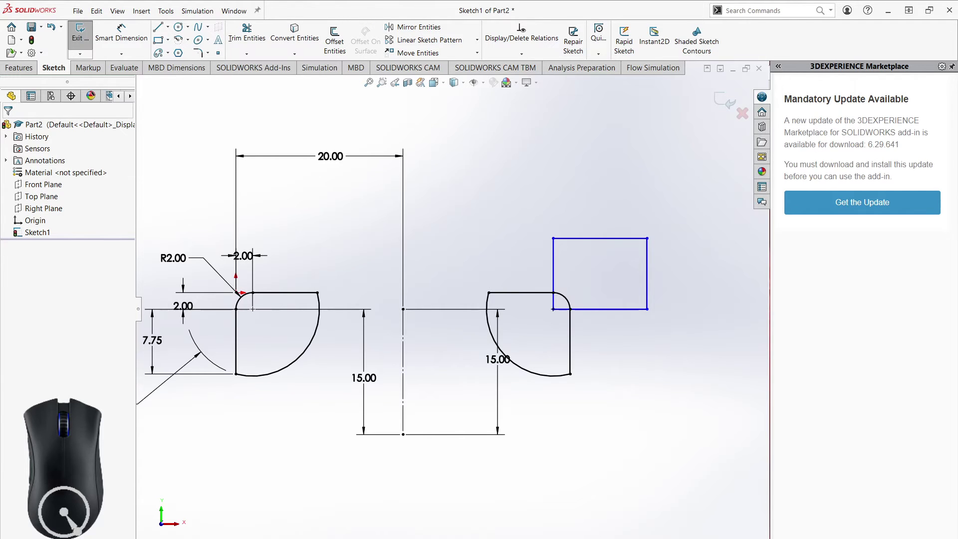
pyautogui.middleClick(636, 361)
pyautogui.middleClick(473, 382)
pyautogui.middleClick(477, 421)
pyautogui.middleClick(527, 414)
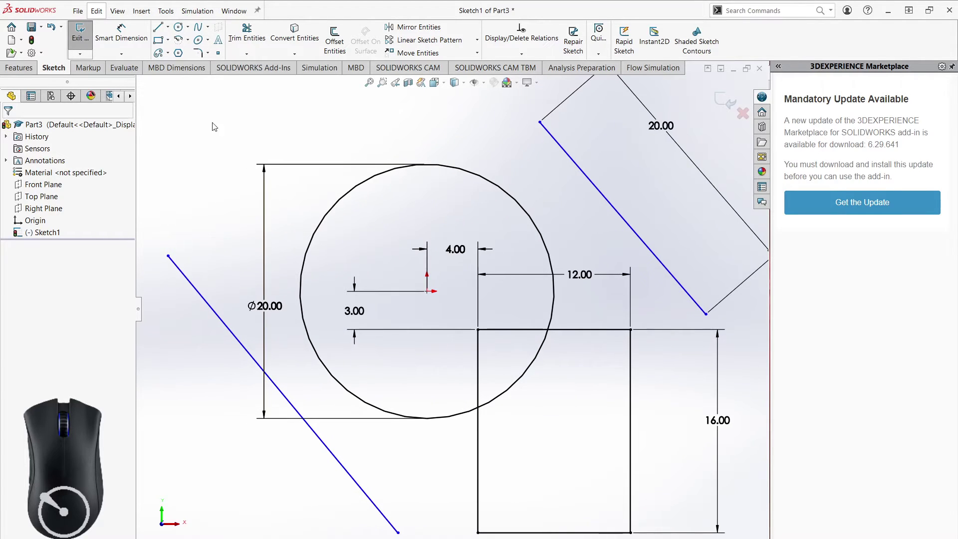
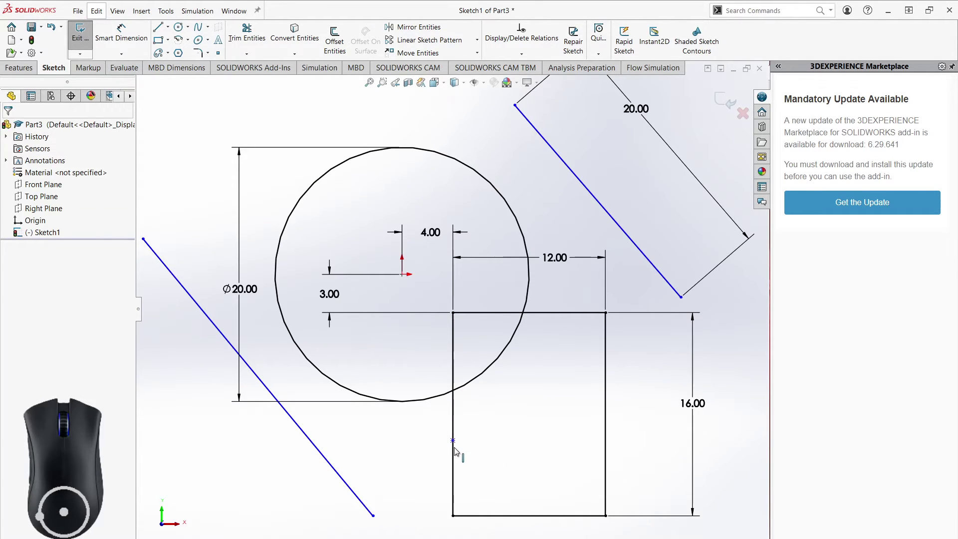
# - Drag the sketch point on the rectangle's left edge down toward the circle
pyautogui.moveTo(459, 444); pyautogui.dragTo(458, 396)
pyautogui.scroll(3)
pyautogui.scroll(-3)
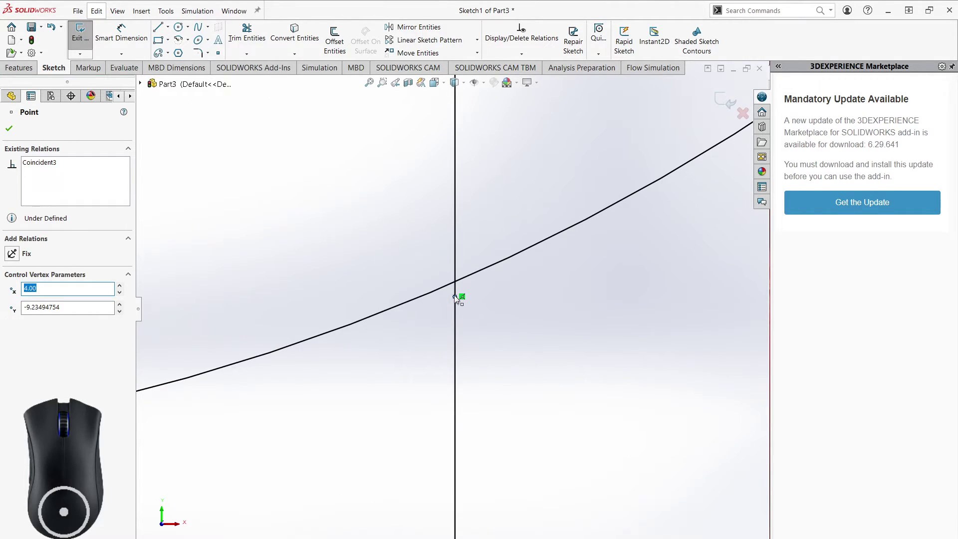
pyautogui.click(459, 293)
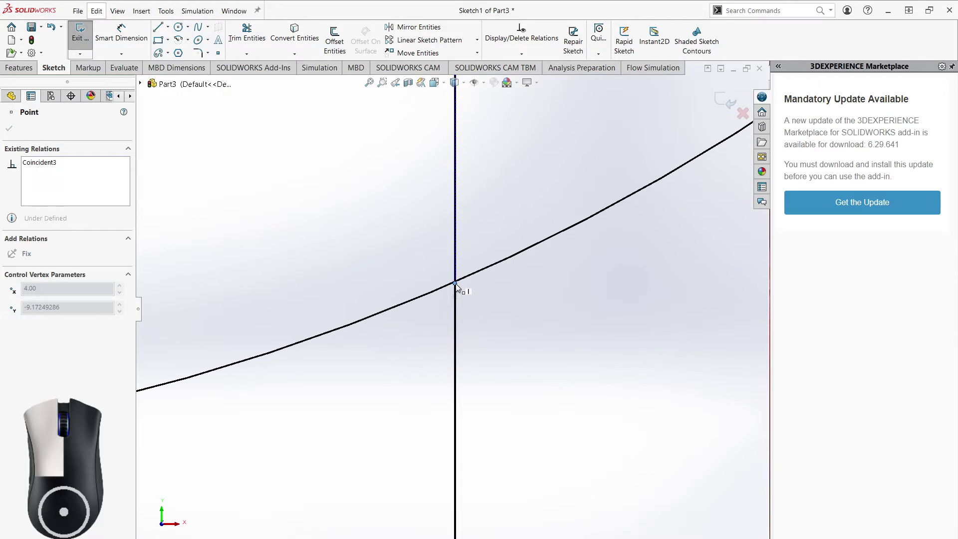
pyautogui.scroll(-3)
pyautogui.moveTo(453, 293); pyautogui.dragTo(454, 285)
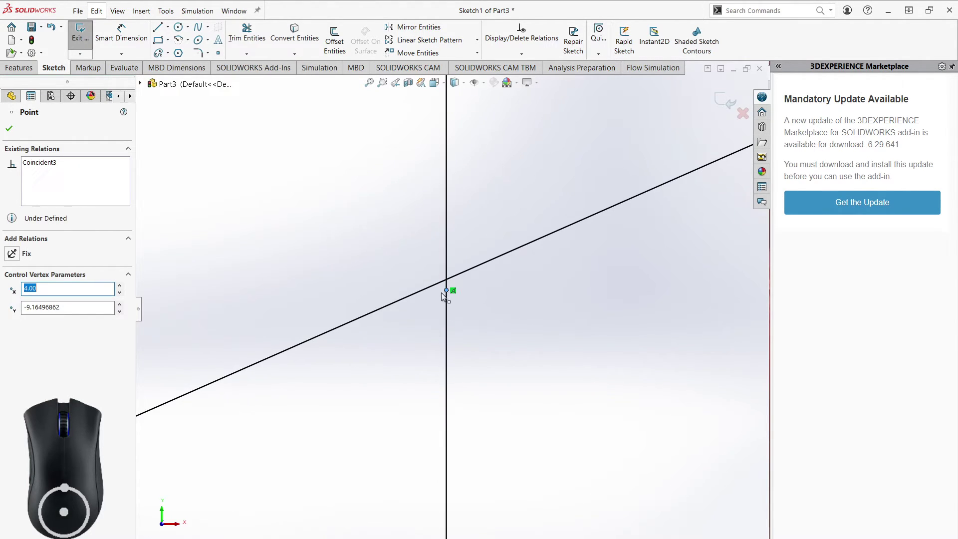
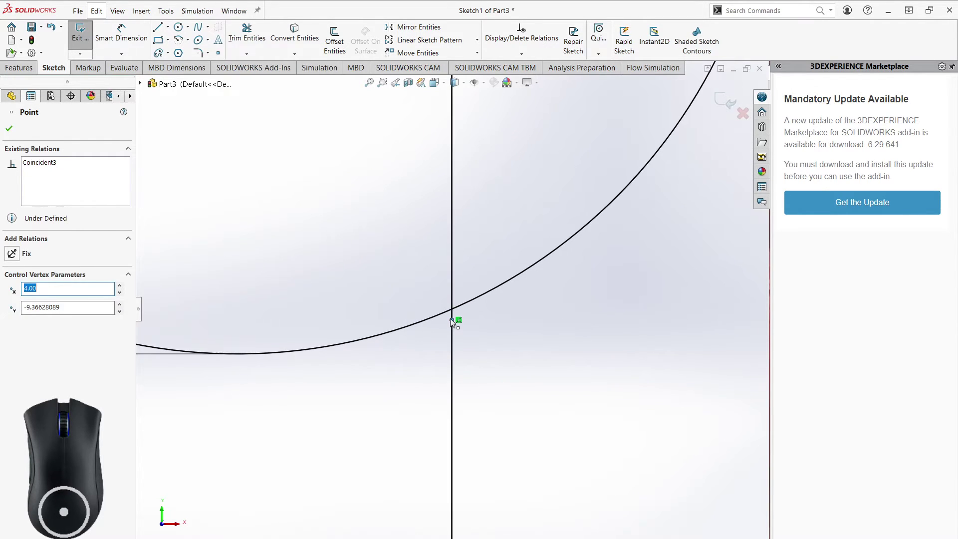
pyautogui.moveTo(454, 322); pyautogui.dragTo(450, 488)
pyautogui.middleClick(516, 465)
# - Make the edge point coincident with the Ø20 circle's arc and confirm
pyautogui.click(412, 359)
pyautogui.click(464, 341)
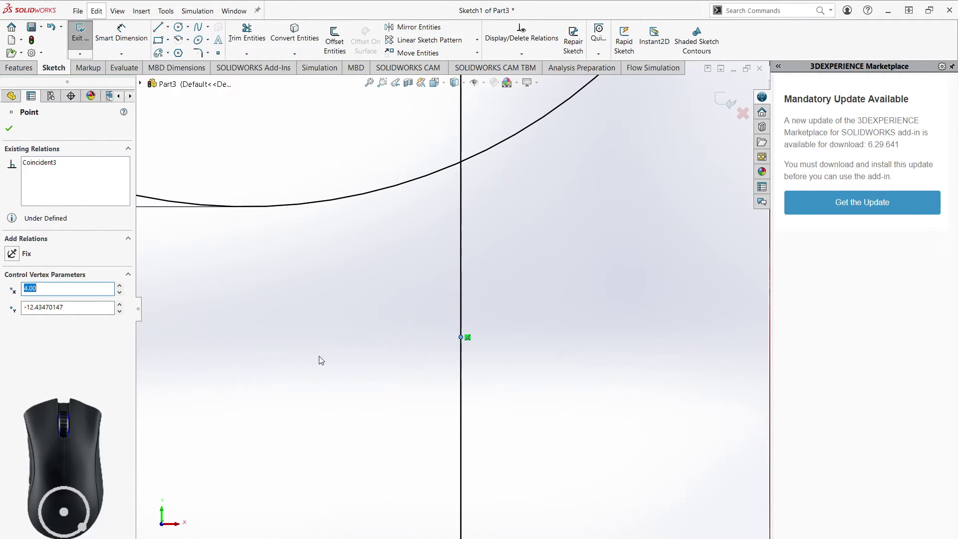
pyautogui.click(357, 376)
pyautogui.click(464, 342)
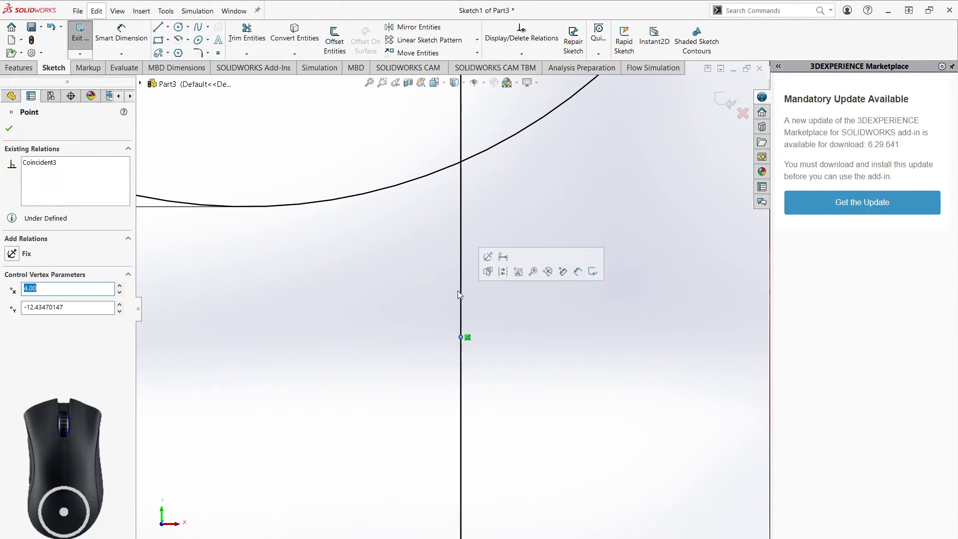
pyautogui.click(466, 299)
pyautogui.click(489, 347)
pyautogui.moveTo(464, 342); pyautogui.dragTo(464, 258)
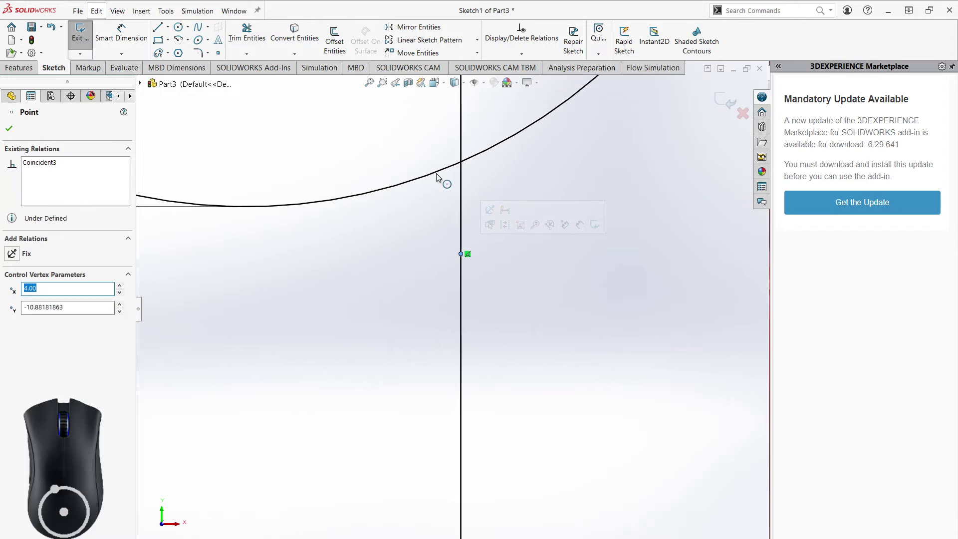
pyautogui.click(440, 175)
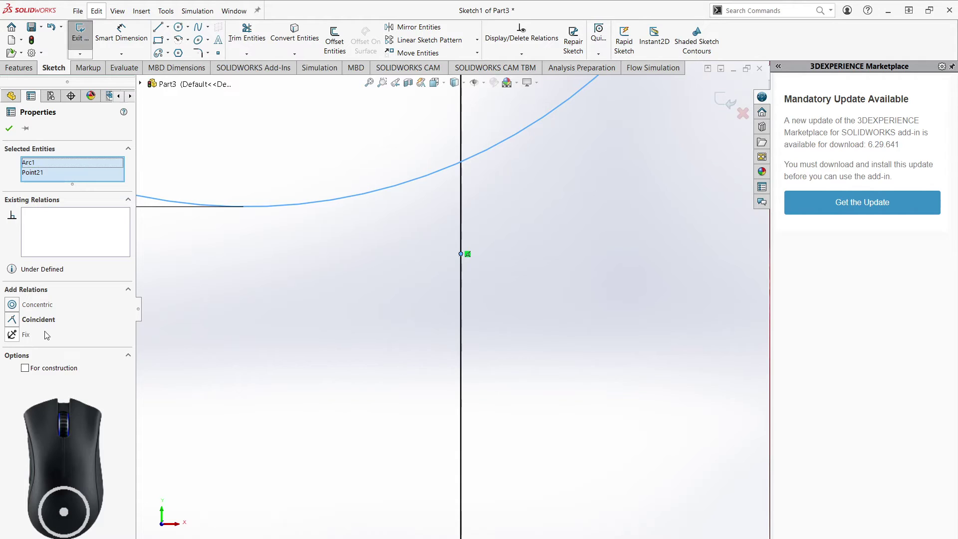
pyautogui.click(16, 320)
pyautogui.click(503, 252)
# - Review the relations on the rectangle's edge and the circle around the intersection
pyautogui.scroll(-3)
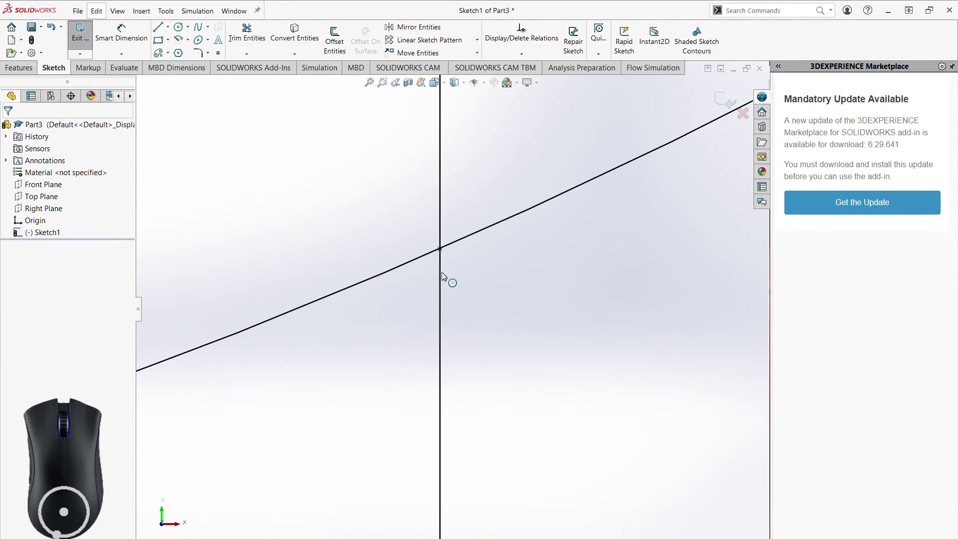
pyautogui.click(445, 275)
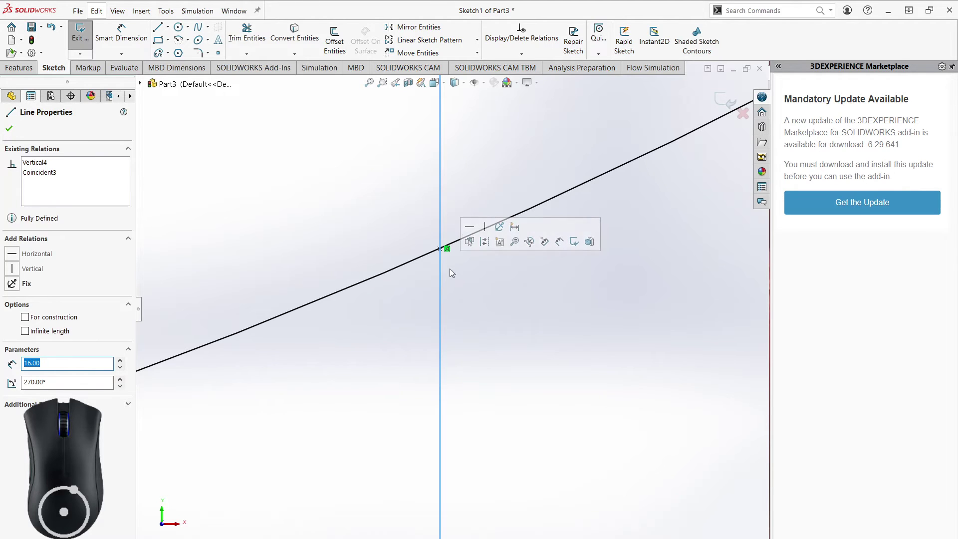
pyautogui.click(420, 258)
pyautogui.click(419, 260)
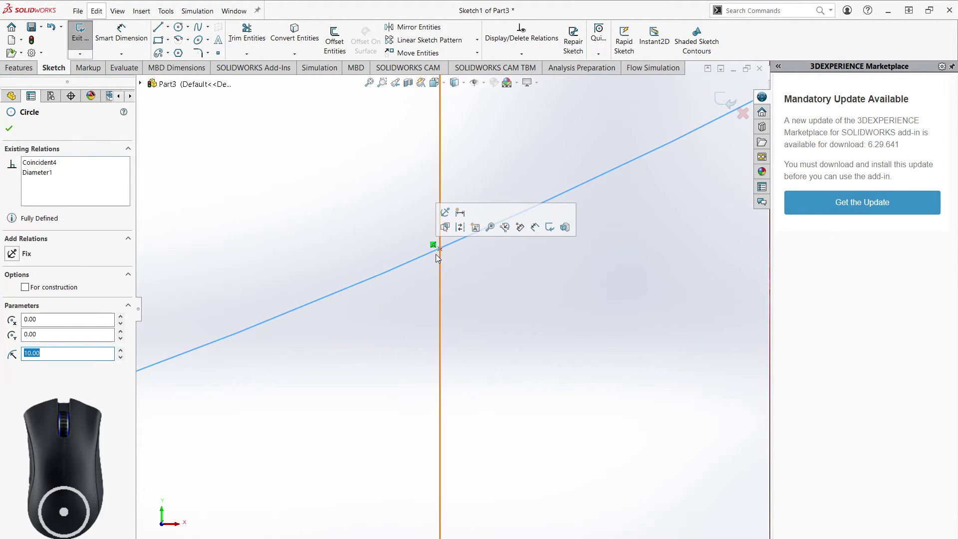
pyautogui.scroll(3)
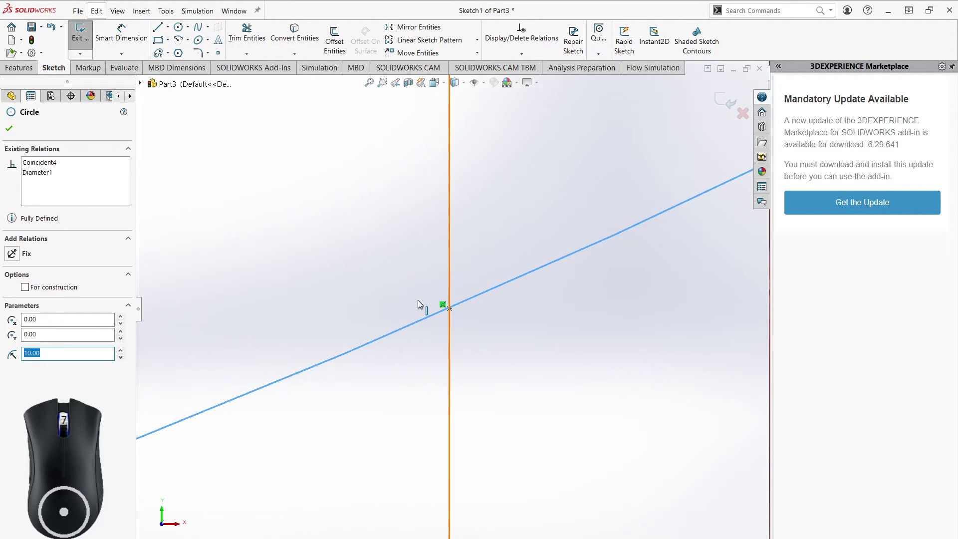
pyautogui.scroll(3)
pyautogui.scroll(-3)
pyautogui.scroll(3)
pyautogui.click(433, 394)
pyautogui.scroll(-3)
pyautogui.scroll(-3)
pyautogui.click(436, 307)
pyautogui.click(424, 339)
pyautogui.scroll(3)
pyautogui.scroll(3)
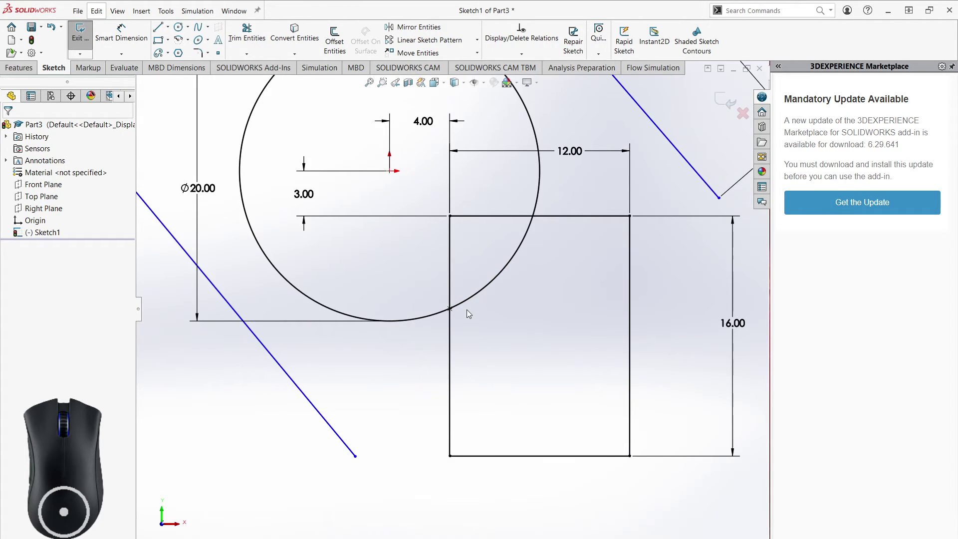
# - Pan the view to frame the circle–rectangle intersection and the upper diagonal line
pyautogui.middleClick(544, 321)
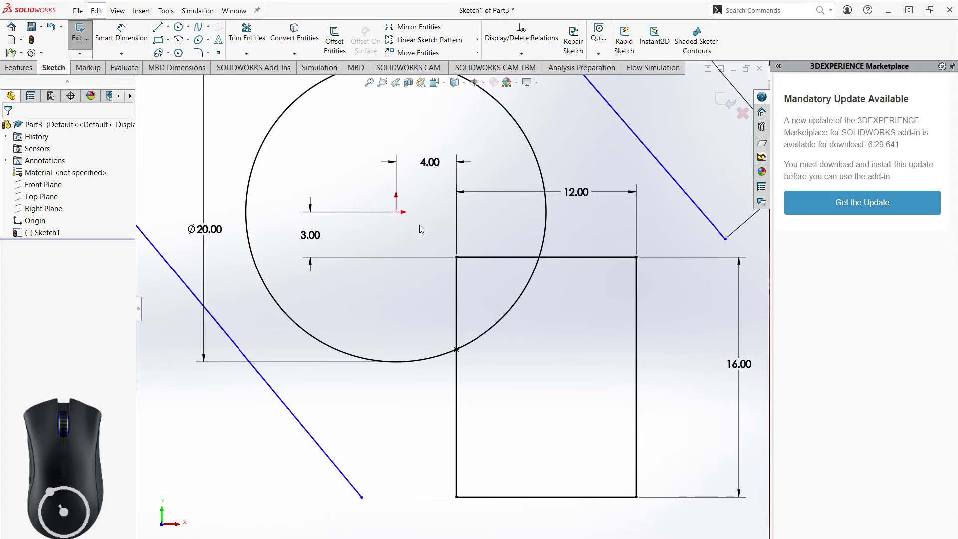
pyautogui.middleClick(559, 339)
pyautogui.middleClick(513, 376)
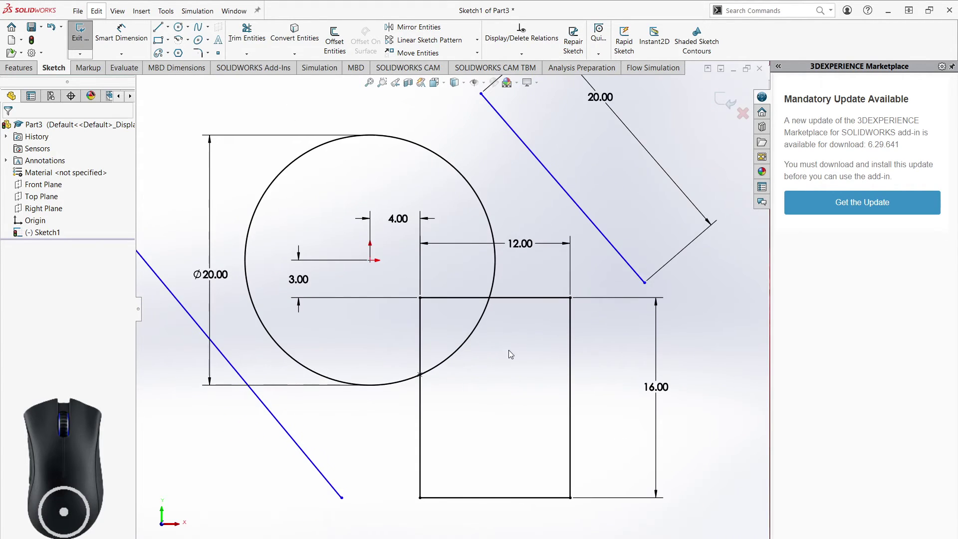
pyautogui.middleClick(495, 394)
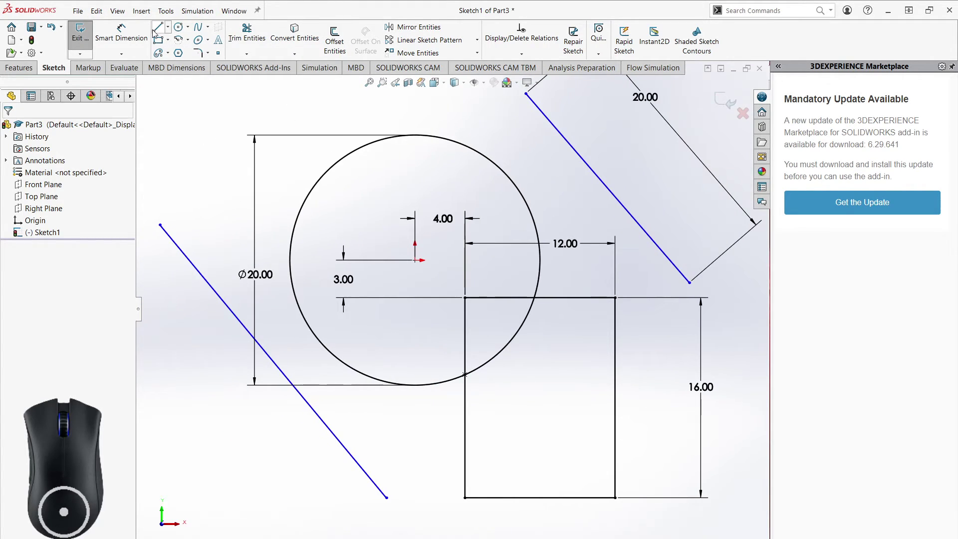
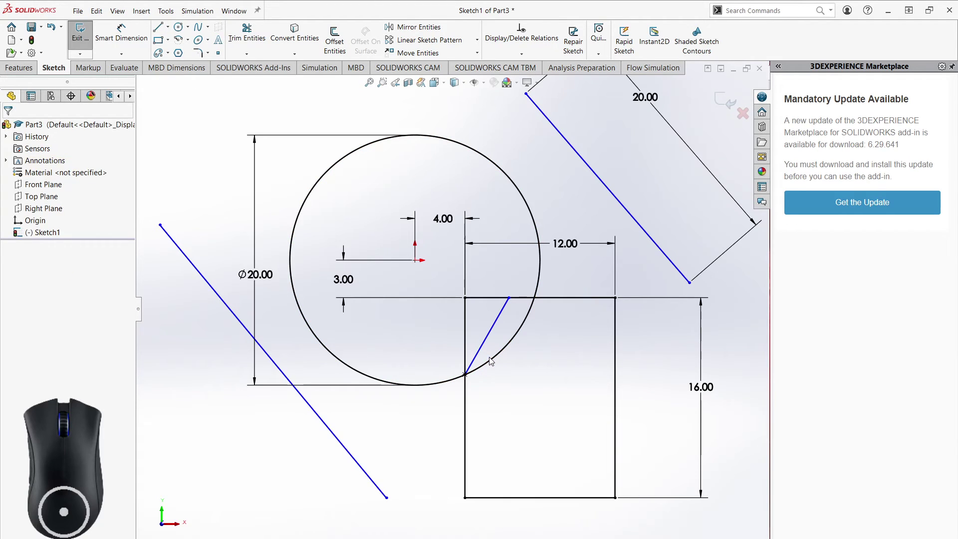
pyautogui.middleClick(566, 429)
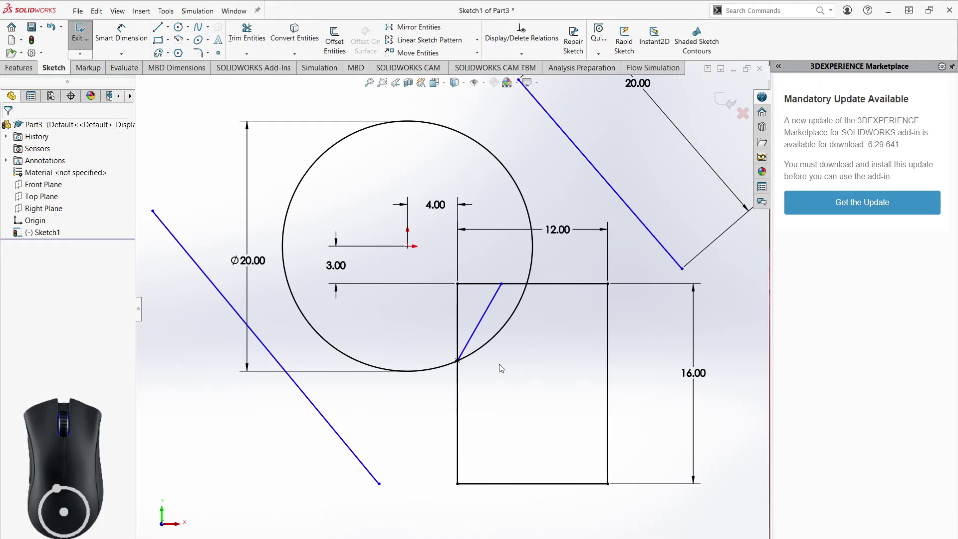
pyautogui.middleClick(563, 363)
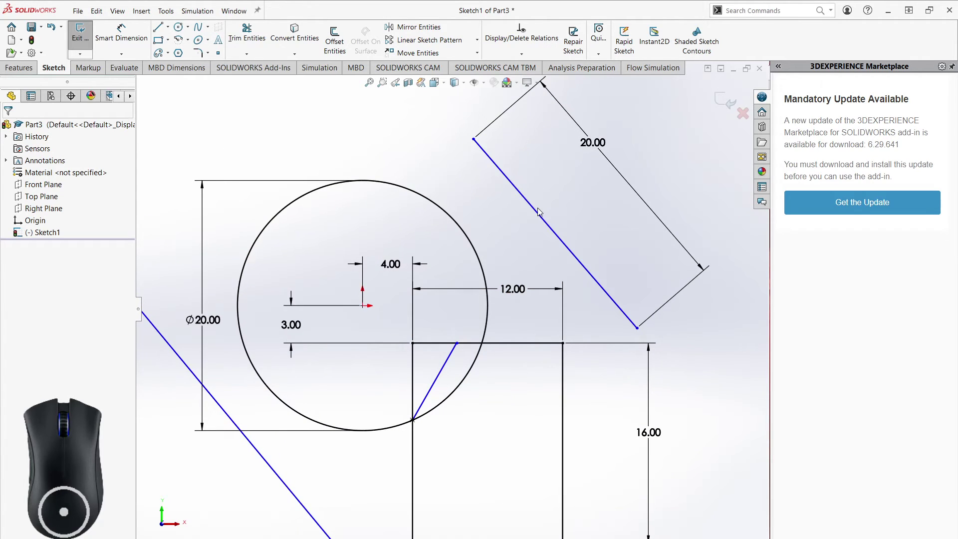
# - Make the upper diagonal line tangent to the Ø20 circle and slide it along
pyautogui.click(541, 215)
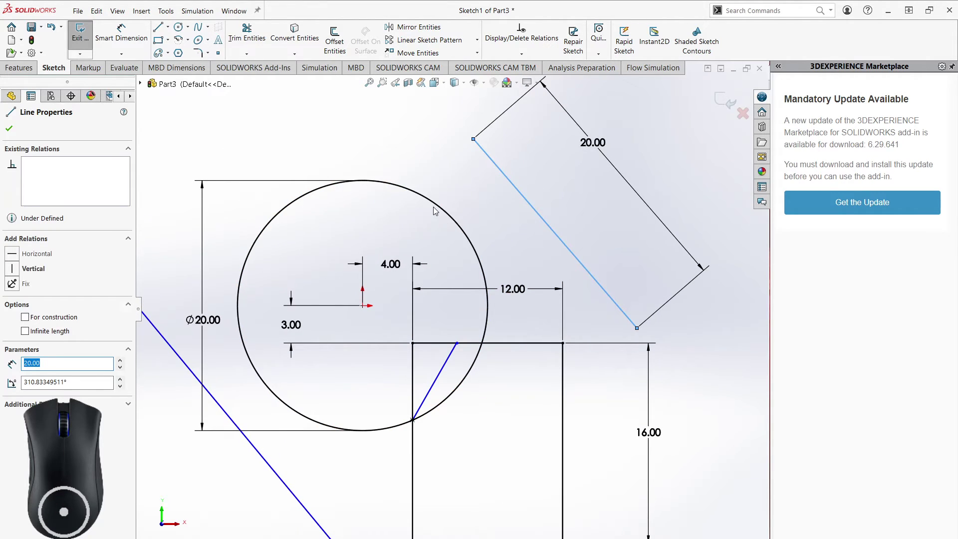
pyautogui.click(439, 210)
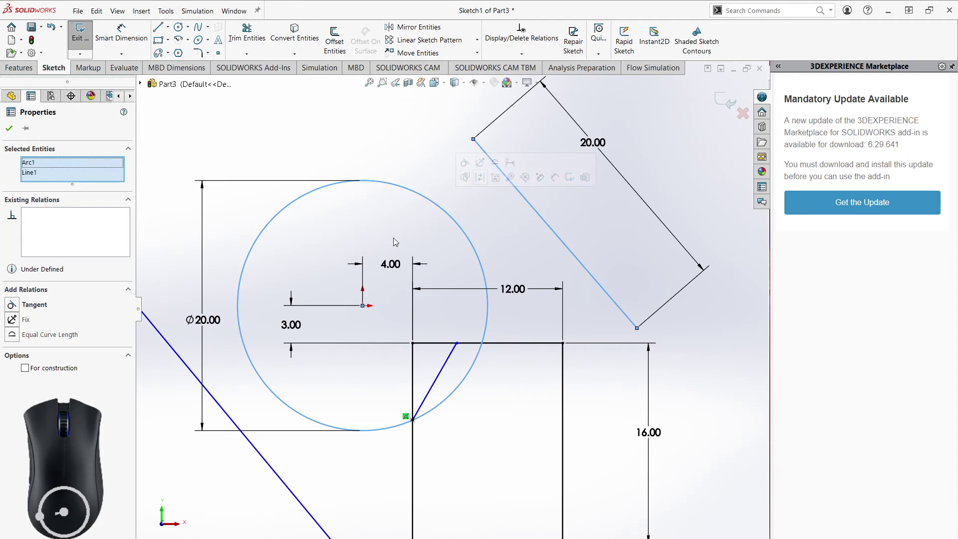
pyautogui.click(19, 309)
pyautogui.click(644, 187)
pyautogui.moveTo(527, 306); pyautogui.dragTo(414, 169)
pyautogui.moveTo(555, 336); pyautogui.dragTo(506, 369)
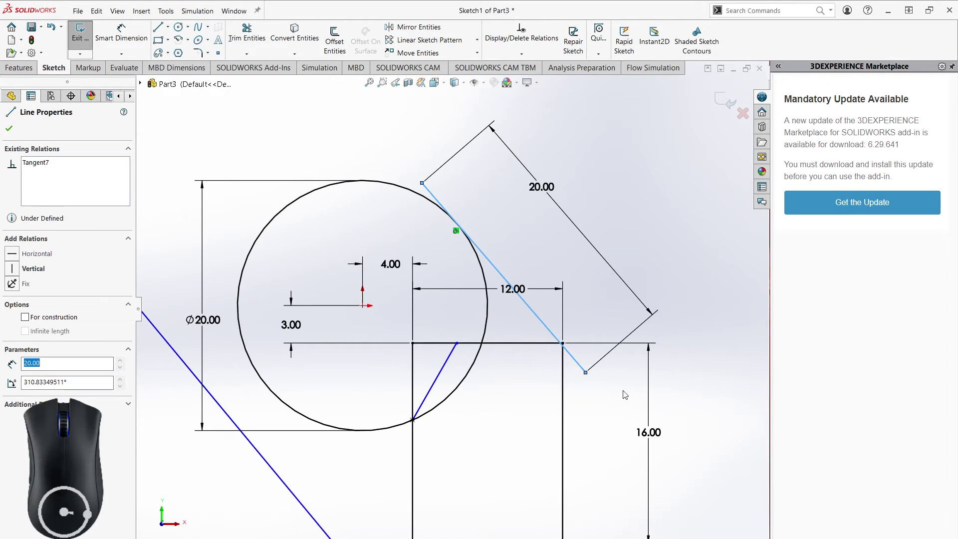
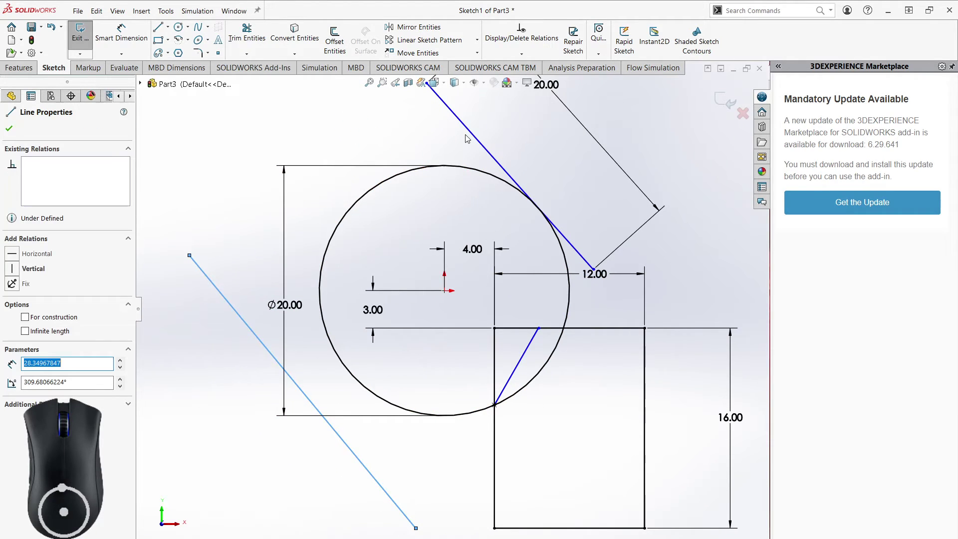
# - Make the lower diagonal line tangent to the Ø20 circle
pyautogui.click(473, 134)
pyautogui.click(16, 361)
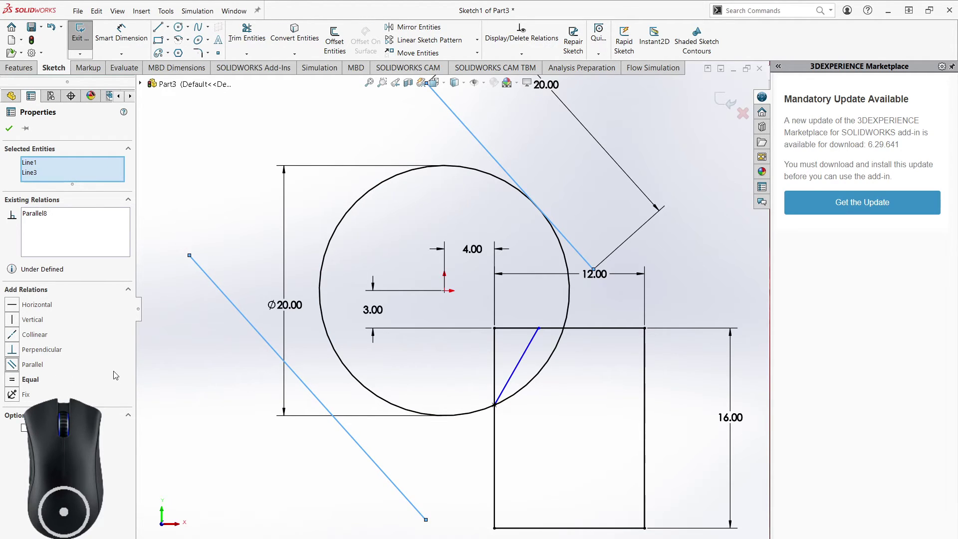
pyautogui.click(187, 344)
pyautogui.middleClick(624, 281)
pyautogui.moveTo(439, 120); pyautogui.dragTo(433, 125)
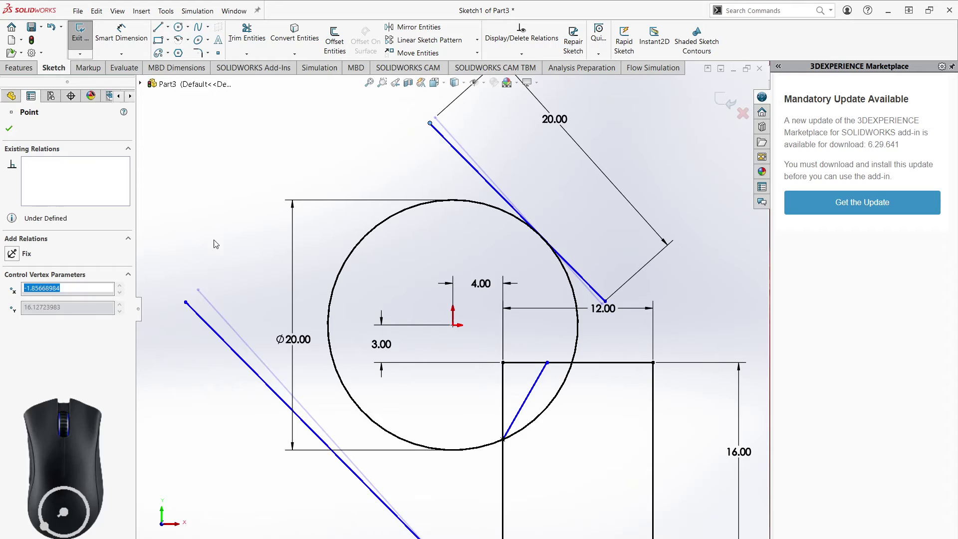
pyautogui.click(202, 230)
pyautogui.click(221, 335)
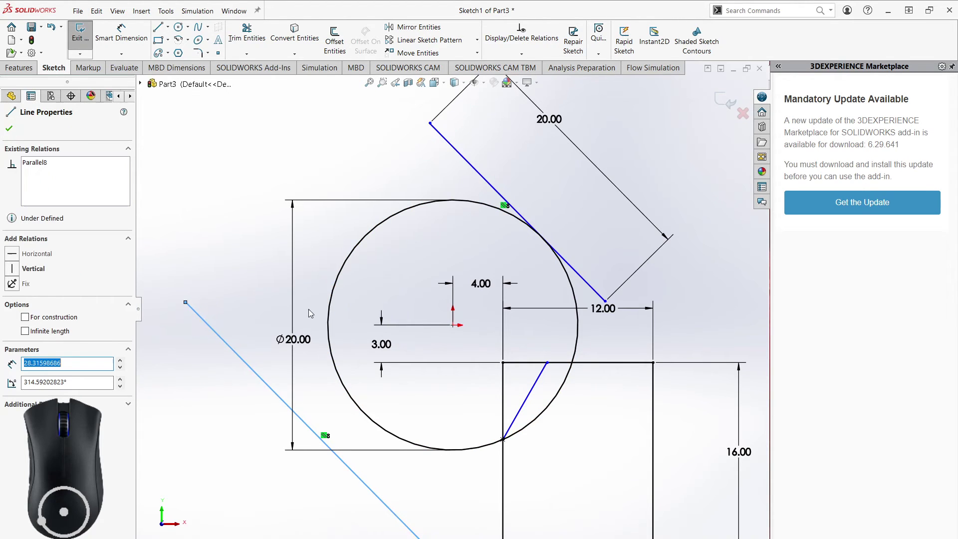
pyautogui.click(333, 316)
pyautogui.click(18, 305)
pyautogui.click(249, 154)
# - Adjust the lower tangent line's position and endpoints around the circle
pyautogui.click(452, 145)
pyautogui.click(249, 294)
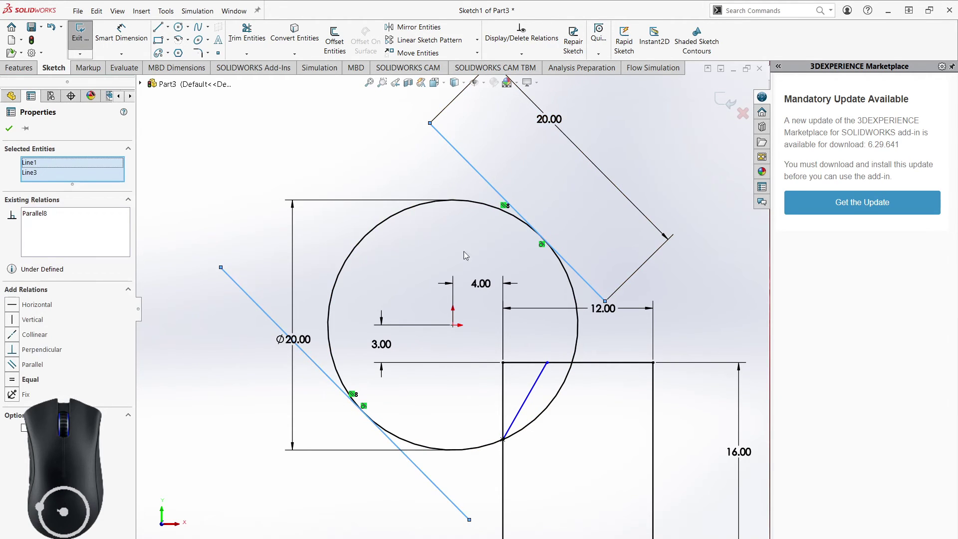
pyautogui.click(182, 346)
pyautogui.rightClick(203, 371)
pyautogui.click(154, 327)
pyautogui.moveTo(227, 268); pyautogui.dragTo(220, 275)
pyautogui.click(166, 216)
pyautogui.click(254, 306)
pyautogui.click(457, 157)
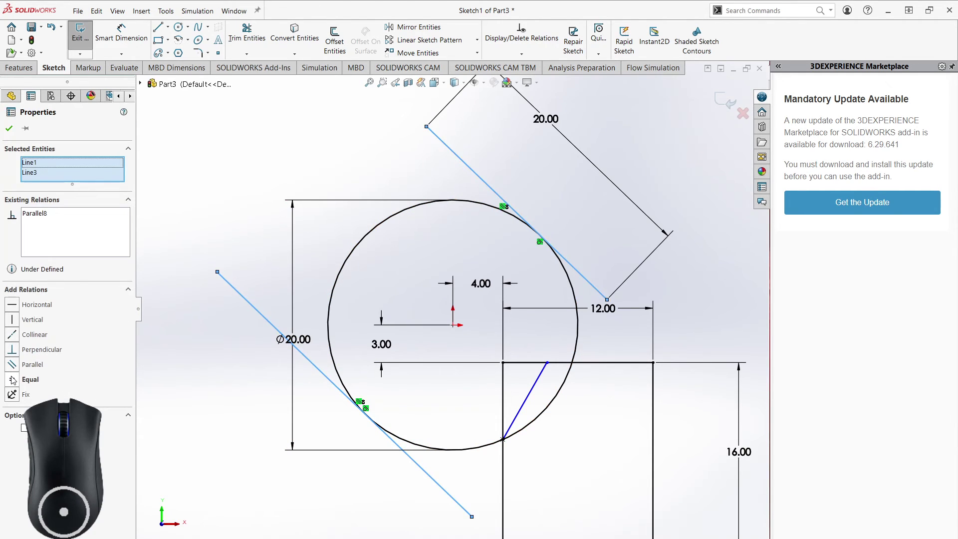
# - Relate the two diagonal lines parallel and equal in length
pyautogui.click(15, 382)
pyautogui.click(183, 363)
pyautogui.click(232, 288)
pyautogui.moveTo(219, 275); pyautogui.dragTo(266, 324)
pyautogui.click(189, 241)
pyautogui.click(543, 381)
pyautogui.click(576, 267)
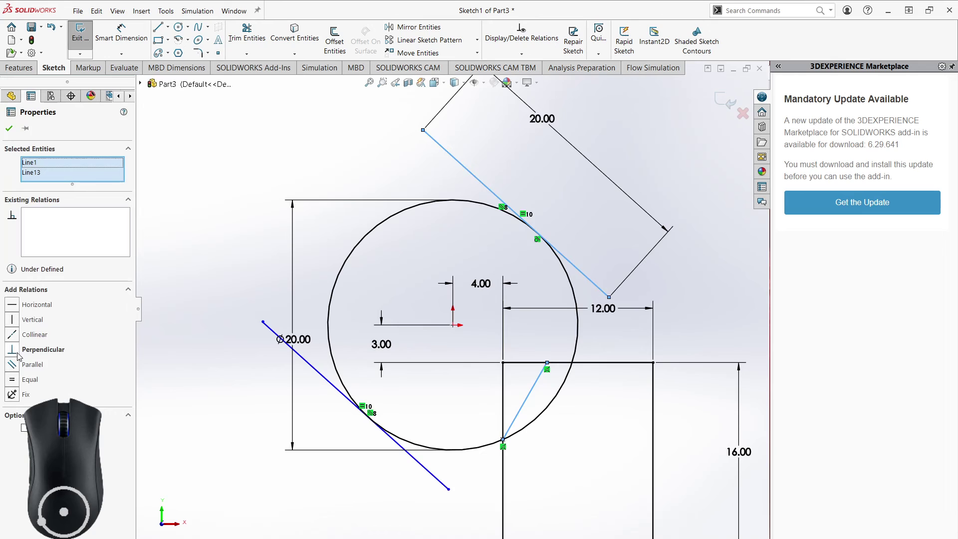
pyautogui.click(19, 354)
pyautogui.click(236, 221)
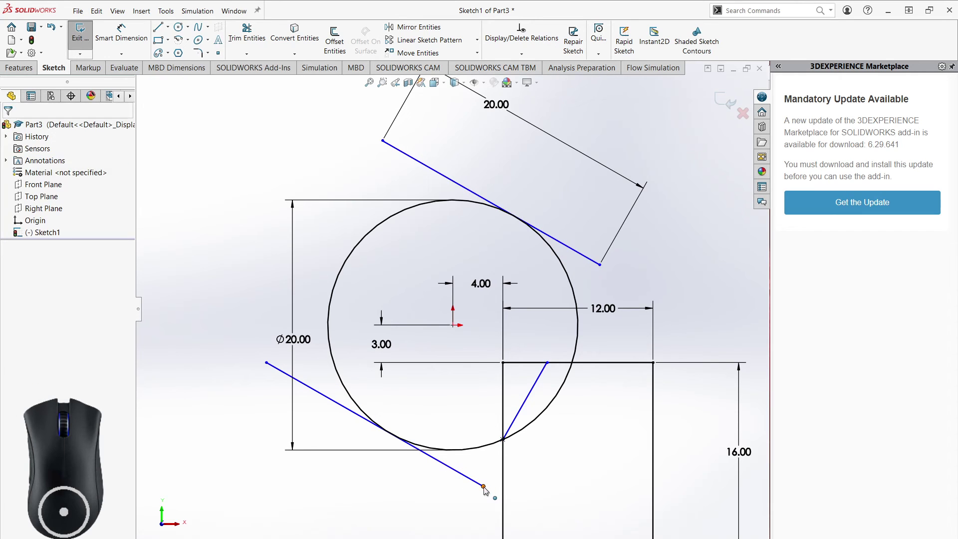
# - Nudge the lower tangent line's end and the joining line's upper end
pyautogui.moveTo(487, 490); pyautogui.dragTo(479, 482)
pyautogui.moveTo(551, 365); pyautogui.dragTo(546, 373)
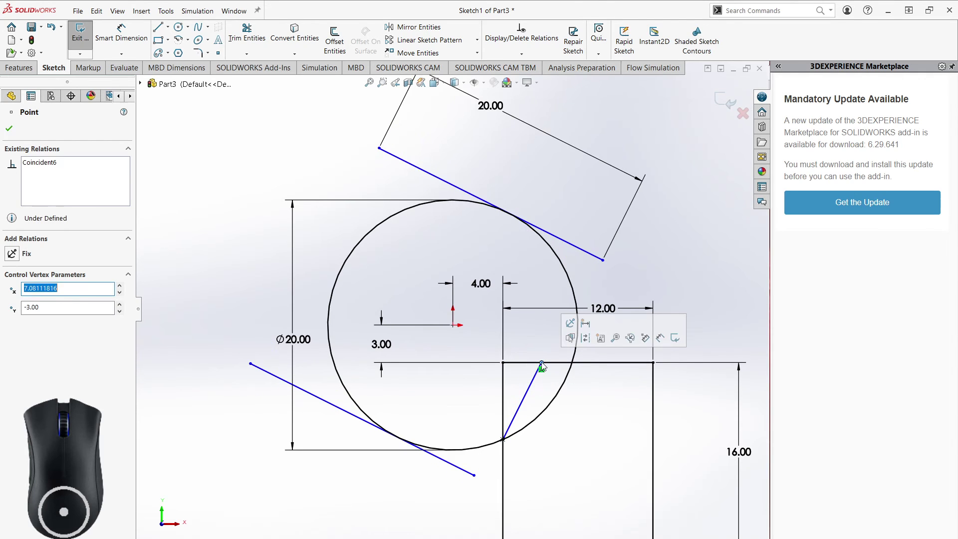
pyautogui.click(604, 398)
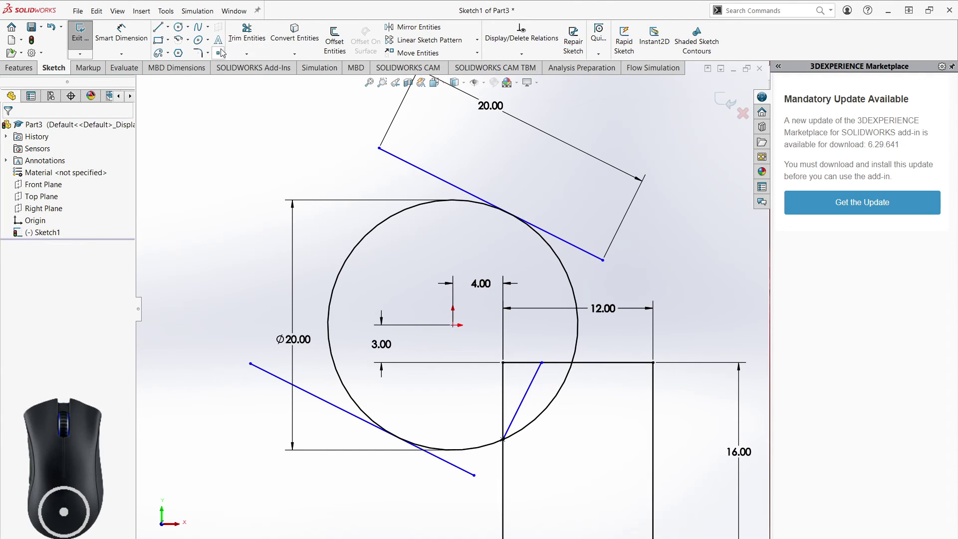
# - Place a point at the circle/top-edge crossing and make the joining line's end coincident with it
pyautogui.click(225, 52)
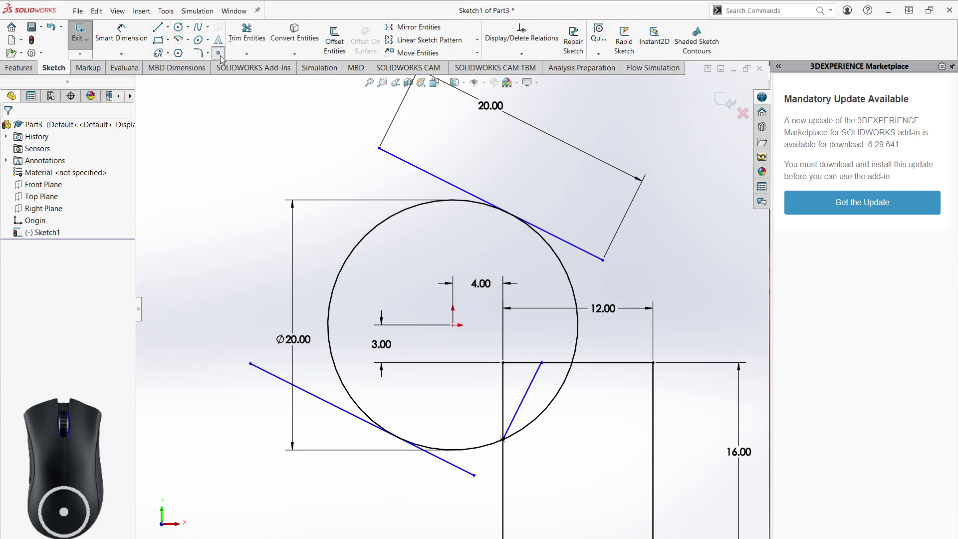
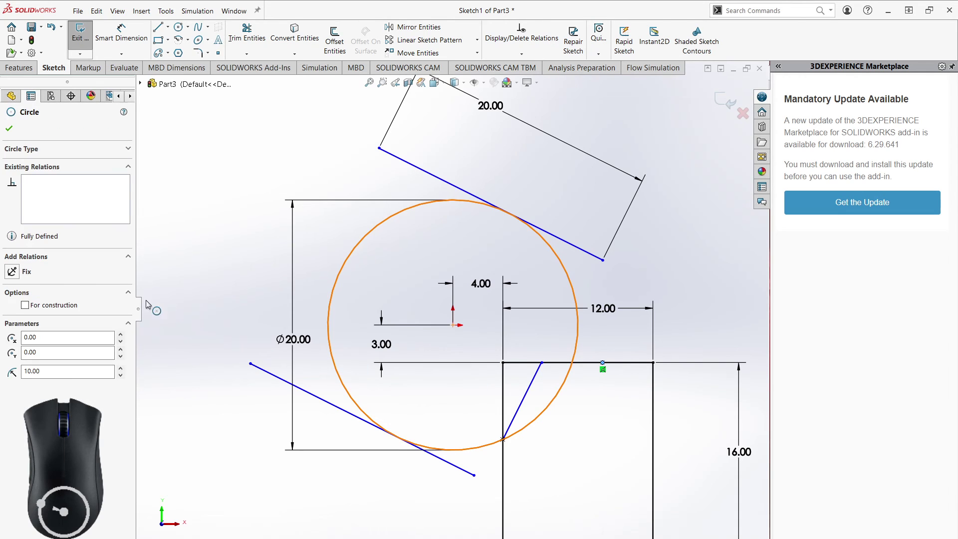
pyautogui.doubleClick(224, 222)
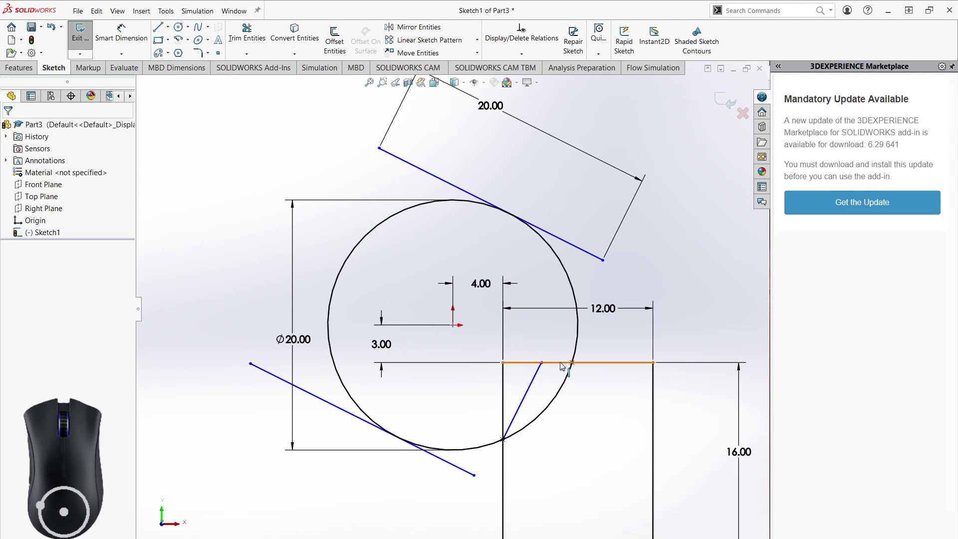
pyautogui.click(547, 367)
pyautogui.click(575, 367)
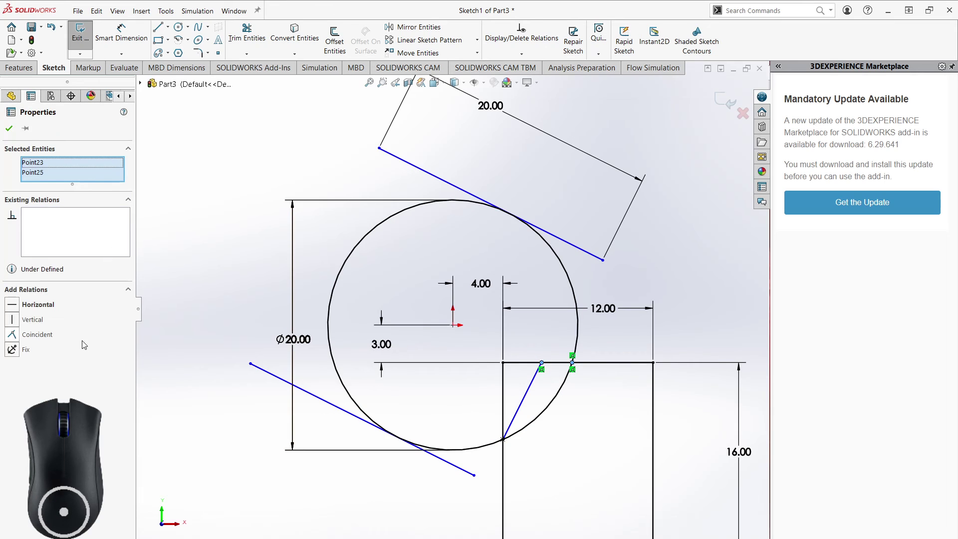
pyautogui.click(18, 342)
pyautogui.click(220, 164)
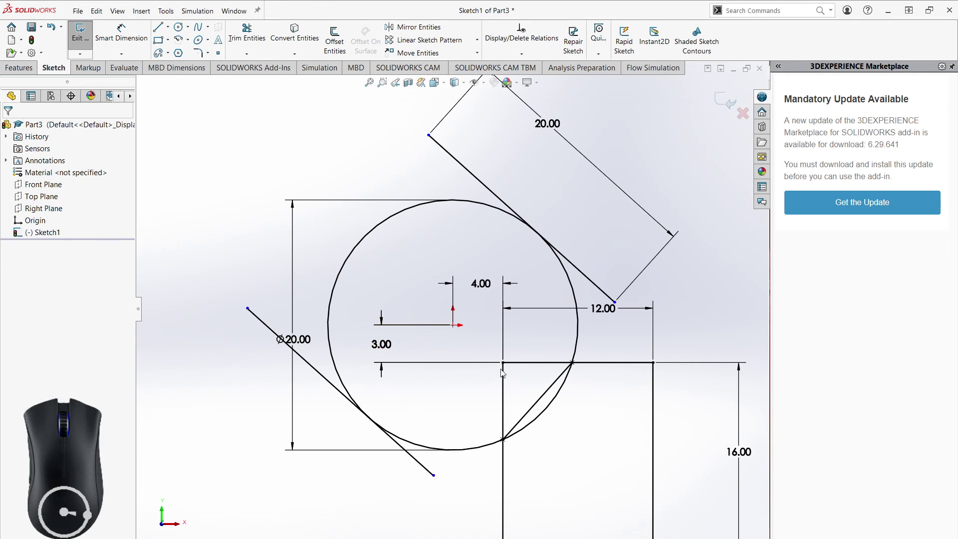
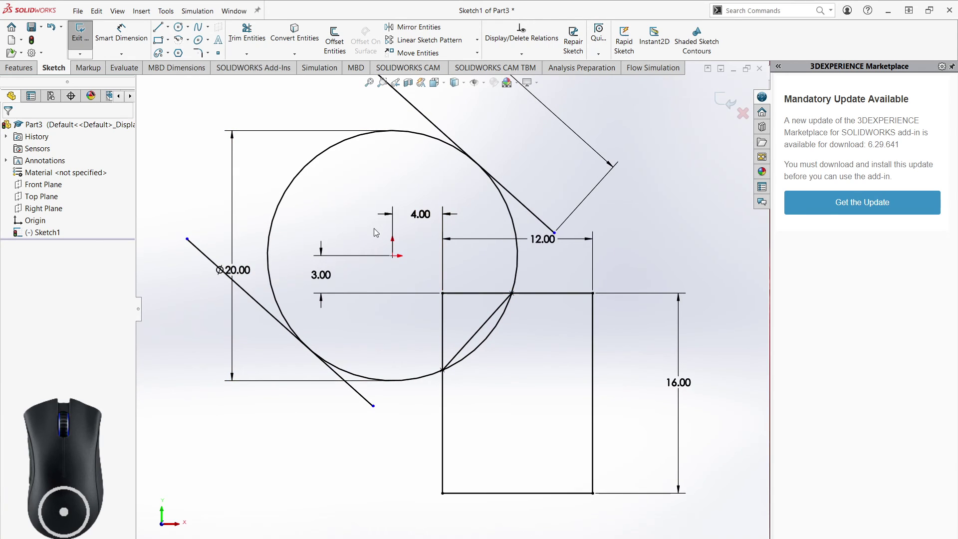
# - Drag the 12.00 width dimension down just above the rectangle's top edge
pyautogui.middleClick(530, 355)
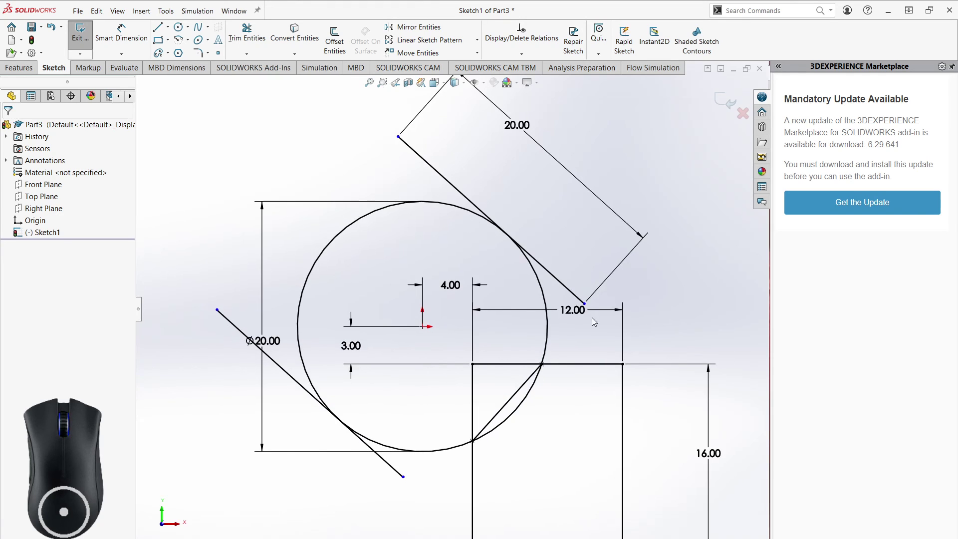
pyautogui.click(586, 306)
pyautogui.click(659, 311)
pyautogui.moveTo(573, 313); pyautogui.dragTo(560, 344)
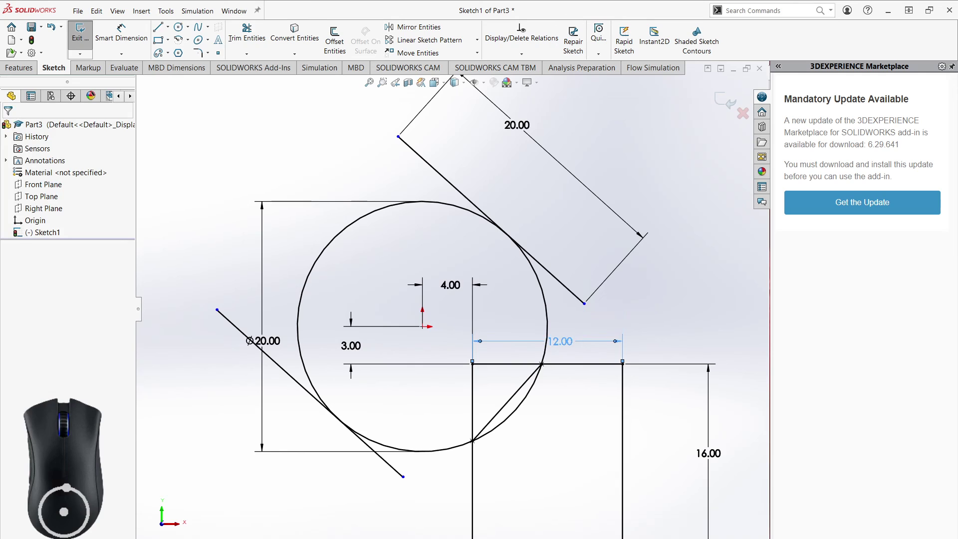
pyautogui.moveTo(588, 307); pyautogui.dragTo(585, 288)
pyautogui.click(637, 305)
pyautogui.middleClick(625, 309)
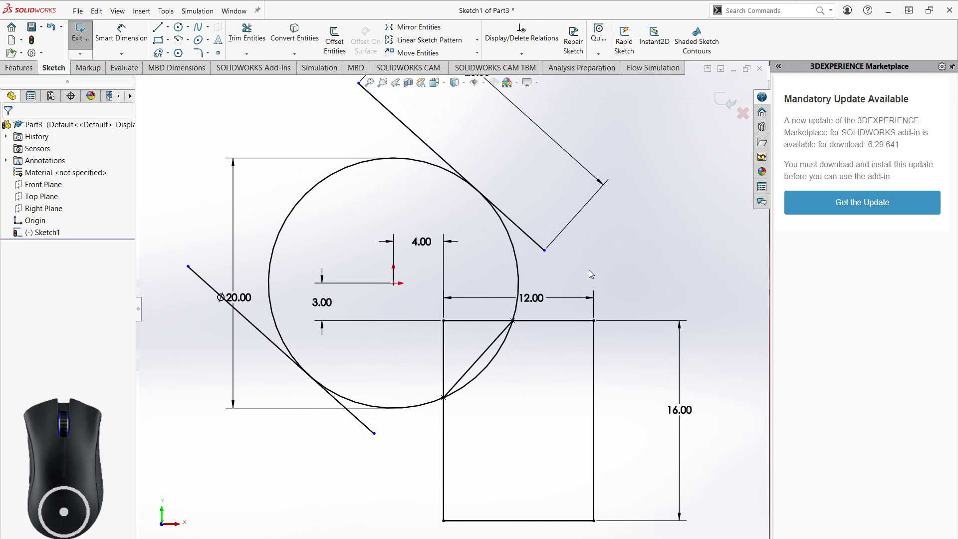